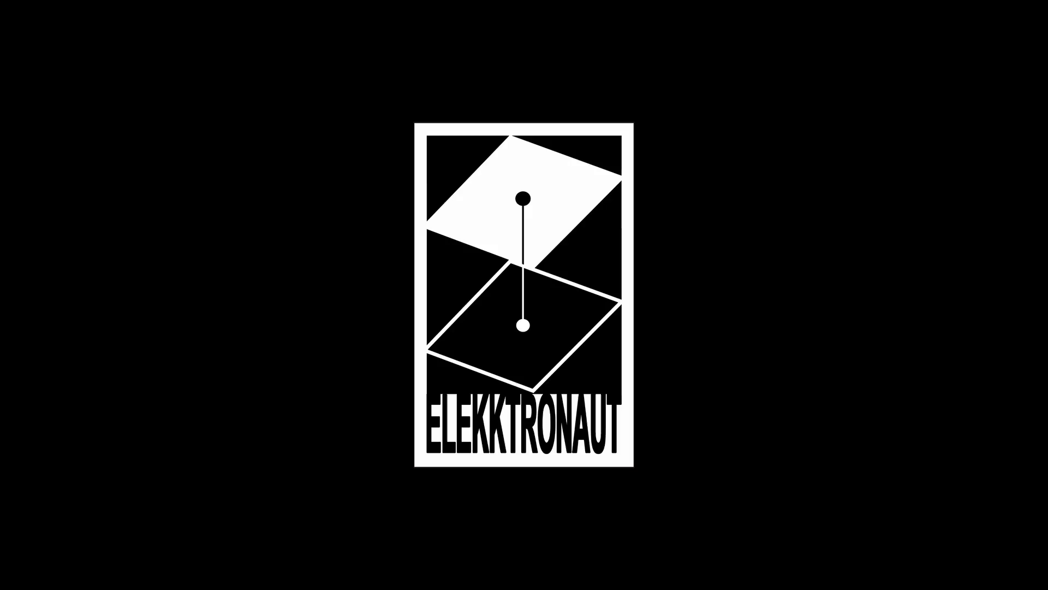
Inspect the pos position texture and geo1's Instance 2 page up close.
key("1")
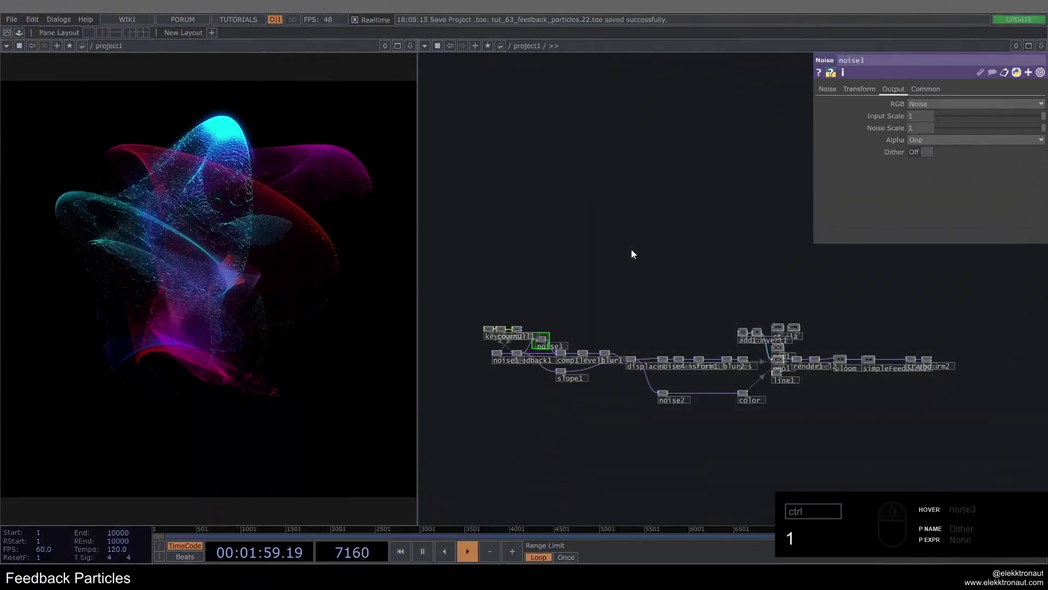
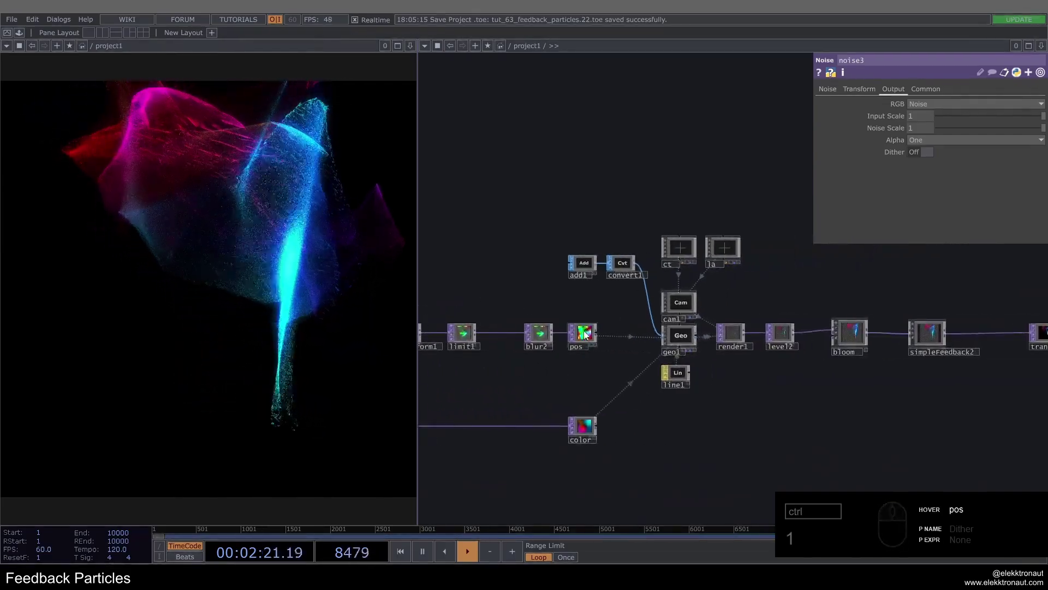
middle_click(575, 347)
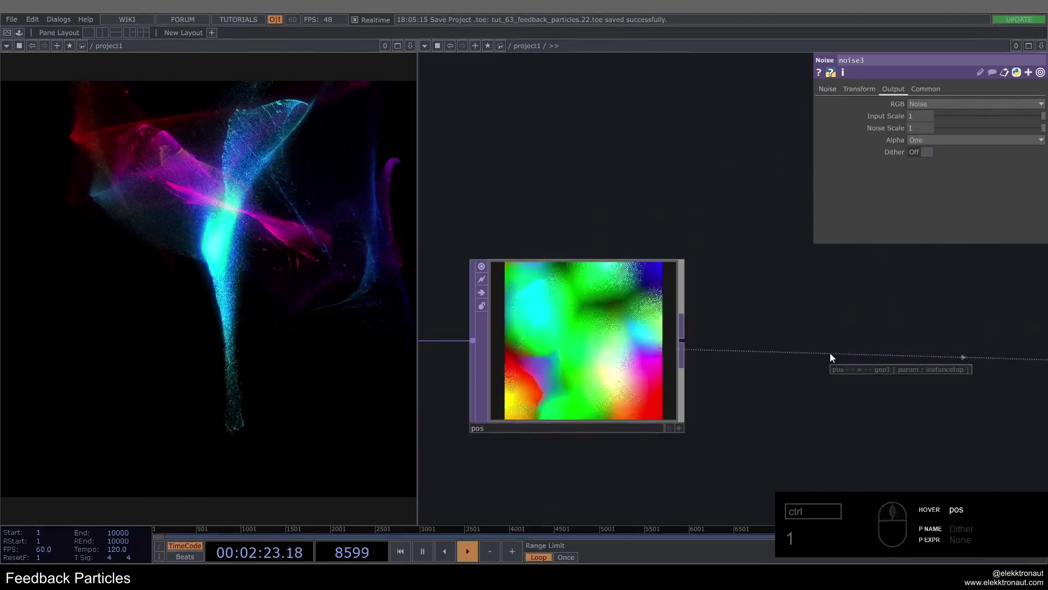
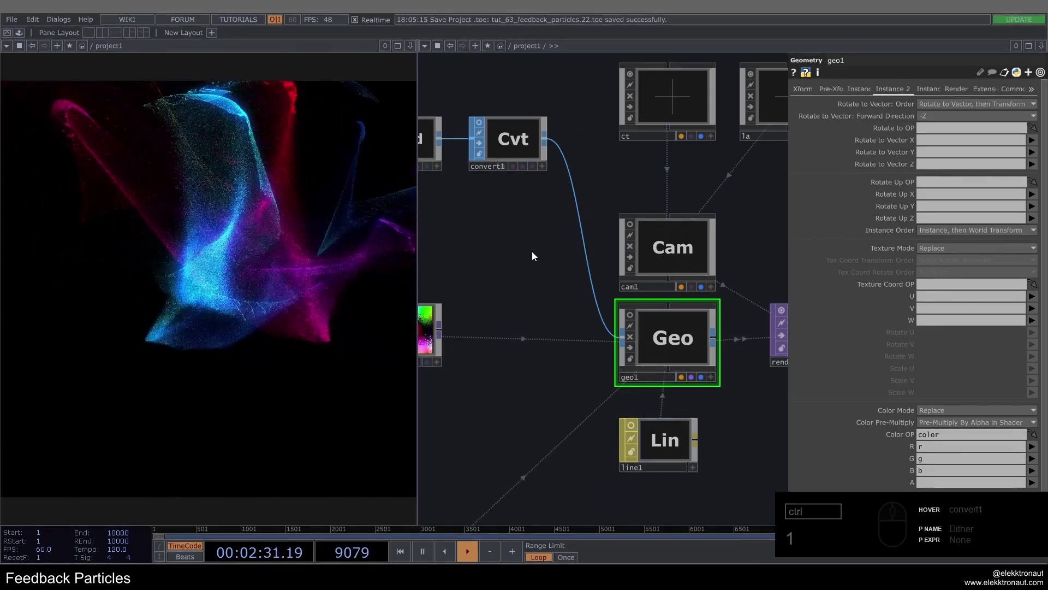
middle_click(554, 255)
left_click_drag(692, 317, 533, 295)
left_click_drag(536, 299, 601, 321)
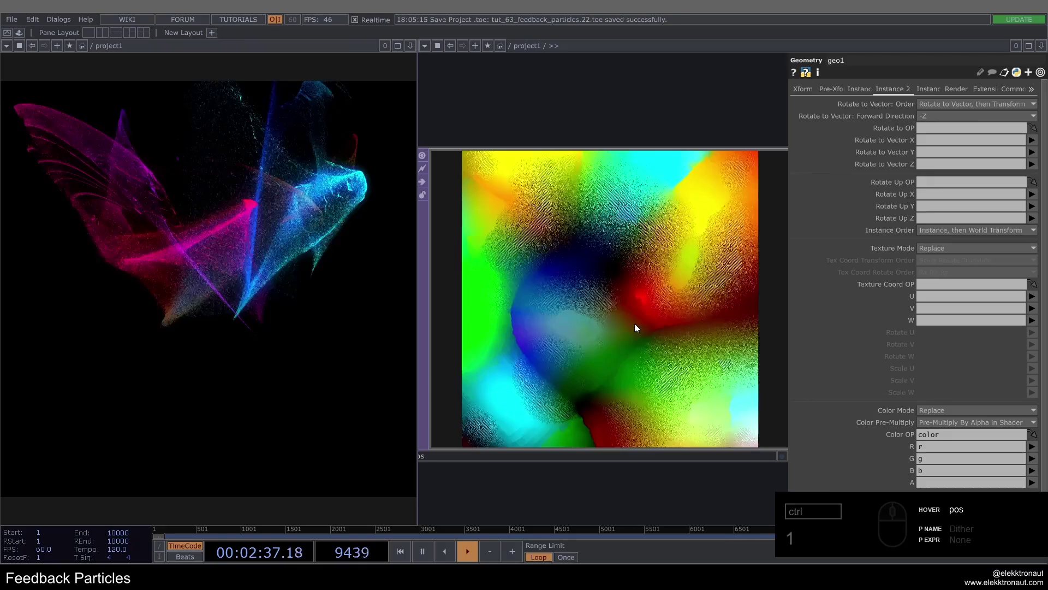
left_click_drag(603, 363, 579, 345)
Select slope1 and set Strength to 40 and Sample Step to 30.
right_click(708, 367)
middle_click(580, 339)
left_click(567, 226)
left_click(554, 246)
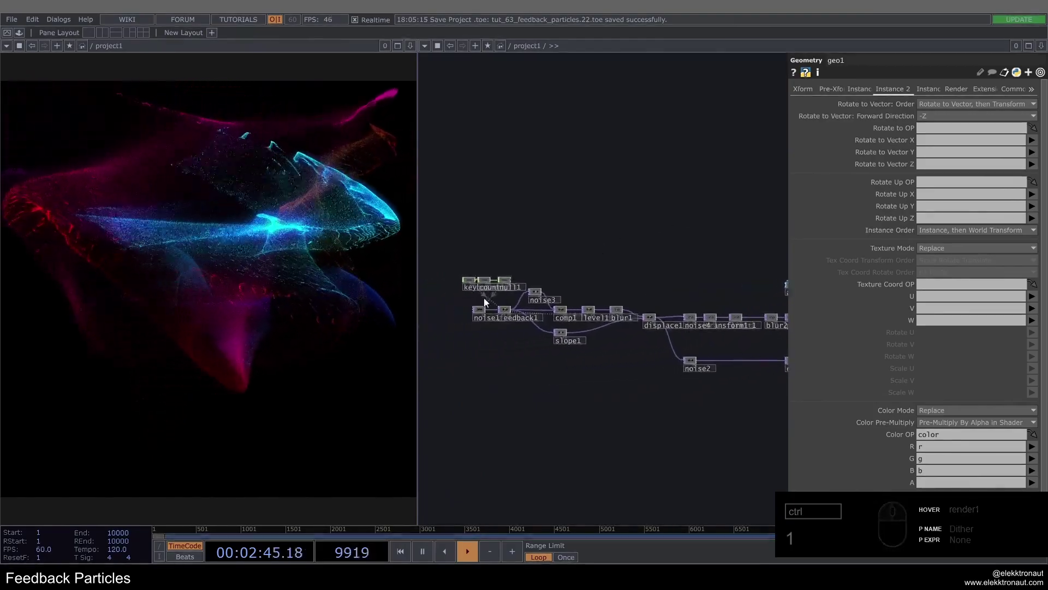
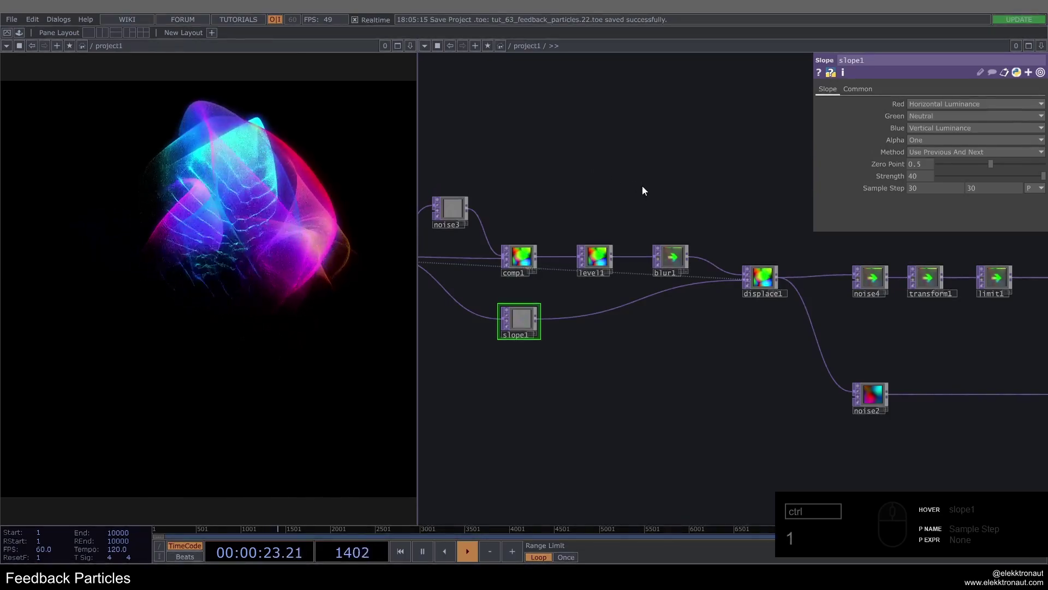
Undo the slope changes back to strength 5, sample step 1, and preview noise4.
key("ctrl+z")
type("zzz1")
left_click(705, 352)
left_click(682, 352)
left_click(610, 306)
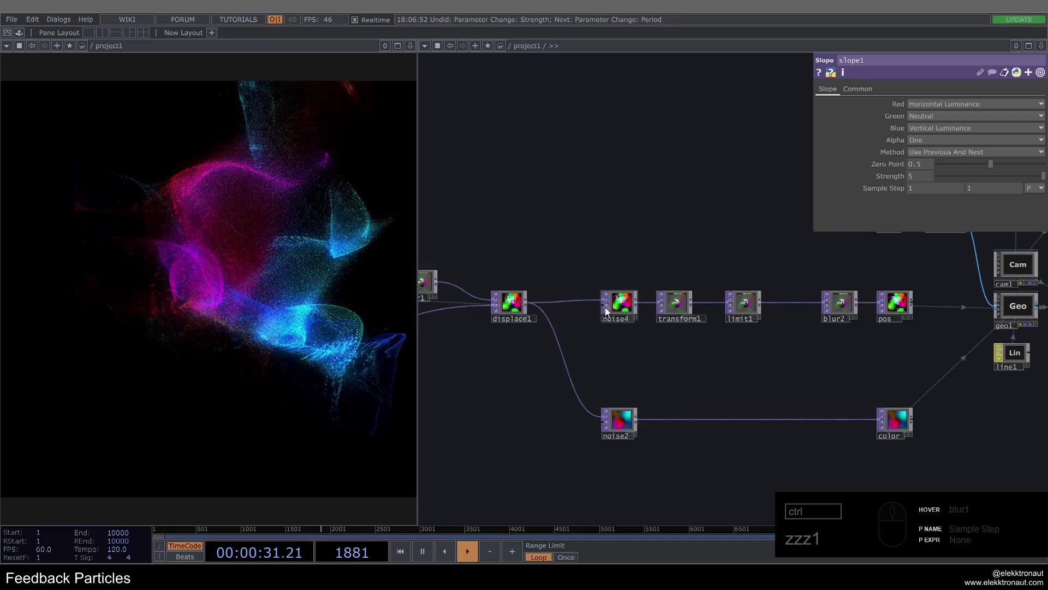
Preview transform1, limit1 and blur2, then raise blur2's Filter Size to 13.
left_click_drag(609, 309, 664, 308)
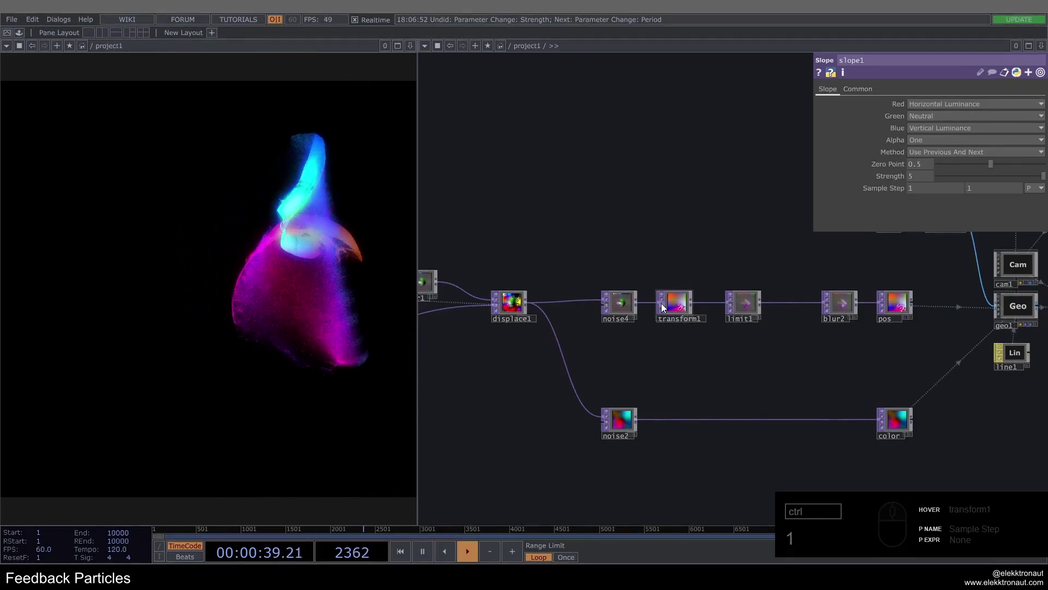
left_click(665, 305)
left_click(734, 305)
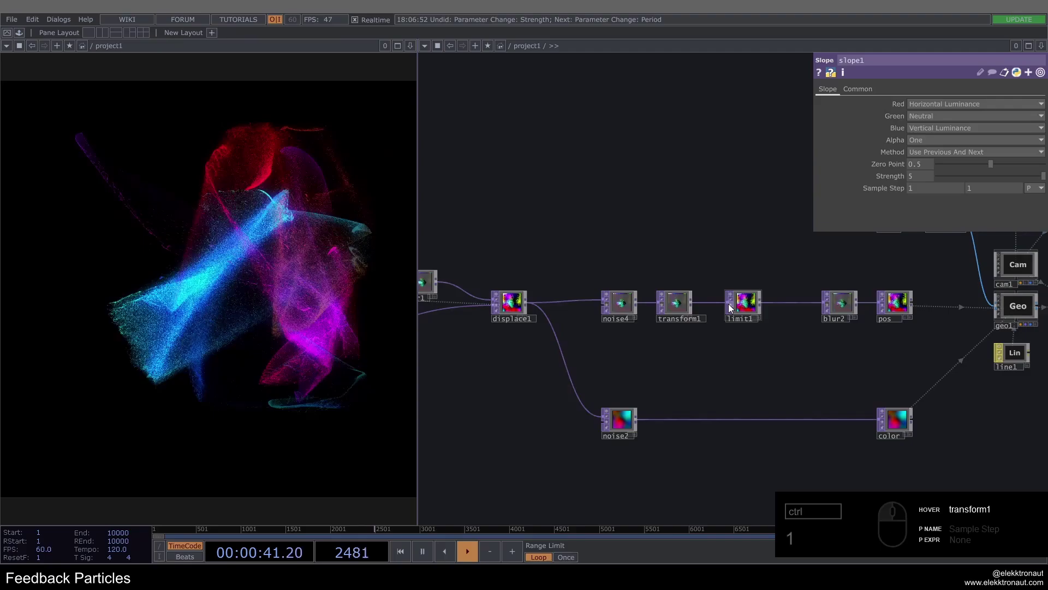
left_click(732, 305)
left_click(831, 305)
left_click(840, 305)
left_click_drag(970, 155, 833, 242)
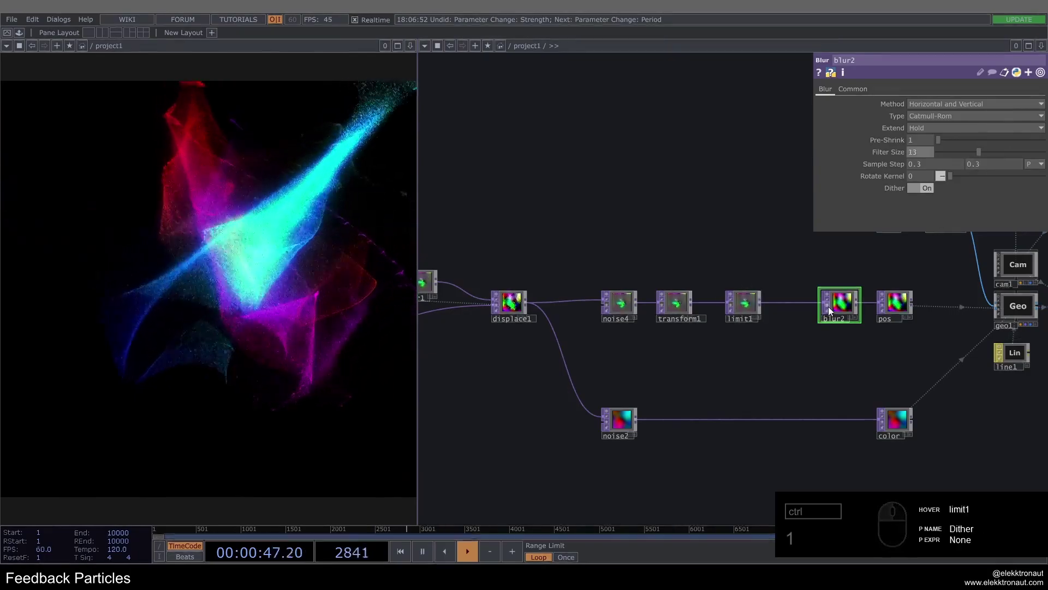
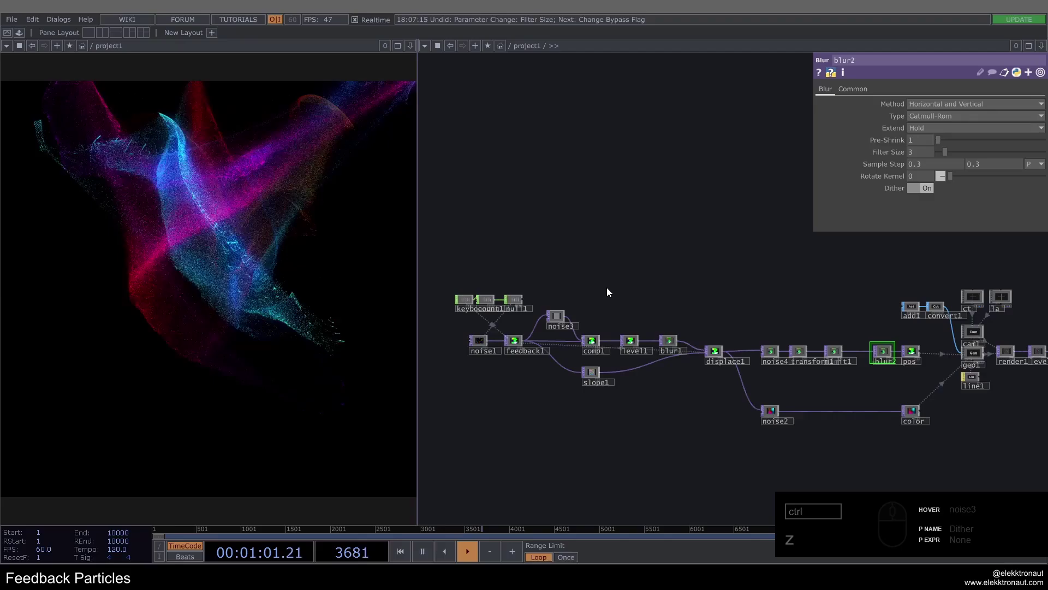
Delete every operator except noise1, leaving it with default parameters.
left_click(478, 344)
left_click_drag(465, 356, 621, 218)
left_click(622, 218)
right_click(594, 209)
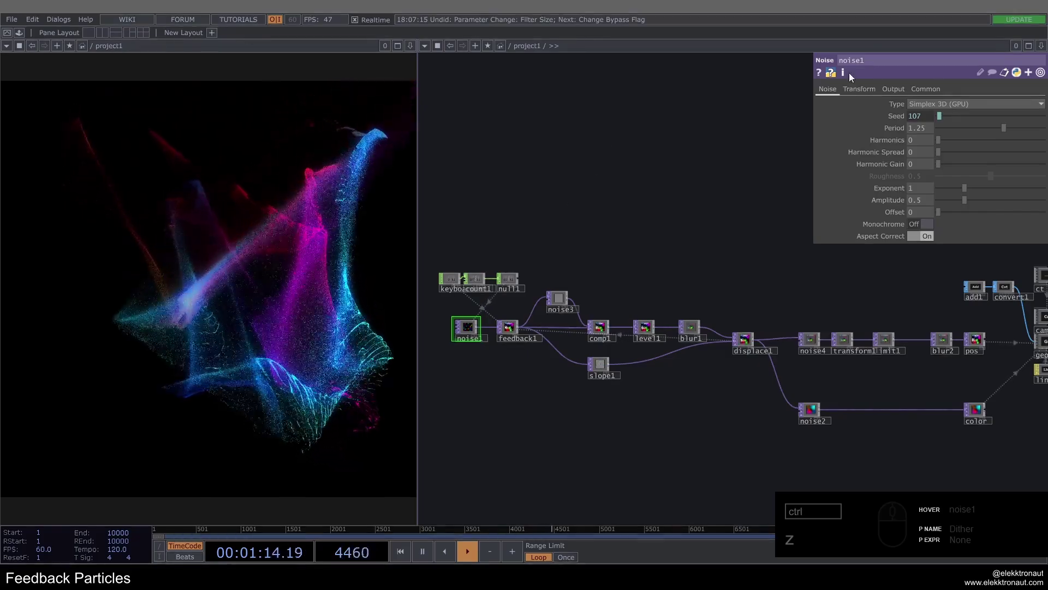
left_click_drag(471, 332, 551, 268)
left_click(563, 225)
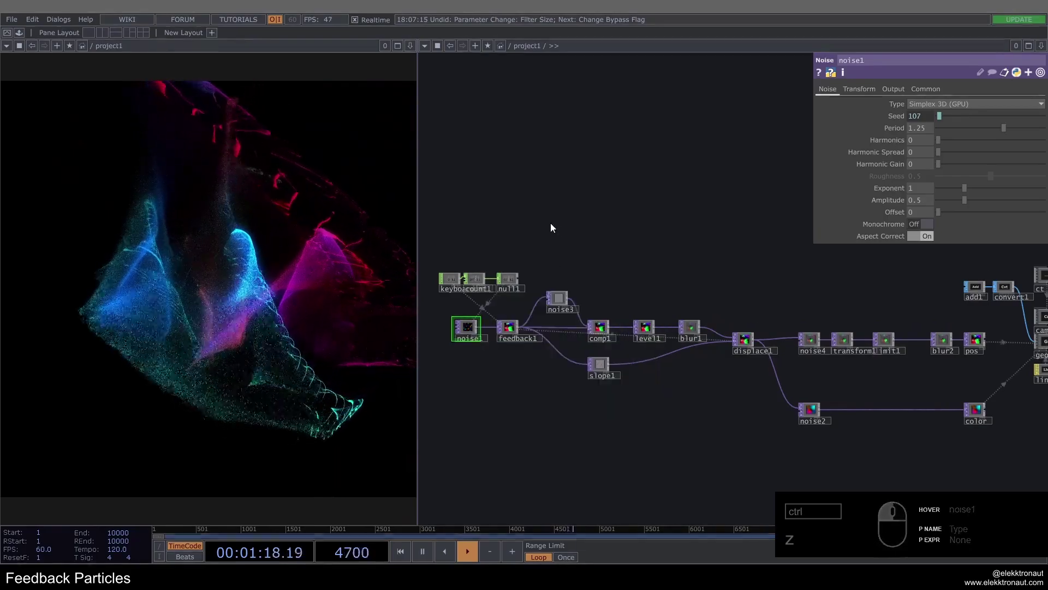
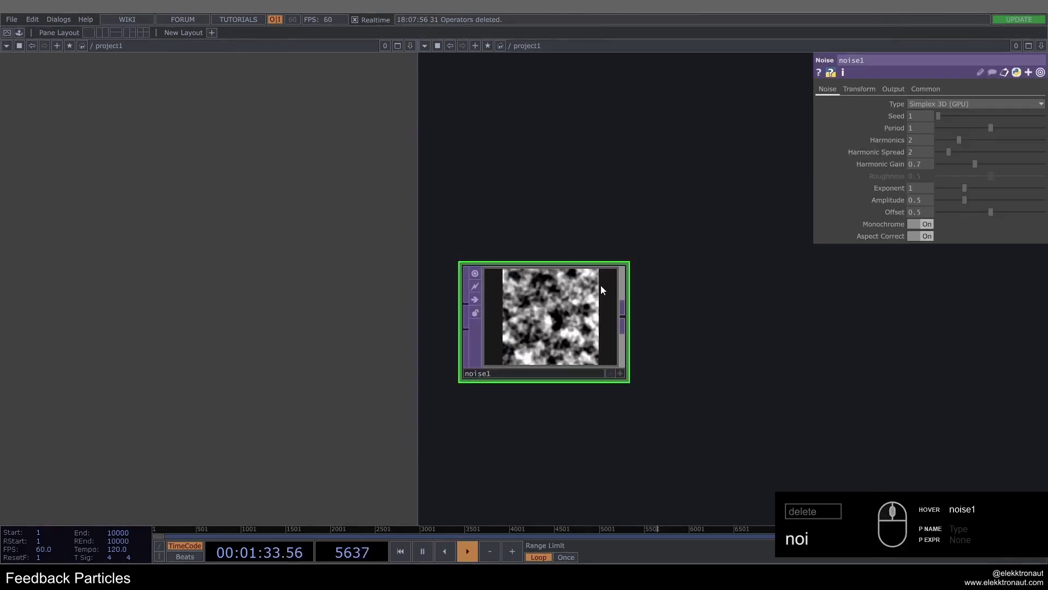
Set noise1's Pixel Format to 32-bit float on its Common page.
left_click(637, 269)
left_click(934, 89)
left_click(925, 113)
left_click(975, 116)
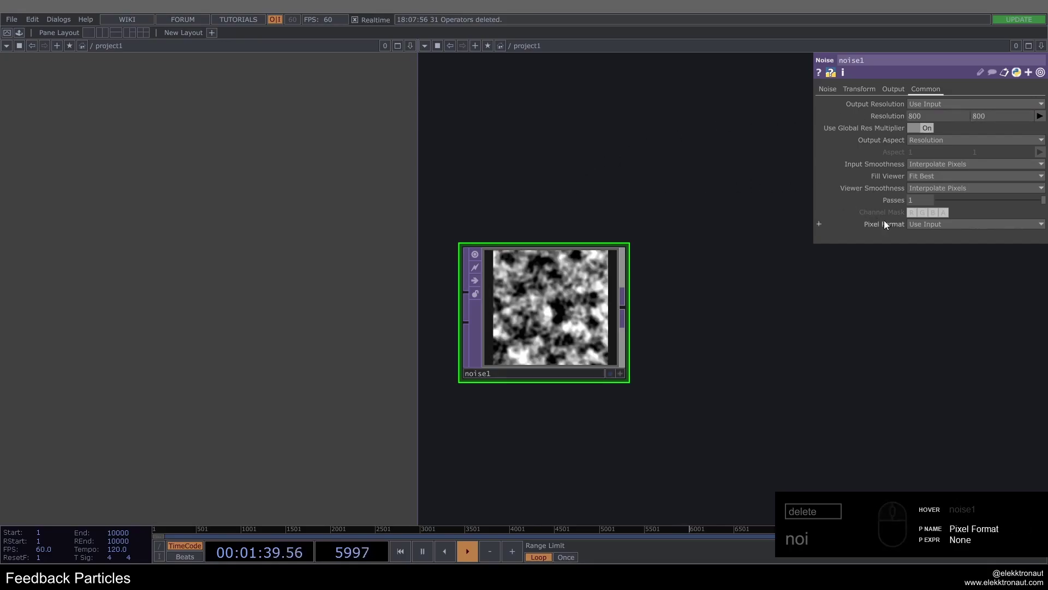
left_click(935, 225)
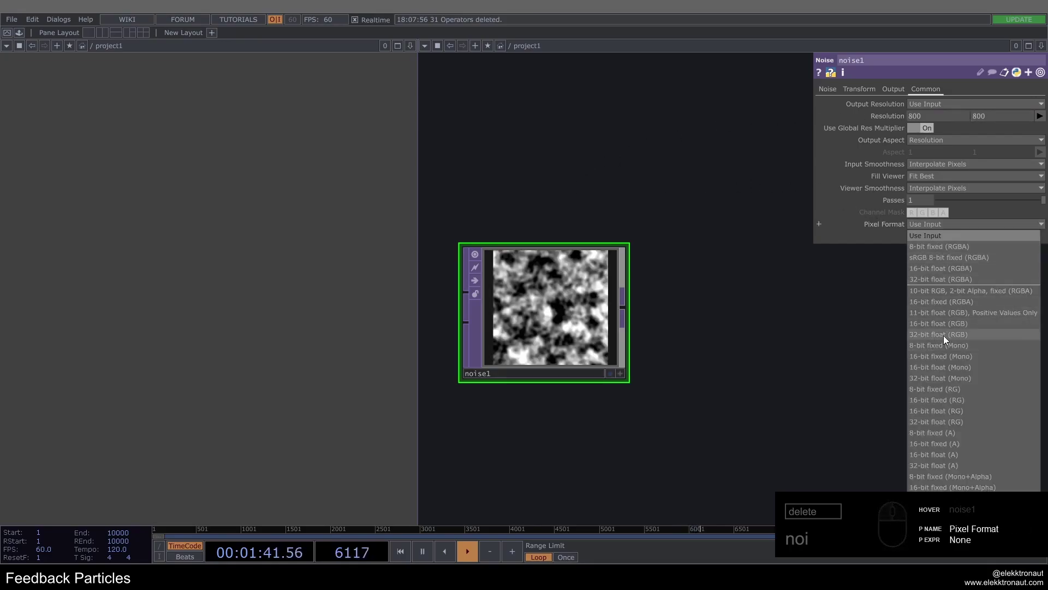
left_click_drag(946, 337, 967, 144)
right_click(967, 144)
left_click(949, 154)
Set noise1 Period 3, Harmonics 0, Offset 0, Monochrome off and Seed 3057.
left_click(955, 168)
left_click(670, 139)
left_click(927, 222)
left_click(676, 249)
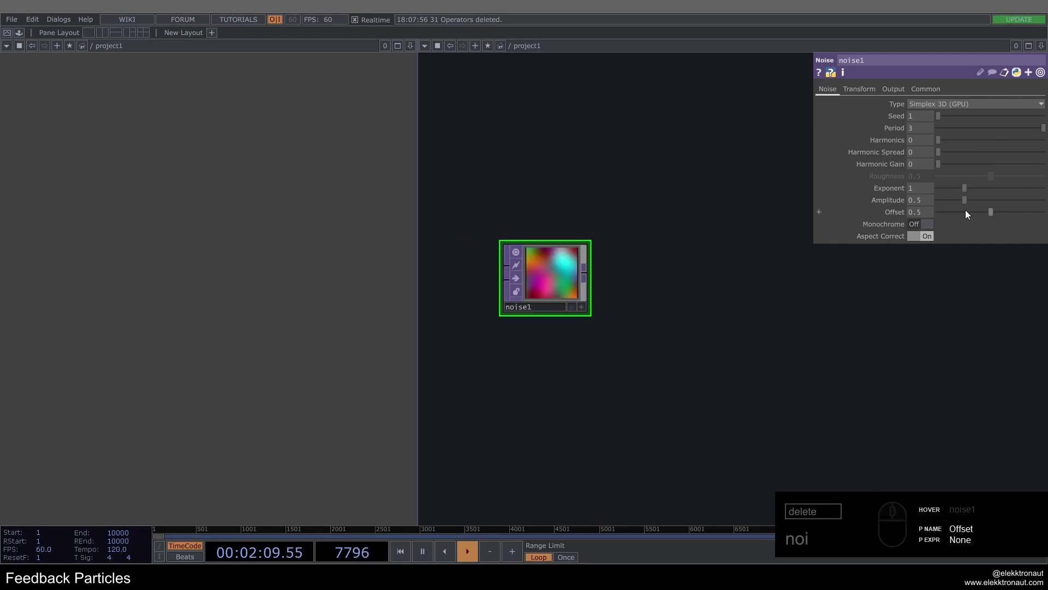
left_click(966, 212)
middle_click(537, 259)
middle_click(534, 262)
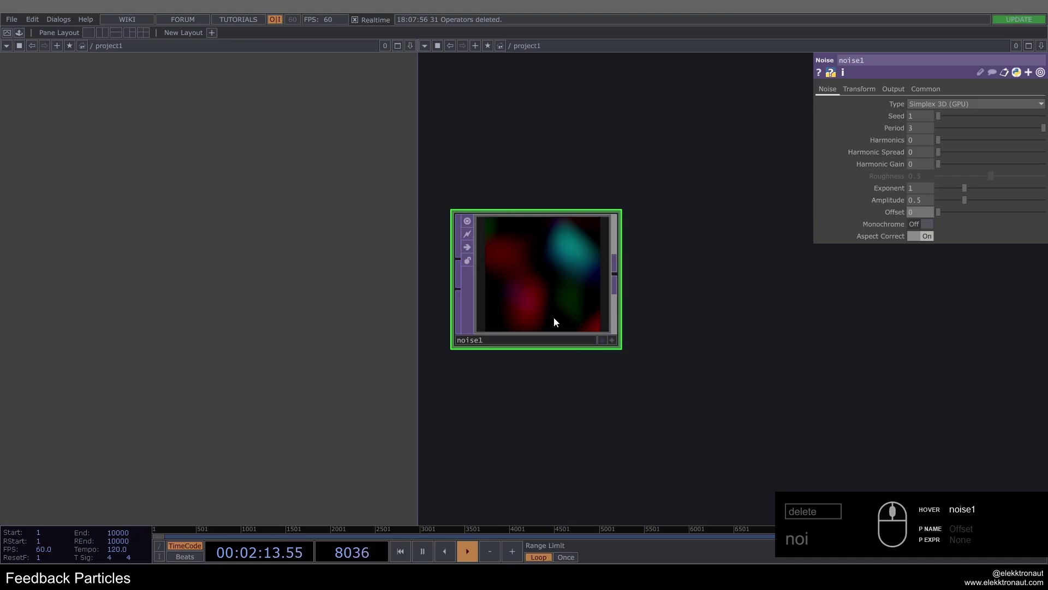
left_click_drag(948, 119, 453, 256)
left_click(498, 271)
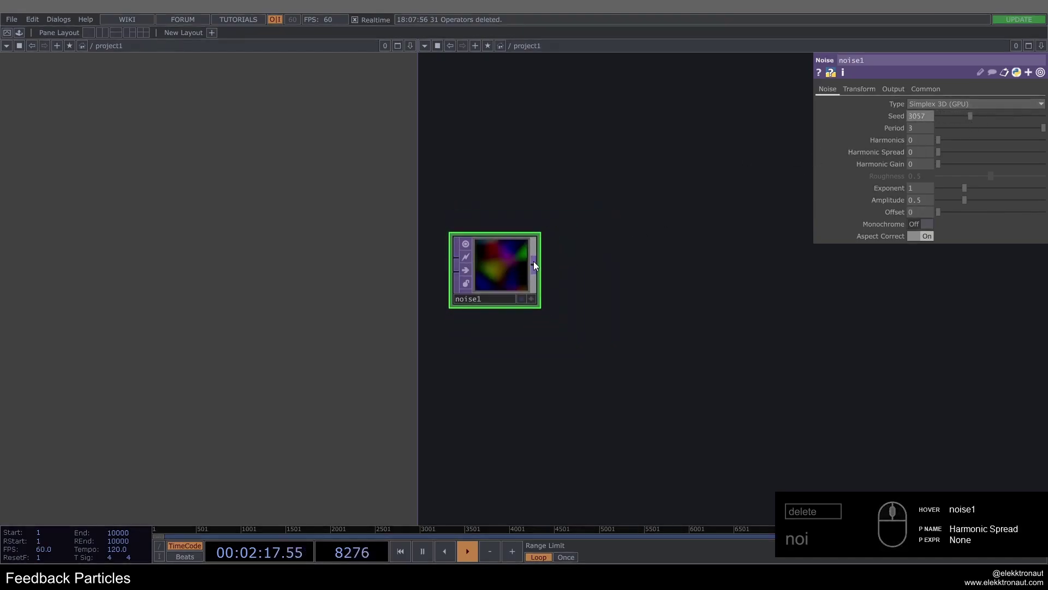
Add a Feedback TOP fed by noise1.
right_click(536, 265)
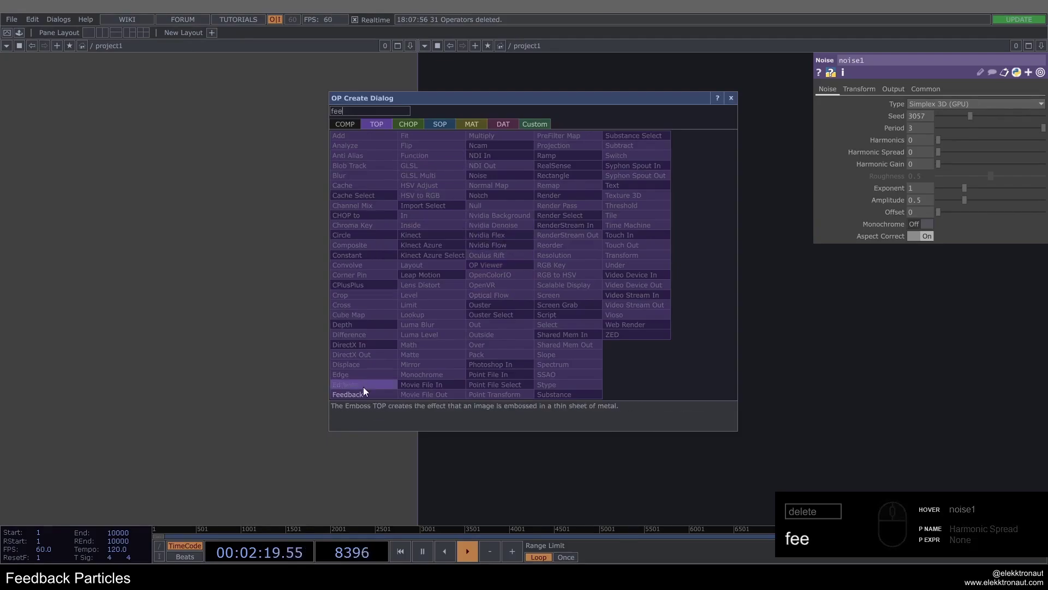
type("ee")
left_click(654, 280)
double_click(659, 182)
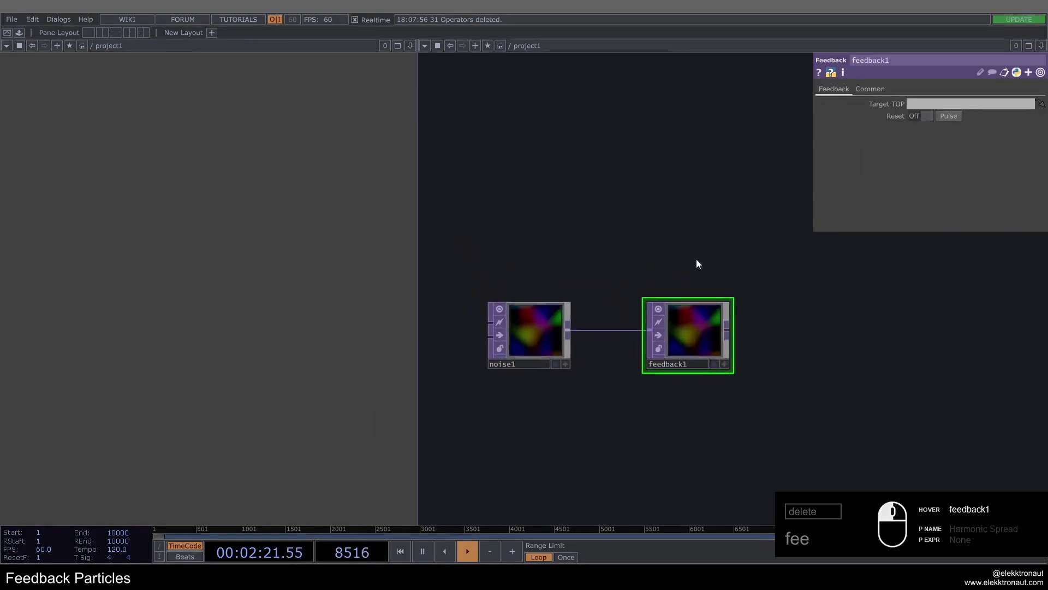
left_click(527, 194)
Build a Keyboard In, Count and Null CHOP chain.
type("e")
left_click(412, 58)
left_click(505, 247)
left_click(544, 214)
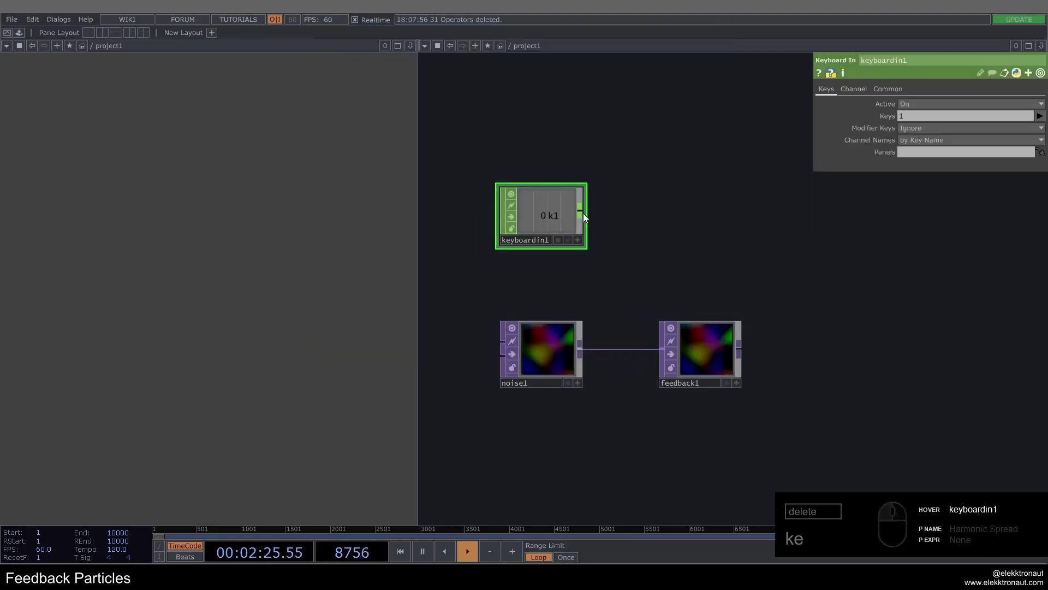
right_click(588, 214)
key("c")
type("cou")
left_click(492, 167)
left_click(645, 218)
left_click(740, 220)
key("alt+n")
left_click(548, 349)
Export null1's channel to noise1's Seed and tap keys to count it up to 6.
left_click(778, 245)
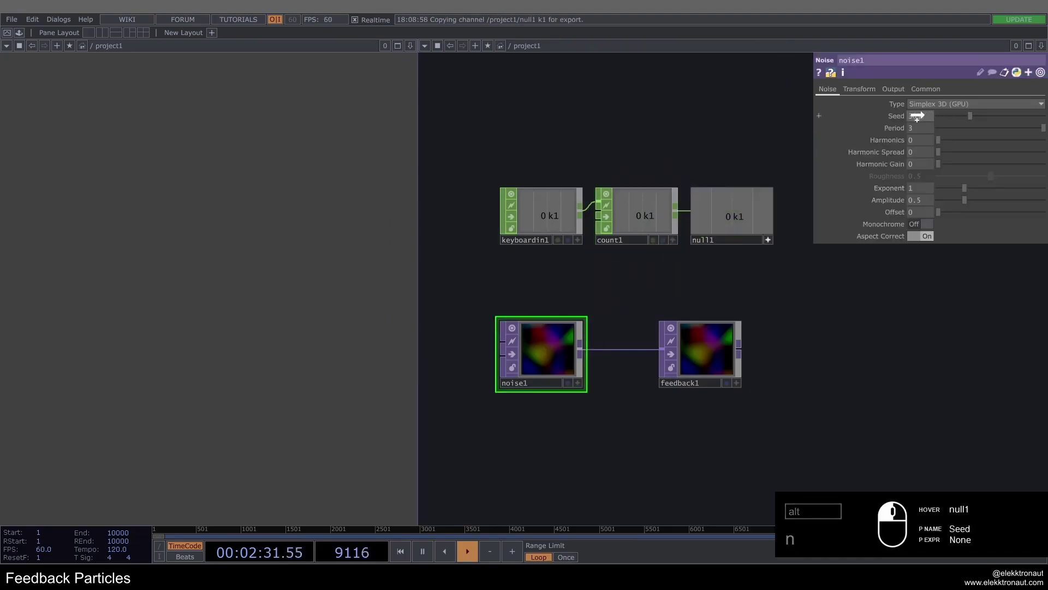
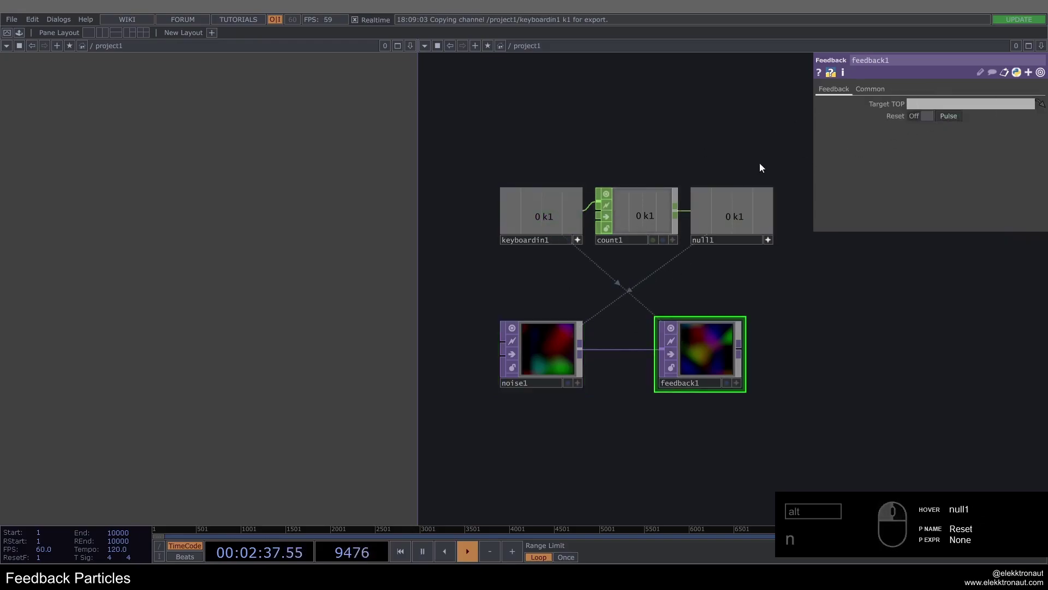
double_click(578, 242)
key("alt+1")
type("11")
left_click(770, 244)
type("1")
left_click(569, 352)
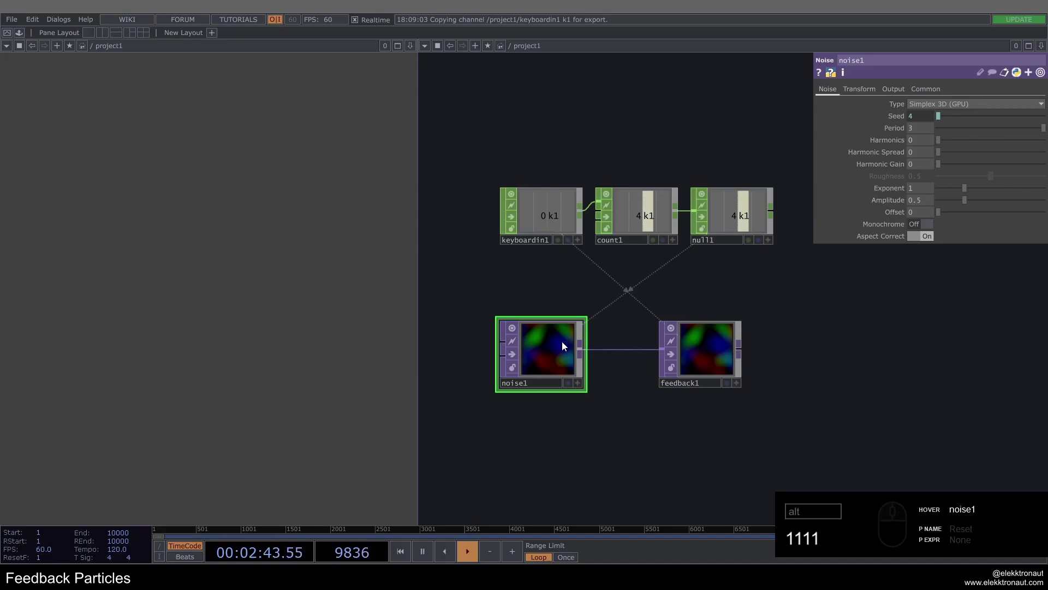
type("1")
type("11")
middle_click(717, 340)
left_click(773, 356)
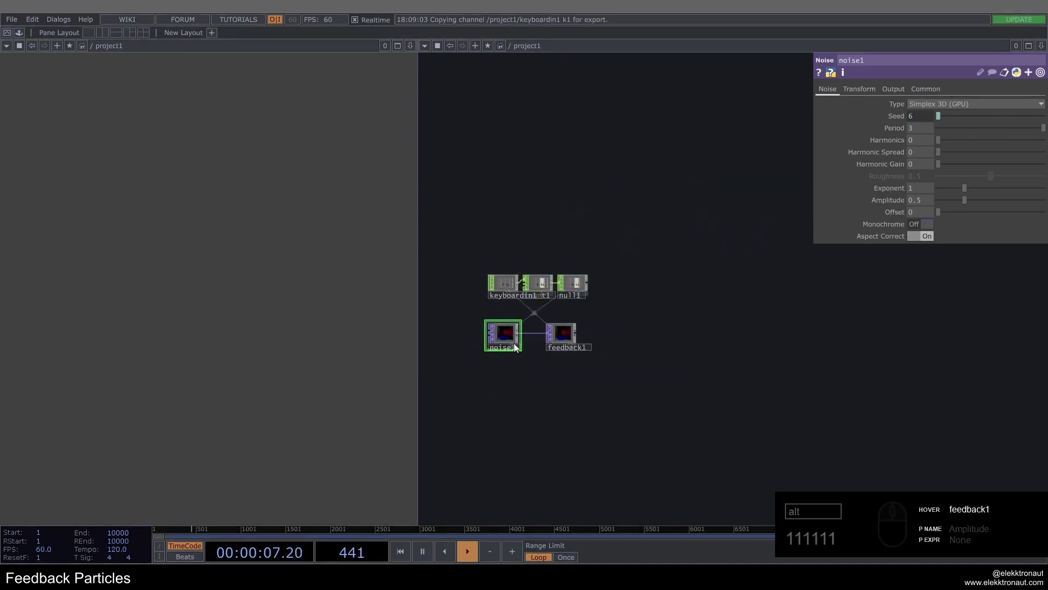
Move noise1 below the feedback and connect it into a new Null TOP renamed pos.
left_click(511, 341)
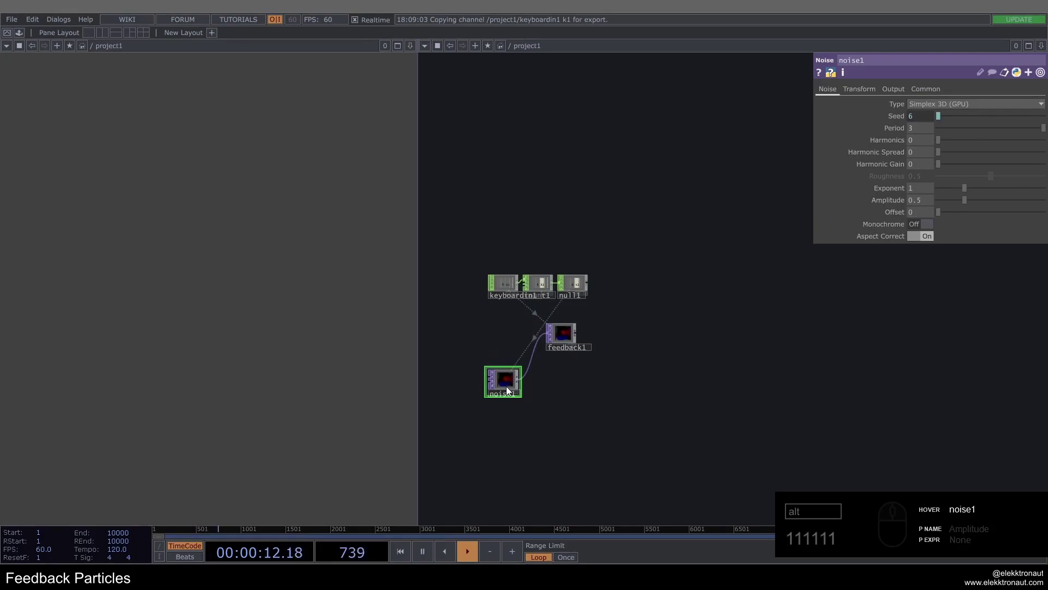
middle_click(523, 380)
type("u")
left_click(875, 380)
left_click(870, 389)
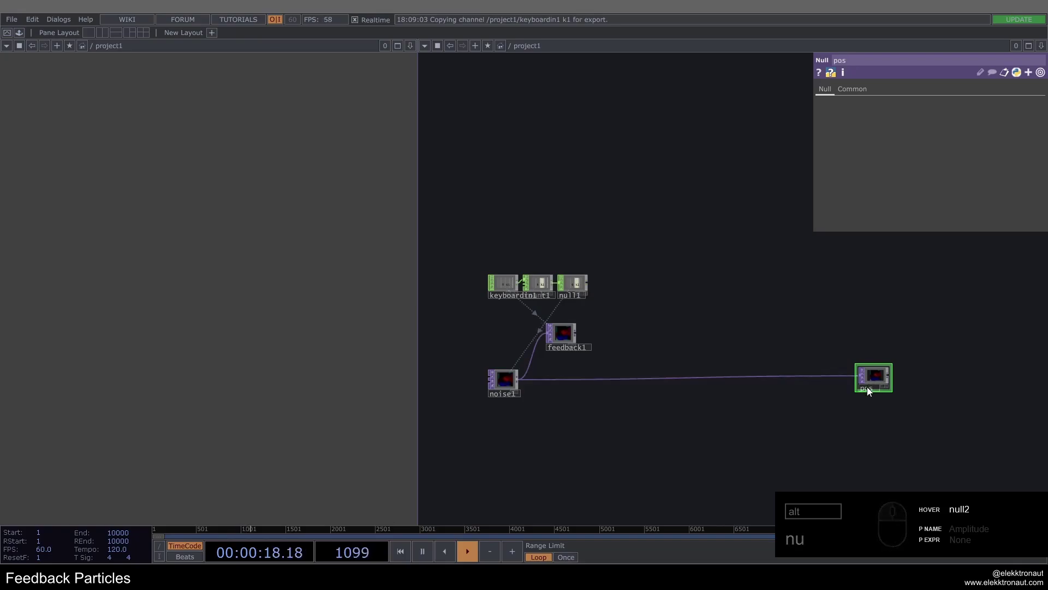
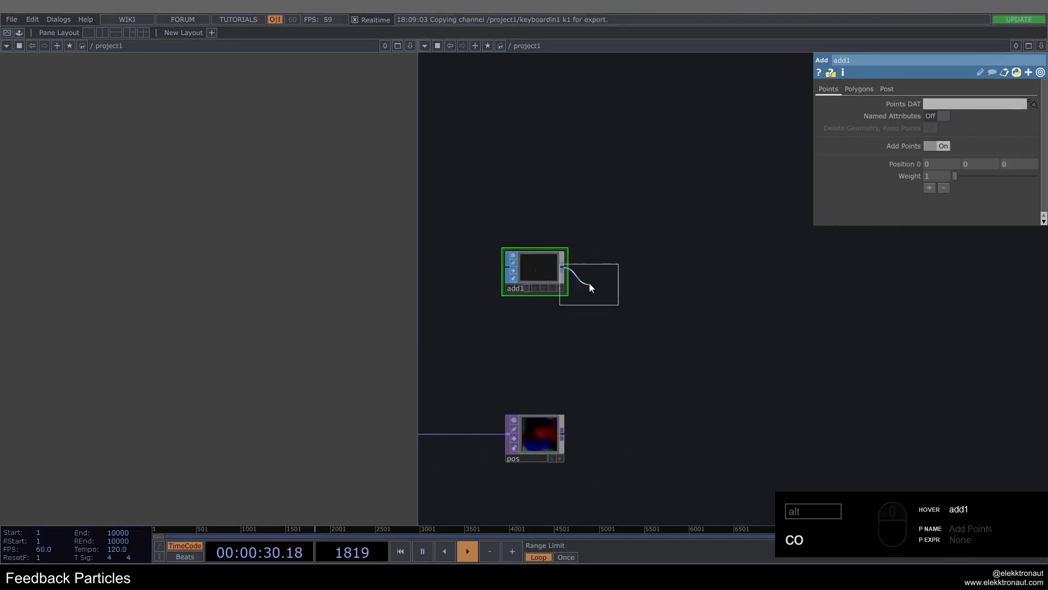
Add a Convert SOP after add1 set to Particles Per Point with point sprites.
type("o")
left_click(627, 276)
left_click(924, 127)
left_click(945, 251)
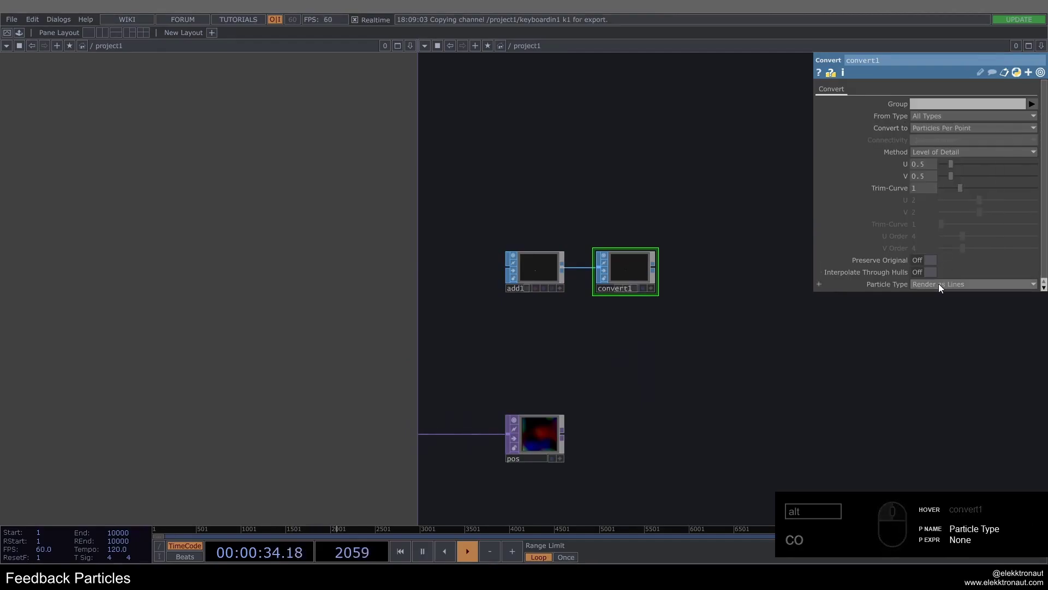
left_click(938, 287)
left_click(951, 308)
left_click(794, 387)
Create a Geometry COMP geo1 fed by convert1.
right_click(603, 242)
key("alt+g")
type("ge")
left_click(410, 103)
left_click(433, 197)
left_click(703, 369)
left_click(707, 365)
Add a Camera COMP cam1 above geo1 and view its transform.
key("c")
type("ca")
left_click(523, 212)
left_click(705, 280)
left_click(697, 215)
left_click(575, 251)
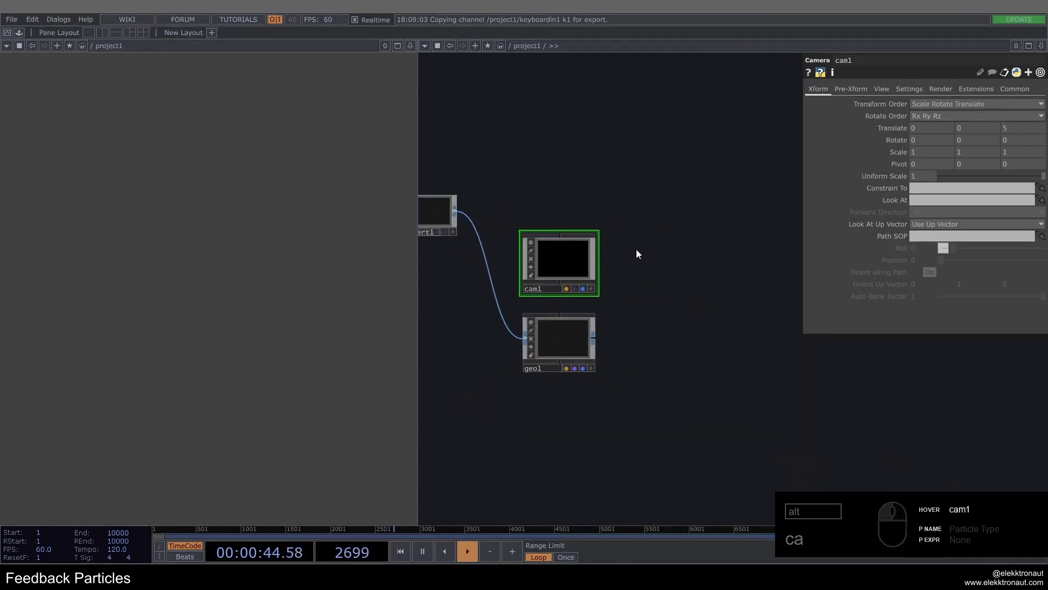
Create a Null COMP, duplicate it, and rename the pair ct and la.
left_click(568, 183)
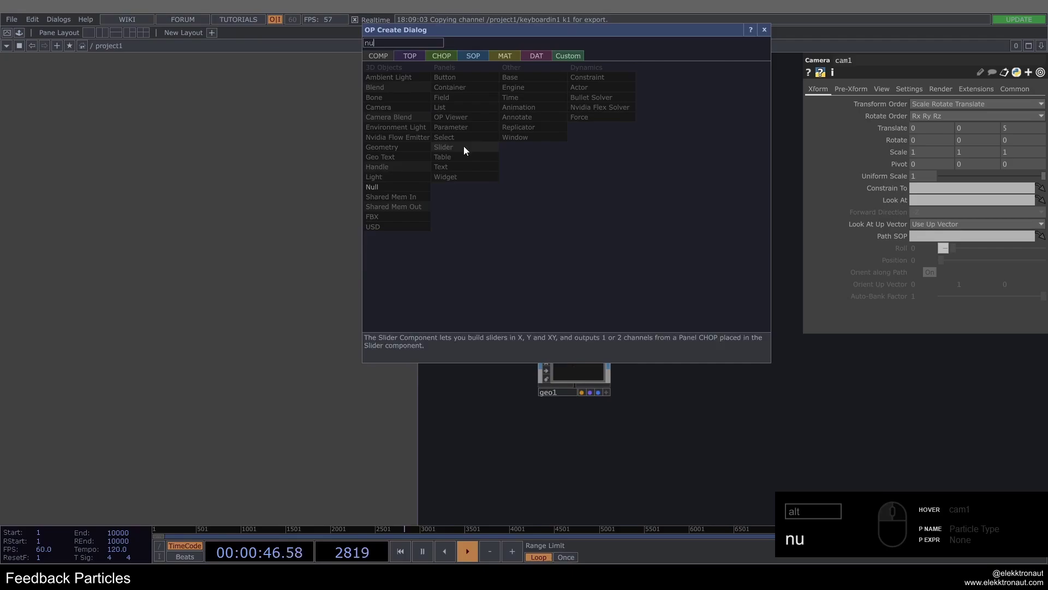
left_click(401, 186)
left_click(572, 135)
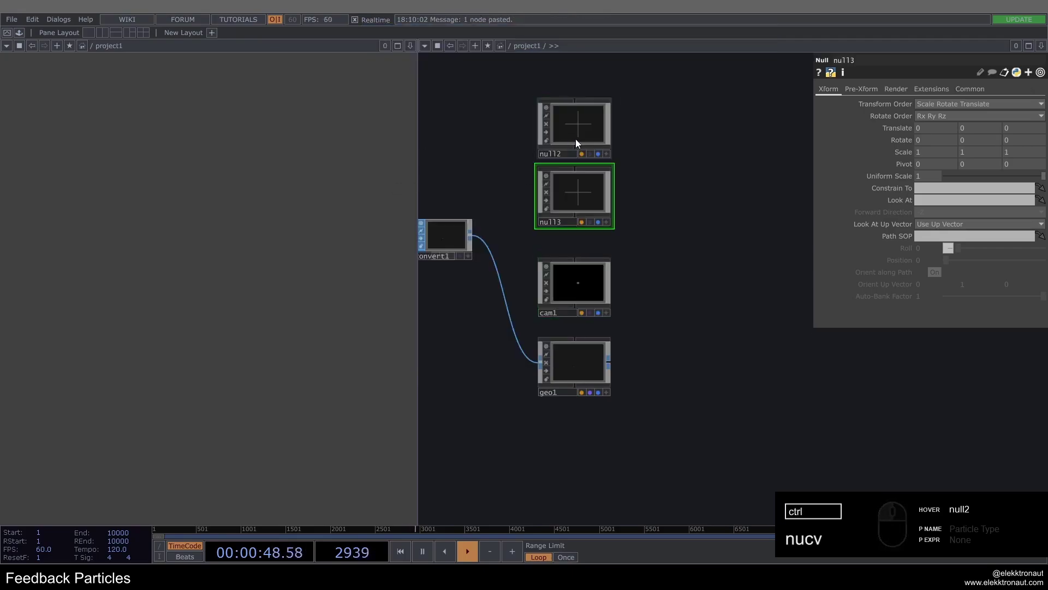
type("cv")
left_click(576, 203)
left_click(582, 143)
left_click(568, 216)
left_click(650, 185)
left_click(640, 214)
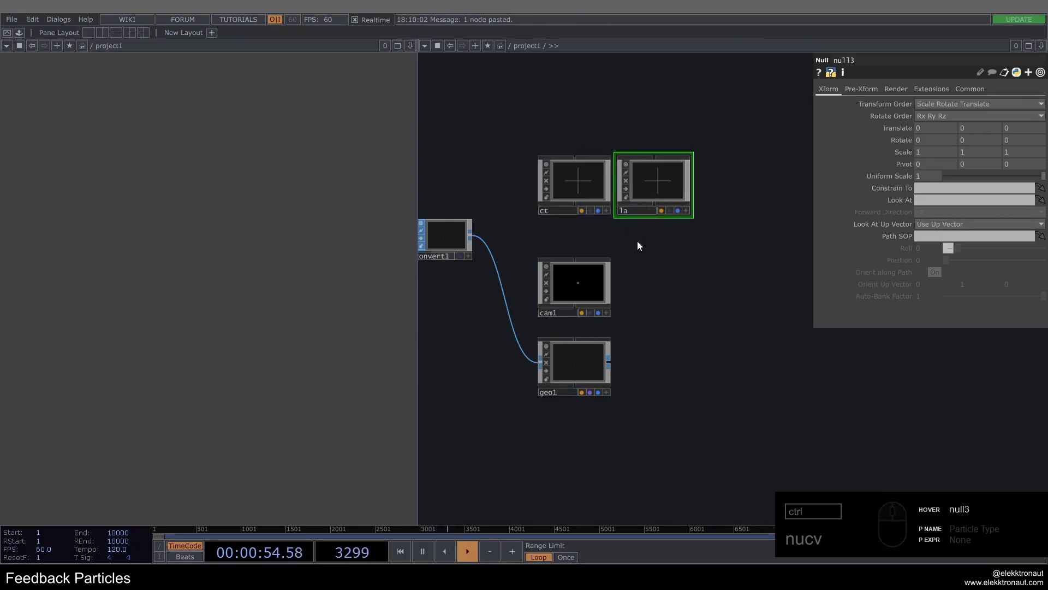
Drop the ct and la nulls onto cam1's parameters to drive its aim.
left_click(569, 278)
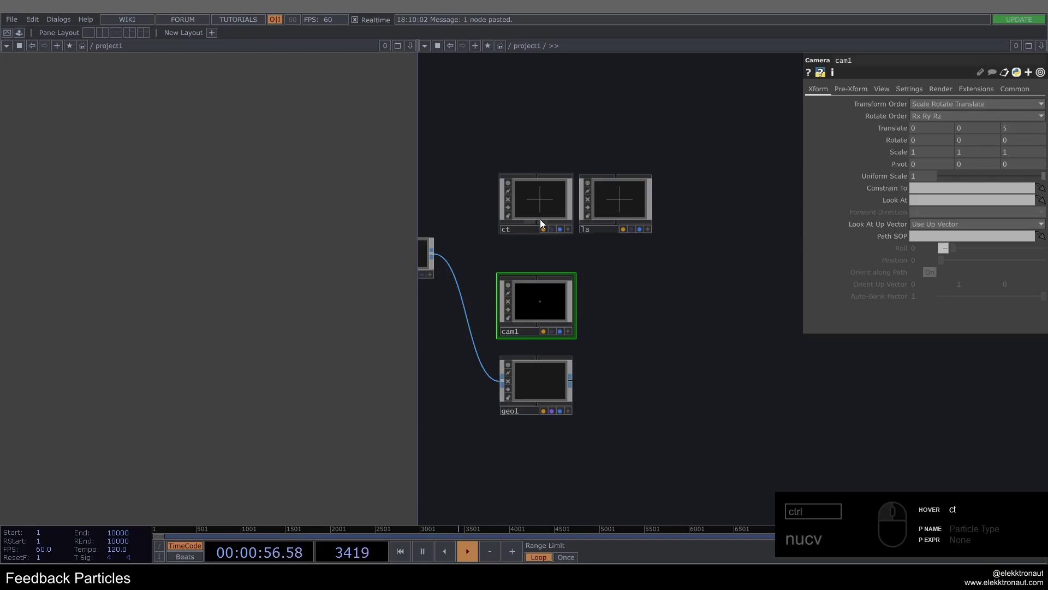
left_click_drag(548, 214, 715, 211)
left_click_drag(639, 200, 841, 253)
left_click(565, 308)
left_click_drag(561, 310, 672, 131)
left_click(672, 131)
left_click(527, 152)
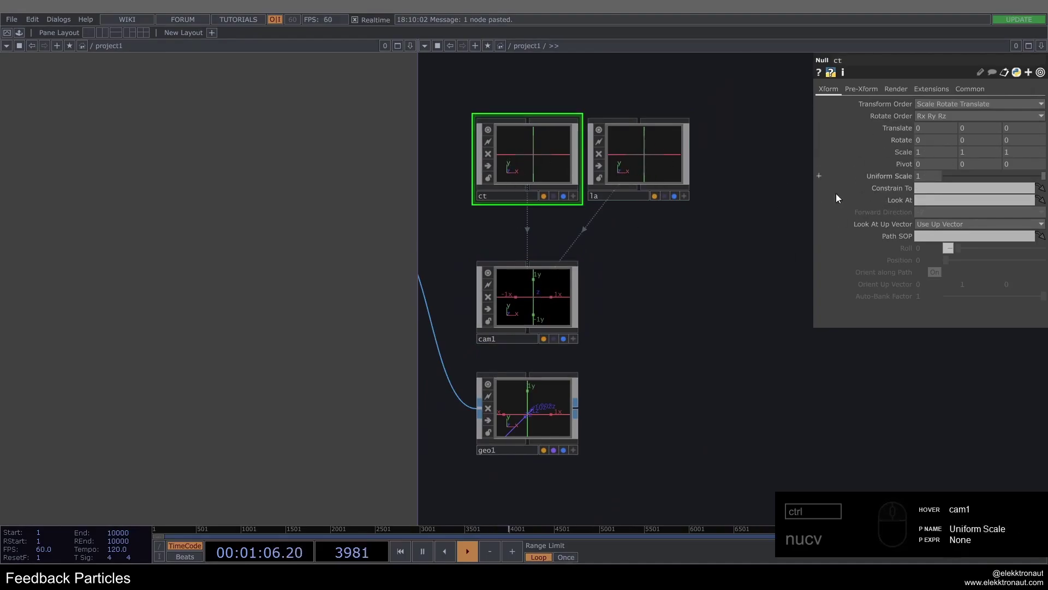
middle_click(647, 311)
left_click(631, 335)
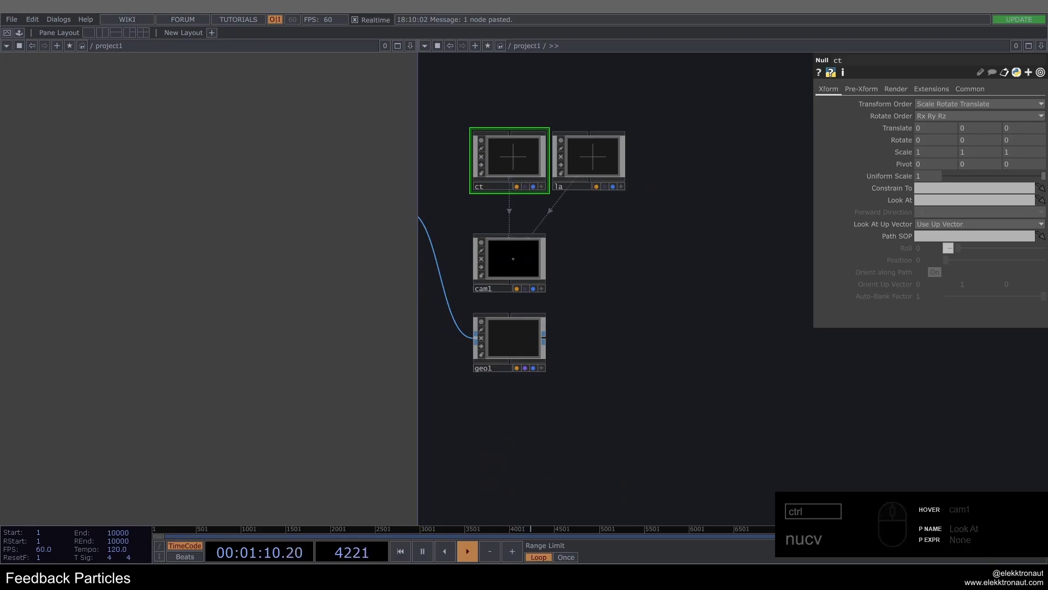
Add a Render TOP taking geo1 and cam1 at 1280 by 1280 resolution.
left_click(594, 335)
type("e")
left_click(434, 199)
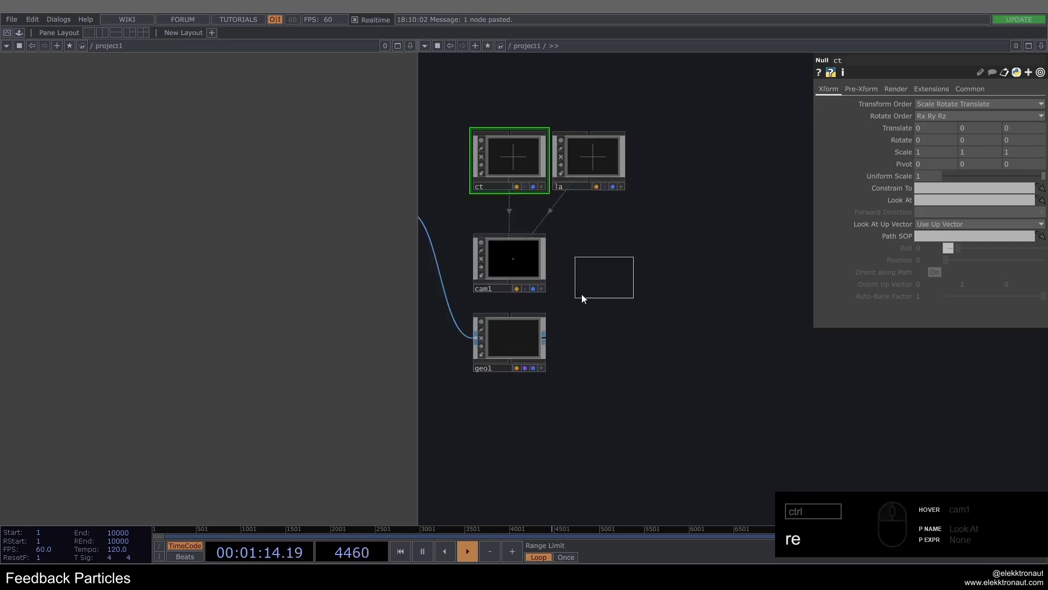
left_click(607, 341)
left_click(971, 90)
left_click(943, 105)
left_click(927, 104)
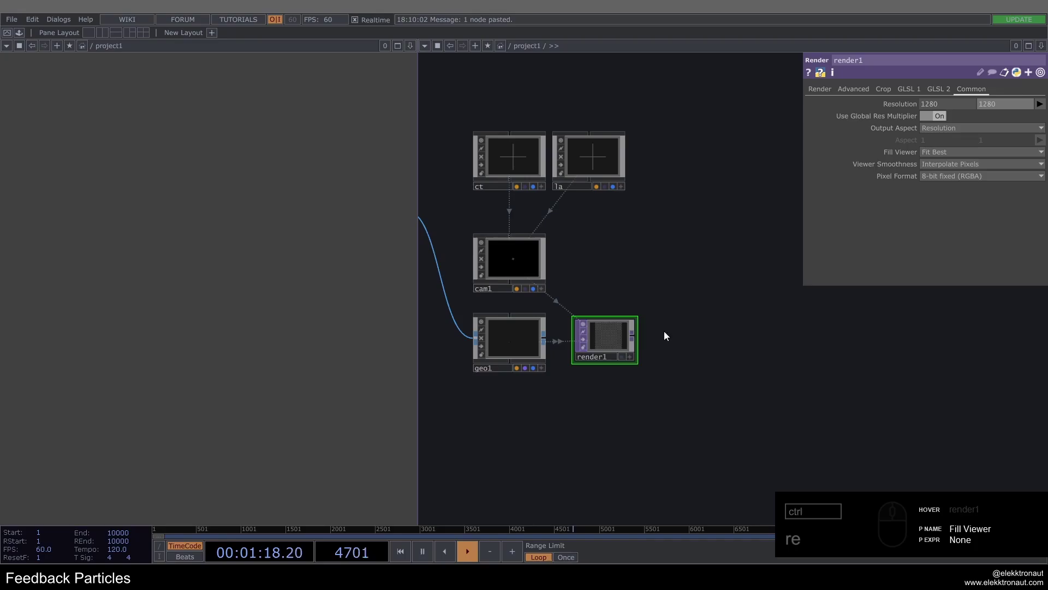
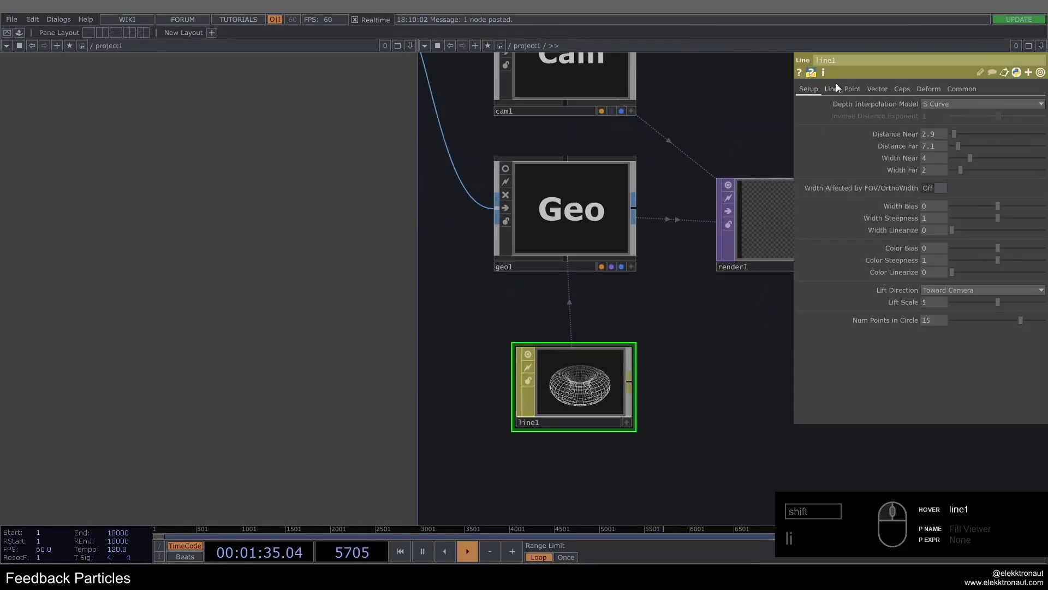
Show the line1 material's Line page settings.
left_click(839, 86)
Turn Draw Lines off, Draw Points on, with Point Size Multiplier .15.
left_click(939, 103)
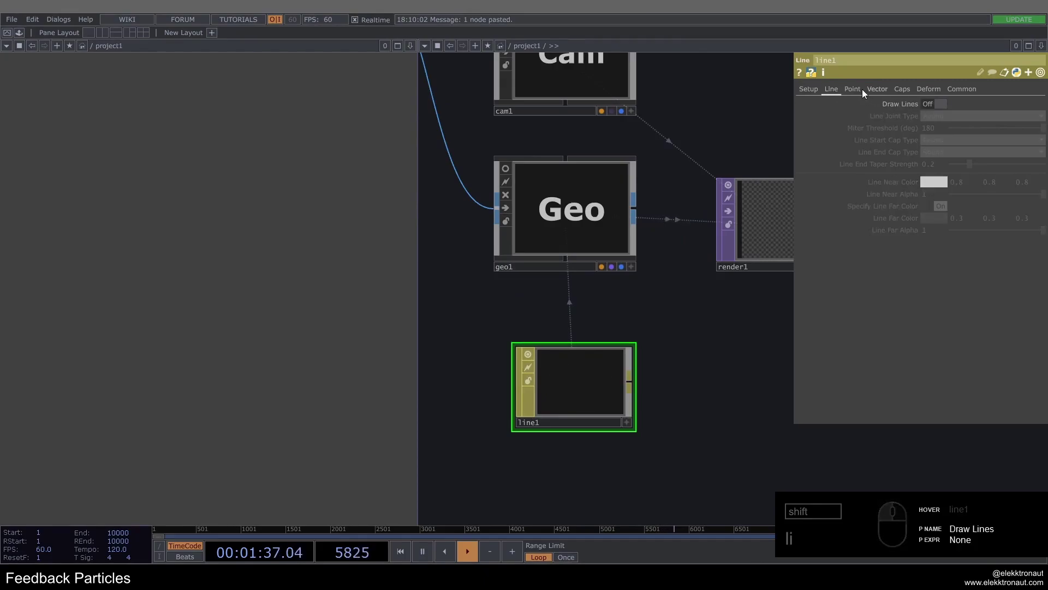
left_click(859, 91)
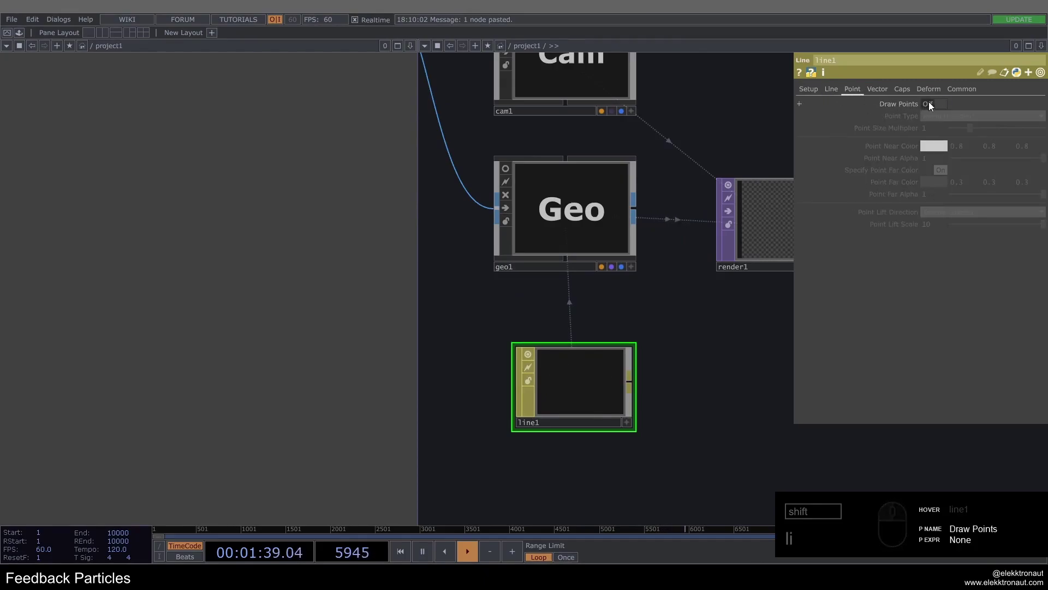
left_click(936, 104)
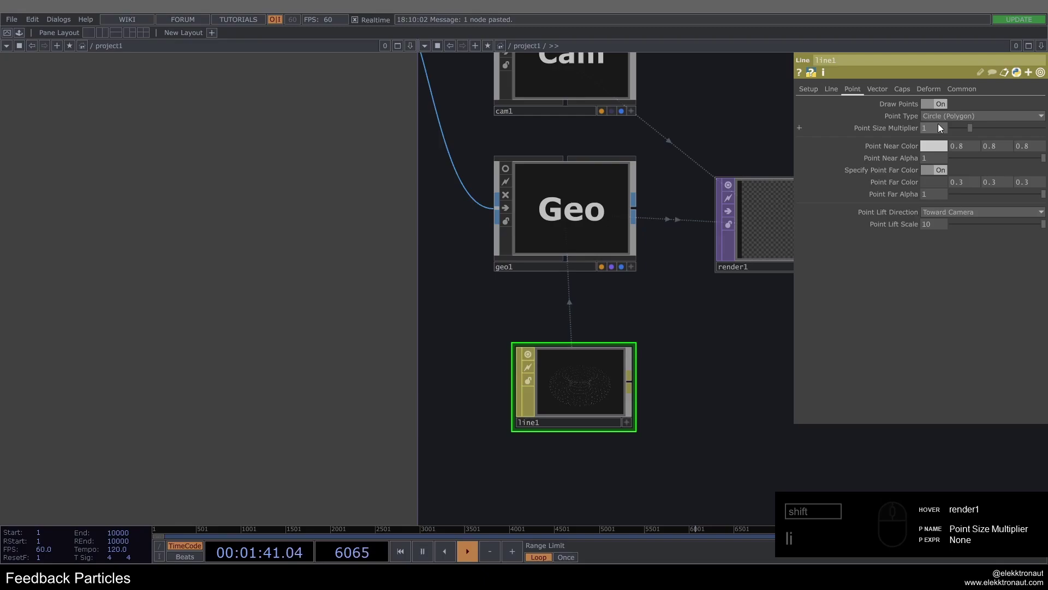
left_click(937, 131)
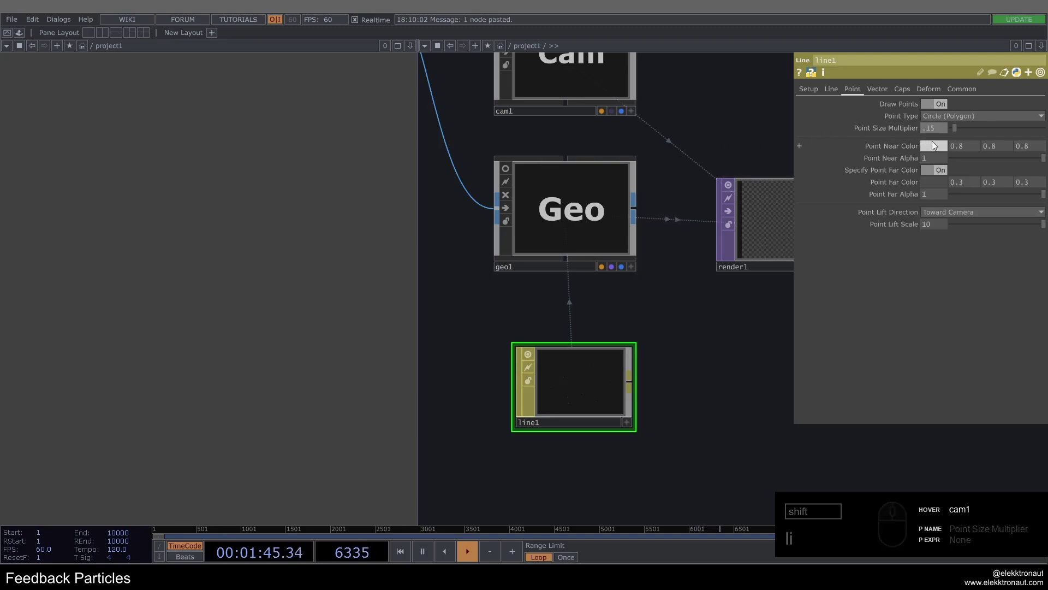
Set line1's near and far point colours to pure white.
left_click(938, 146)
left_click(1008, 207)
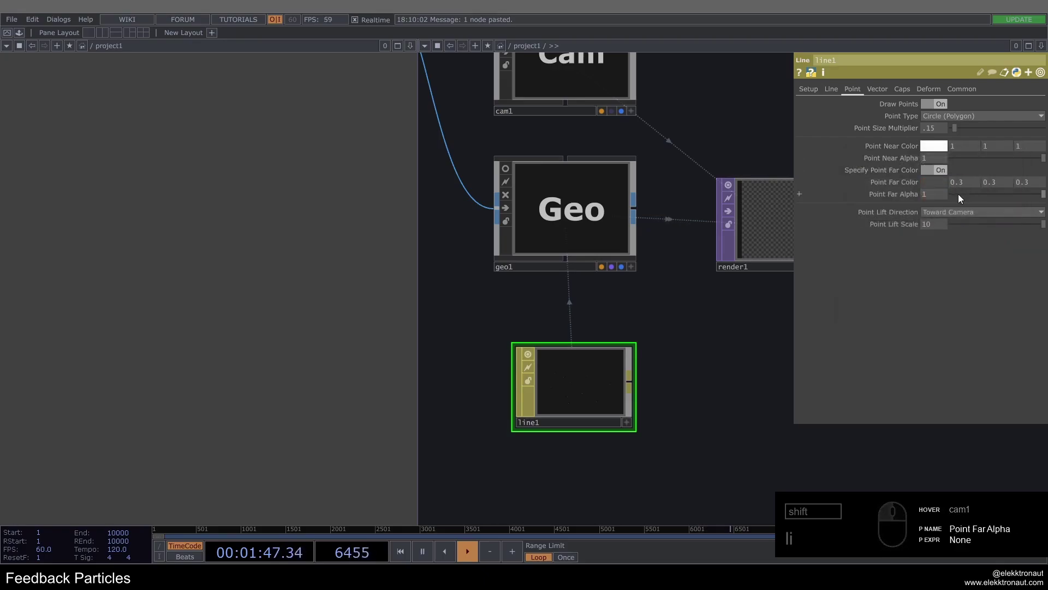
left_click(938, 187)
left_click(1009, 208)
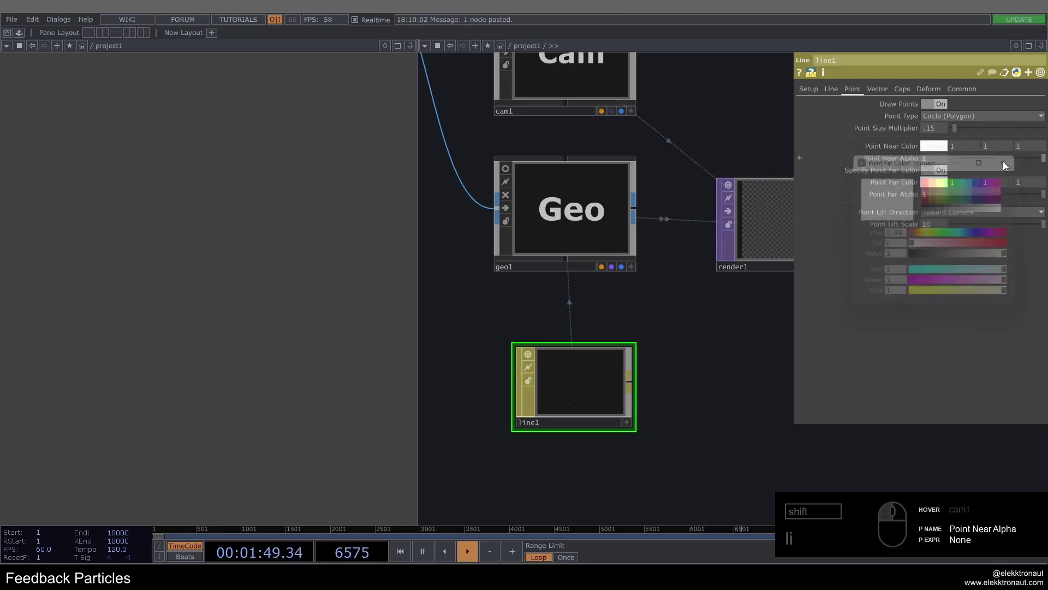
middle_click(522, 289)
left_click(509, 298)
key("shift+n")
Add a Null after render1 and rename it bg.
type("nn")
left_click(761, 302)
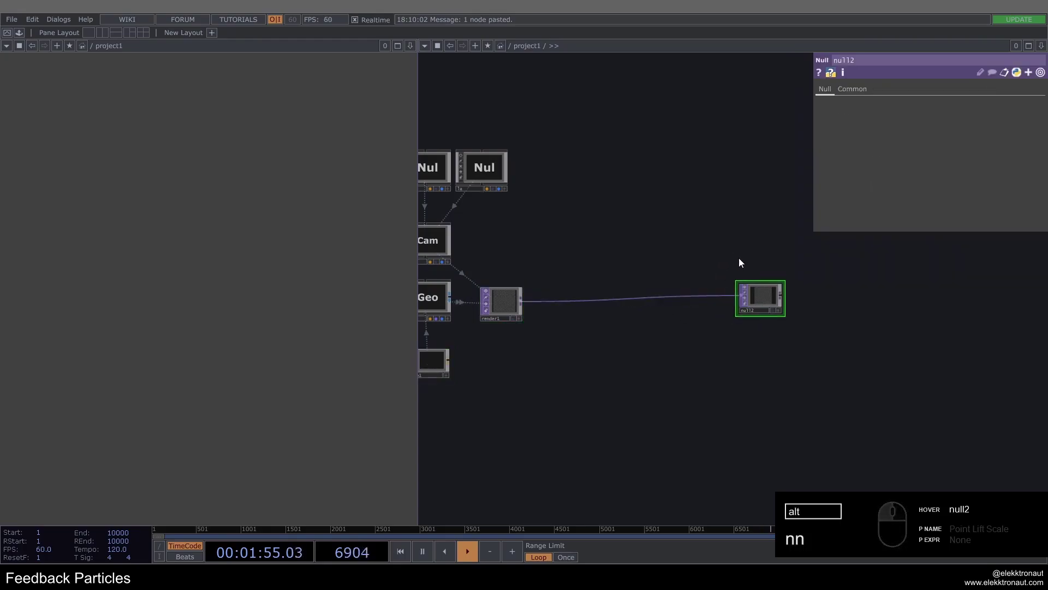
type("n")
double_click(774, 294)
left_click(765, 320)
left_click(788, 317)
middle_click(747, 357)
left_click(616, 396)
left_click(737, 327)
Toggle Backdrop TOPs in the network display options and set the left pane to view bg.
right_click(695, 325)
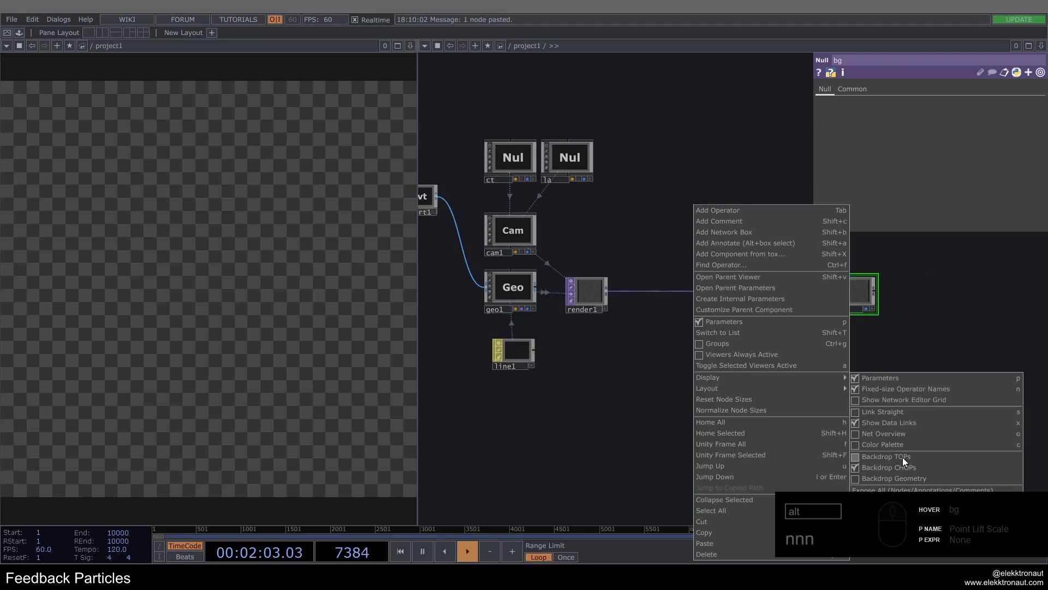
left_click(692, 123)
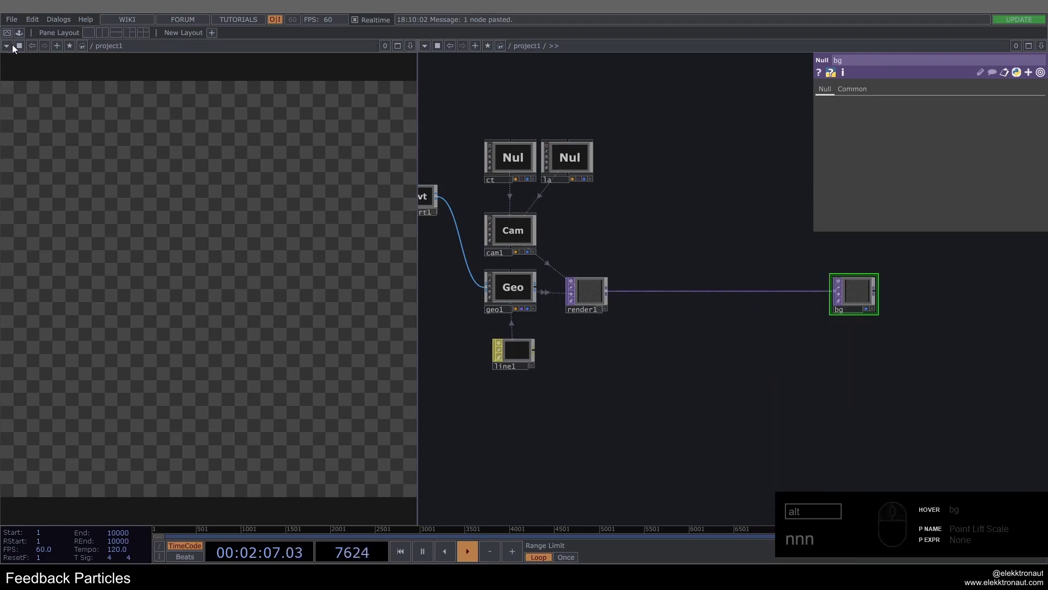
left_click(9, 47)
left_click(713, 430)
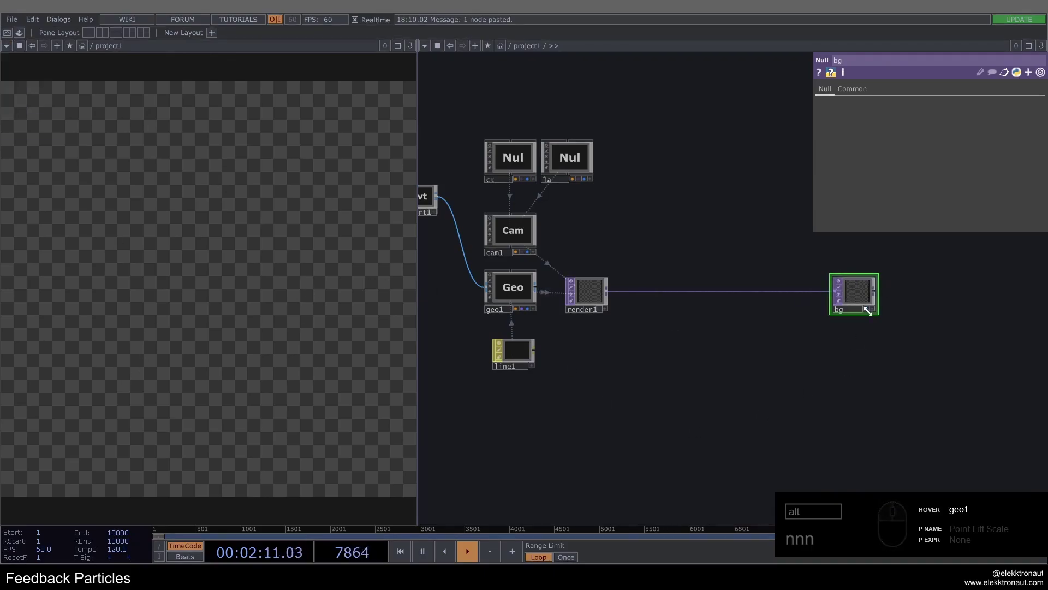
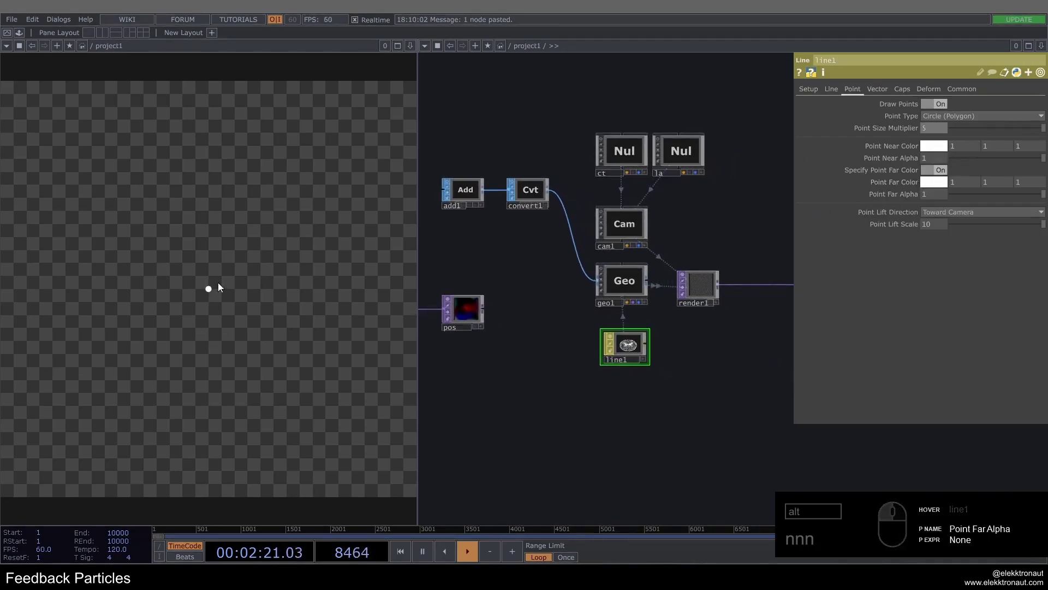
Undo the point size change so line1 returns to its small point size.
middle_click(457, 150)
left_click(469, 220)
middle_click(621, 388)
left_click(610, 390)
key("ctrl+z")
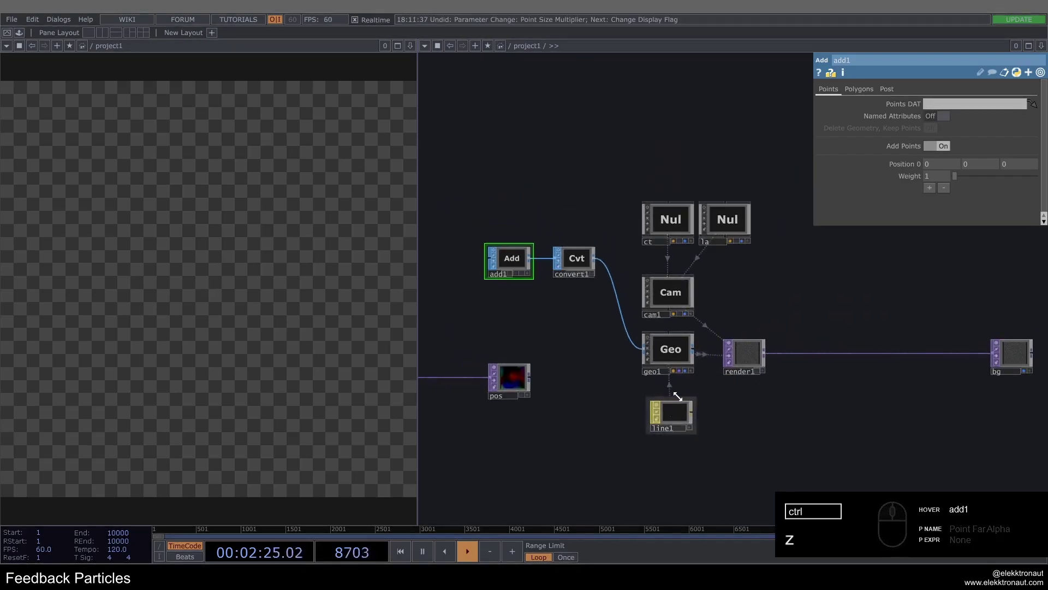
left_click(677, 418)
left_click(668, 134)
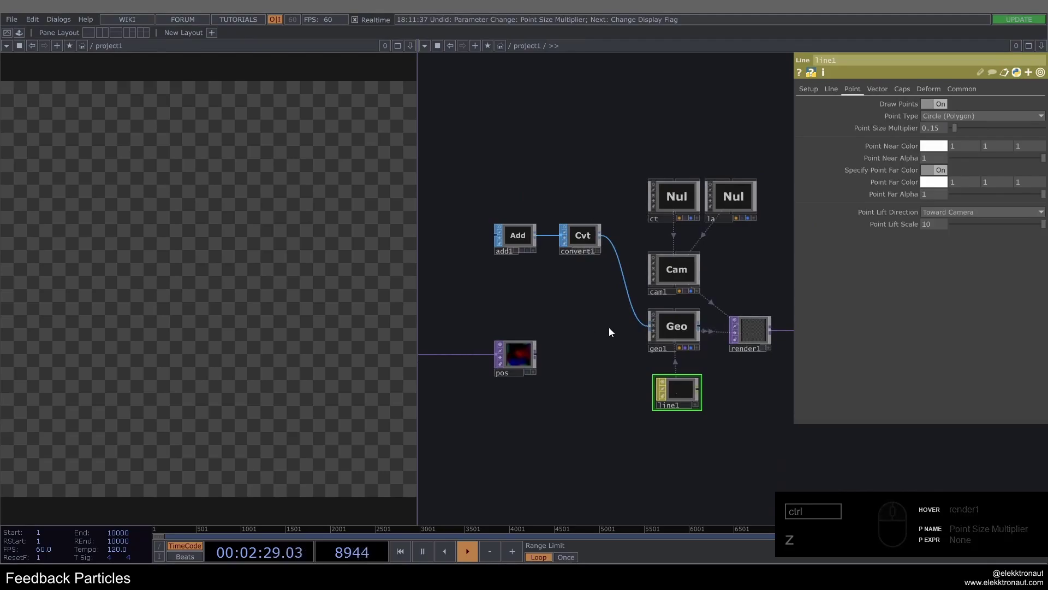
Turn on geo1 instancing with pos as Translate OP, driving X/Y/Z from r, g, b.
left_click(675, 327)
left_click(861, 99)
left_click(932, 107)
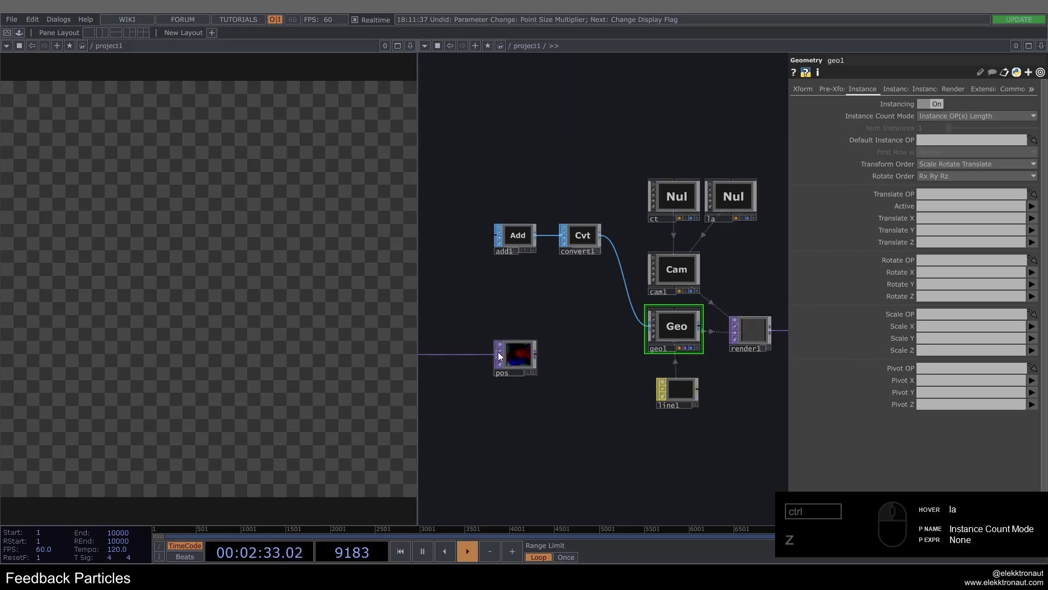
left_click_drag(523, 360, 948, 195)
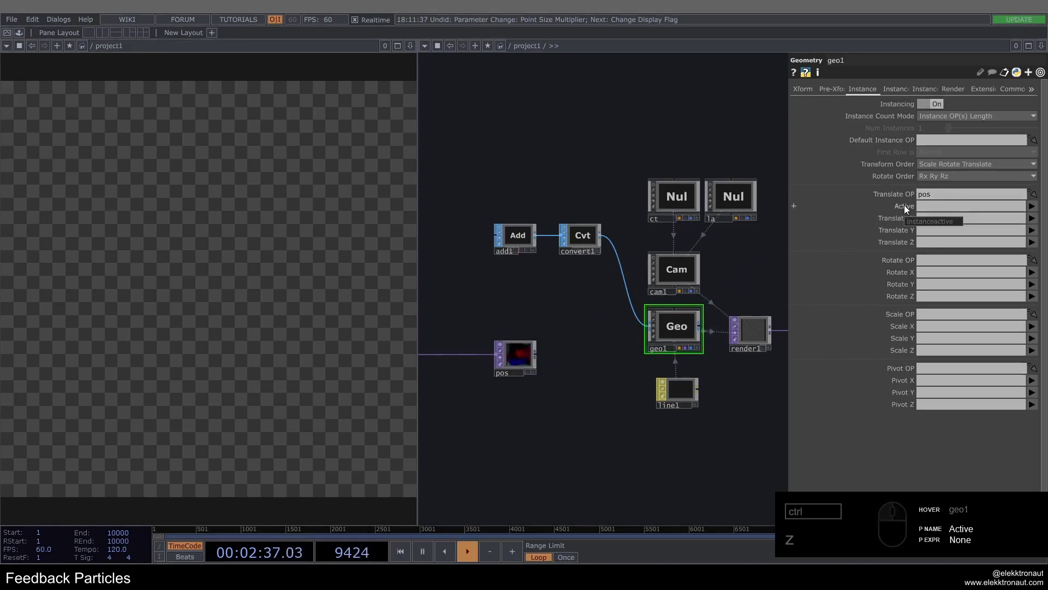
left_click(1036, 217)
left_click(1038, 230)
left_click_drag(1037, 232, 589, 350)
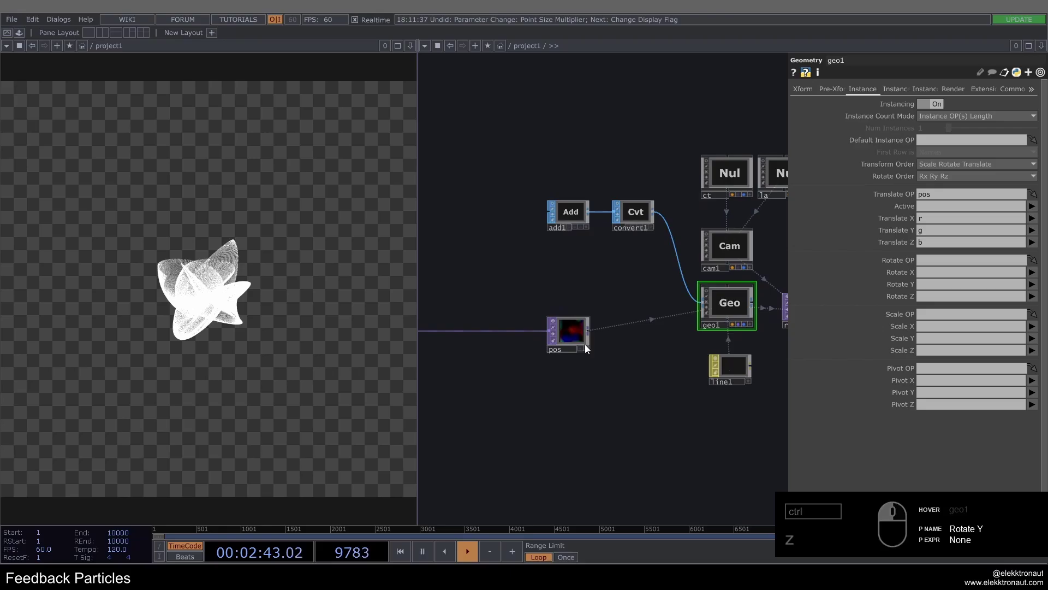
left_click_drag(566, 336, 576, 310)
Drag feedback1 beside noise1 under the keyboard counter chain and frame the group.
middle_click(576, 310)
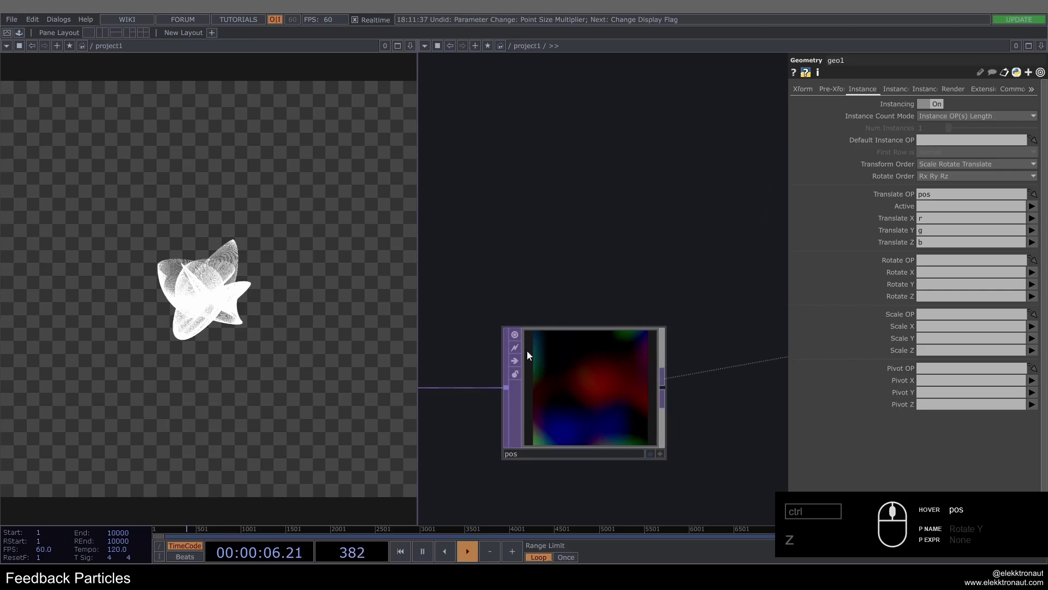
left_click(589, 264)
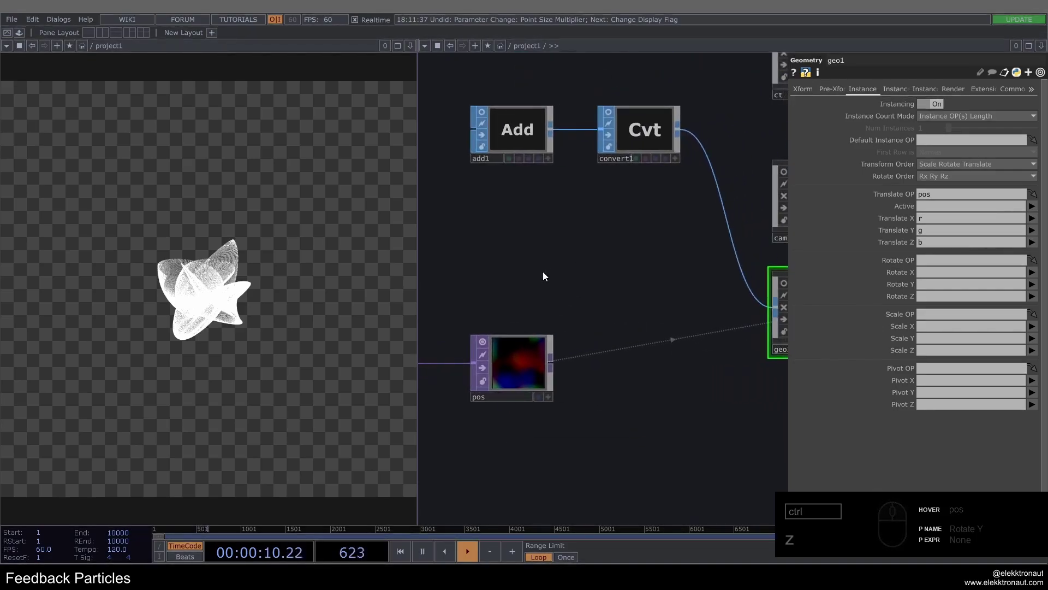
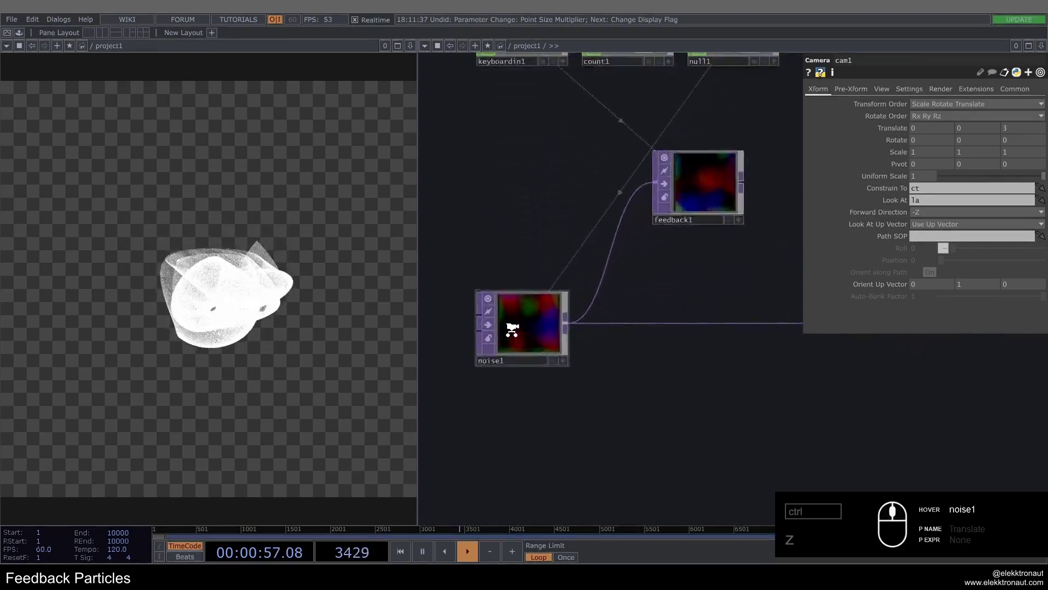
left_click_drag(519, 326, 537, 300)
left_click_drag(537, 300, 567, 307)
left_click_drag(567, 306, 756, 315)
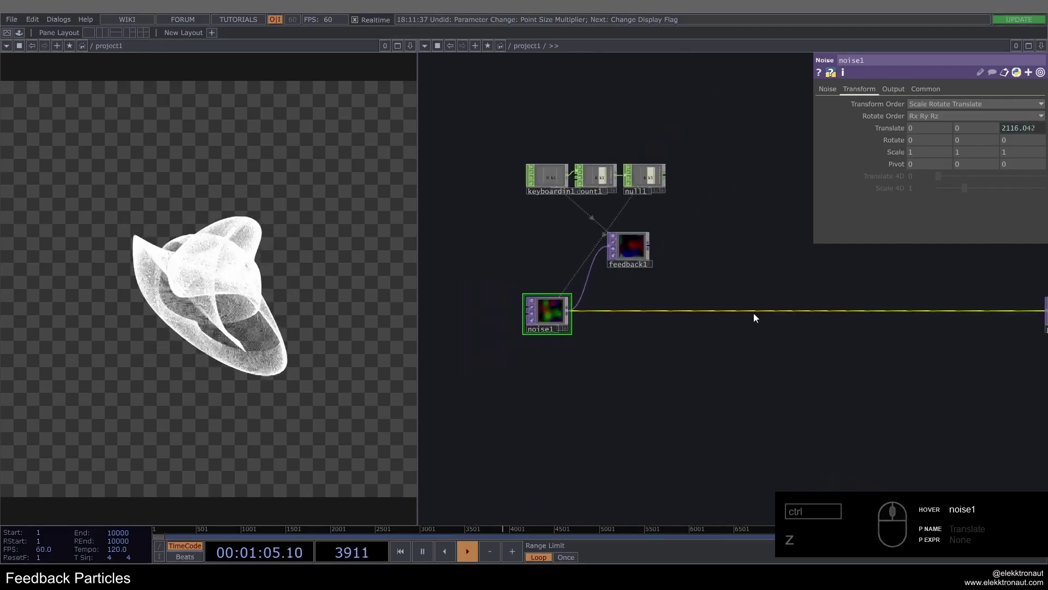
right_click(759, 311)
left_click(782, 344)
left_click_drag(545, 310, 562, 255)
left_click_drag(560, 253, 505, 123)
right_click(625, 240)
left_click_drag(618, 242, 528, 310)
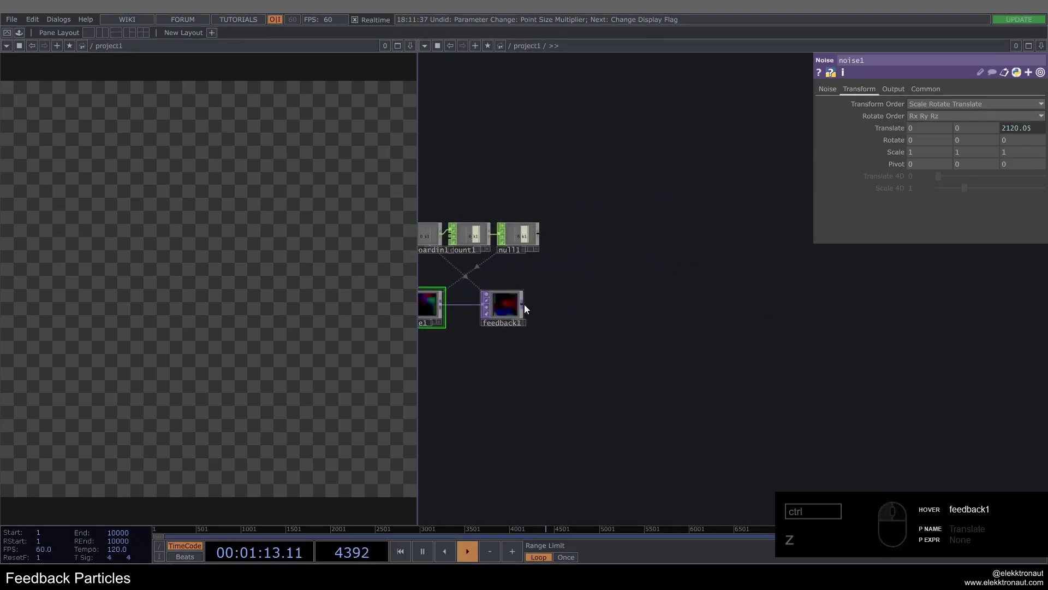
Add Displace and Slope TOPs, wiring feedback1 into both and slope1 into displace1's second input.
right_click(528, 308)
type("d")
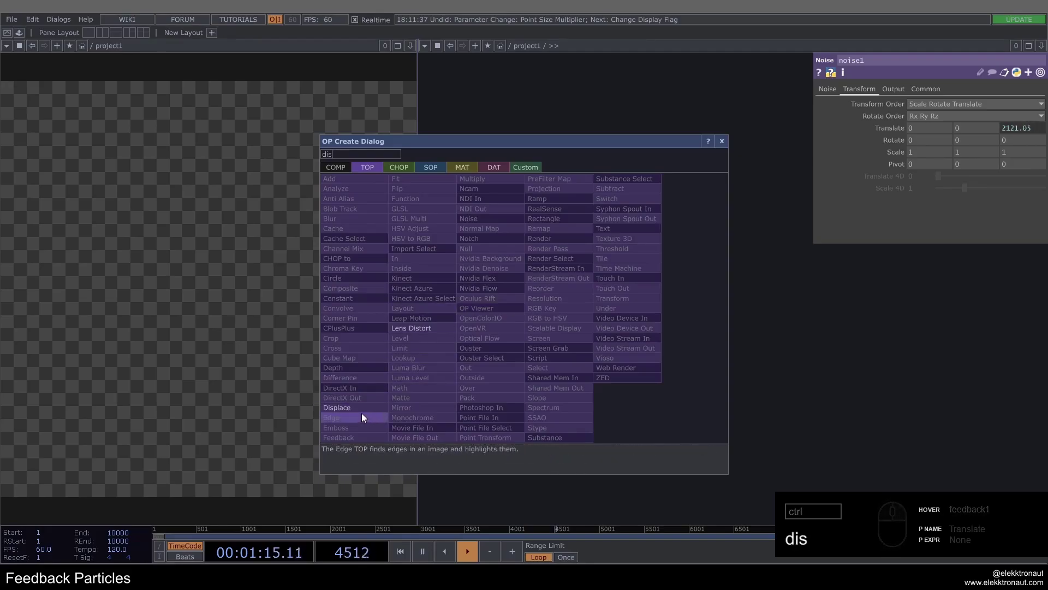
type("is")
double_click(764, 300)
middle_click(527, 307)
key("s")
type("slop")
left_click(569, 398)
left_click(635, 385)
double_click(771, 335)
left_click(802, 289)
left_click(635, 384)
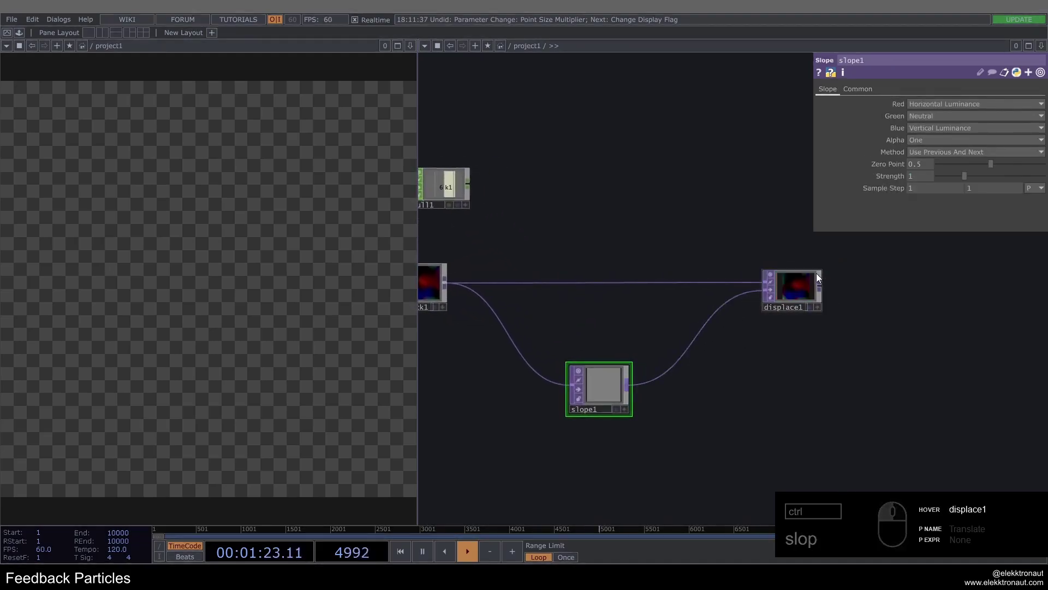
Set Displace Weight 0.05 and Slope Strength 4, then loop displace1 back into feedback1.
left_click(825, 274)
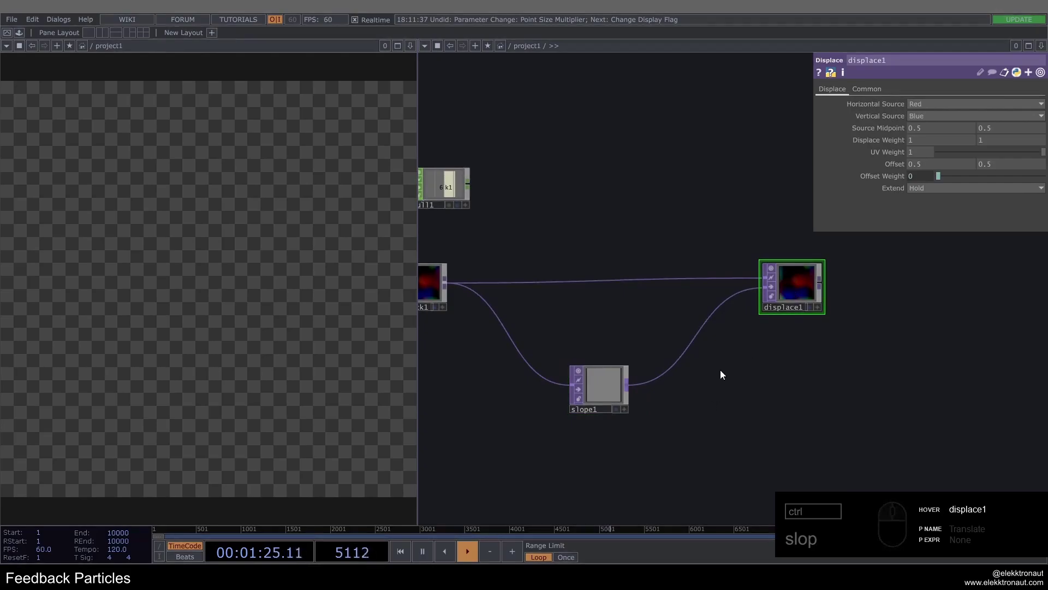
left_click(748, 365)
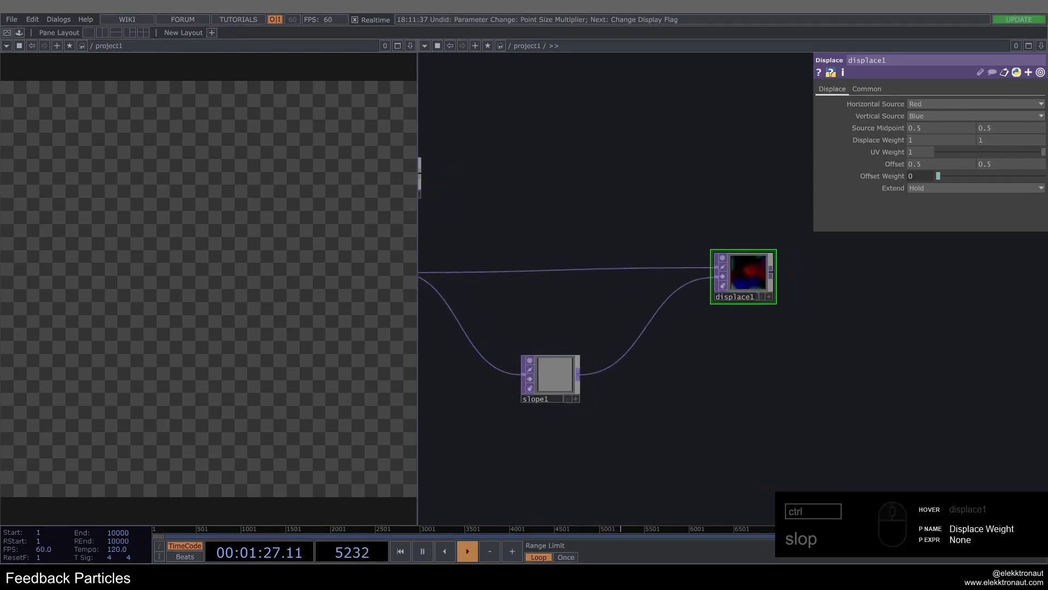
left_click(935, 143)
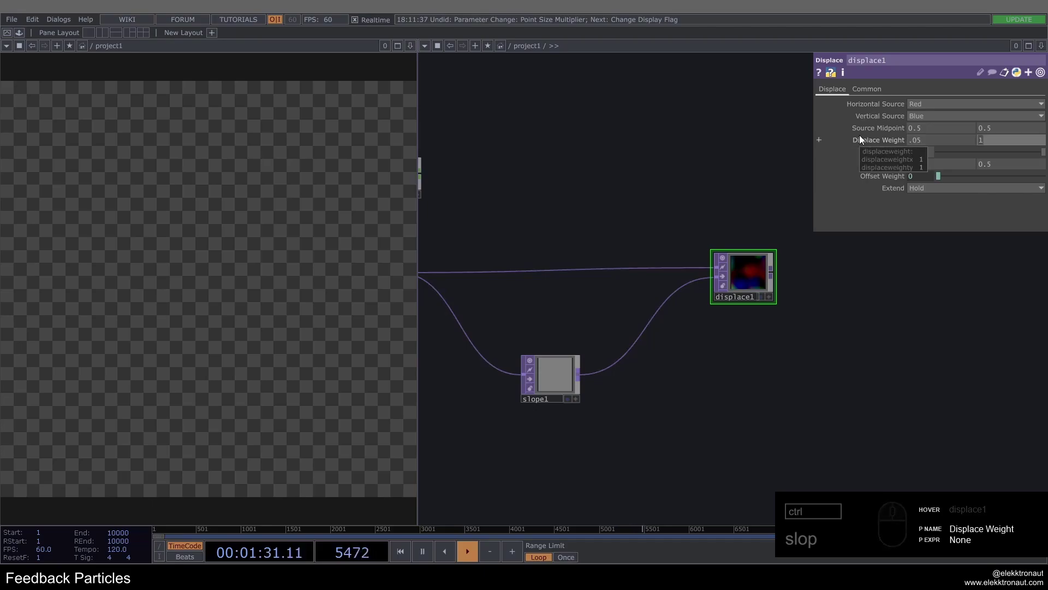
left_click(858, 141)
left_click(859, 141)
left_click(574, 370)
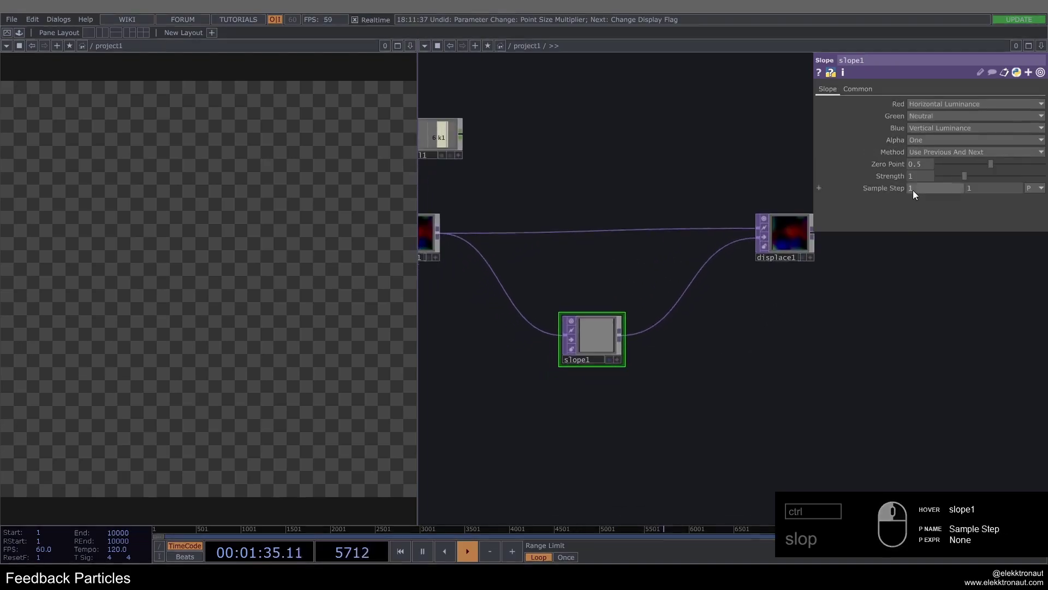
left_click(917, 179)
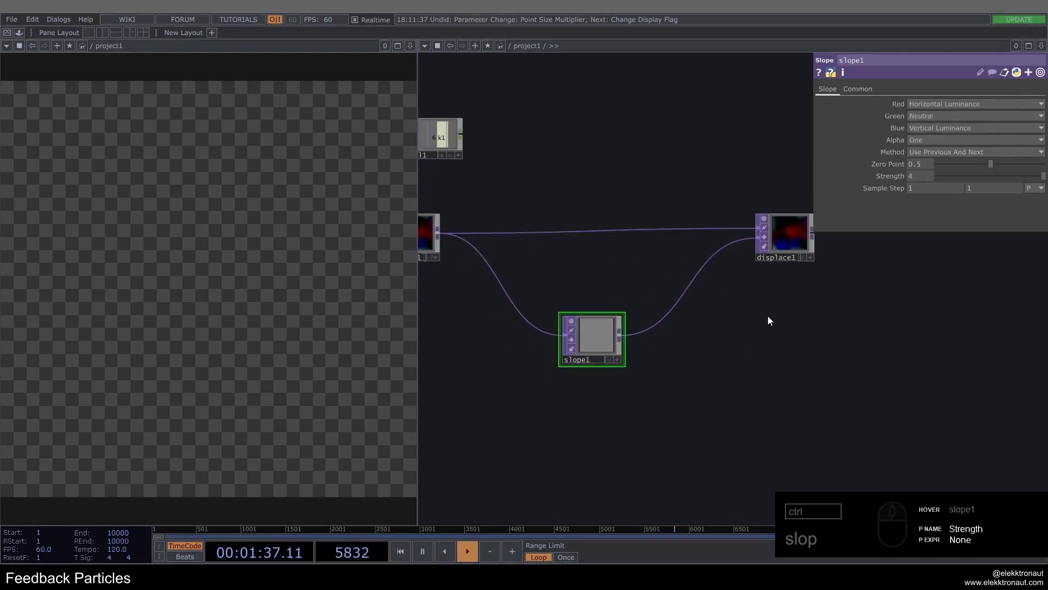
middle_click(766, 317)
left_click(765, 321)
left_click_drag(829, 311, 568, 308)
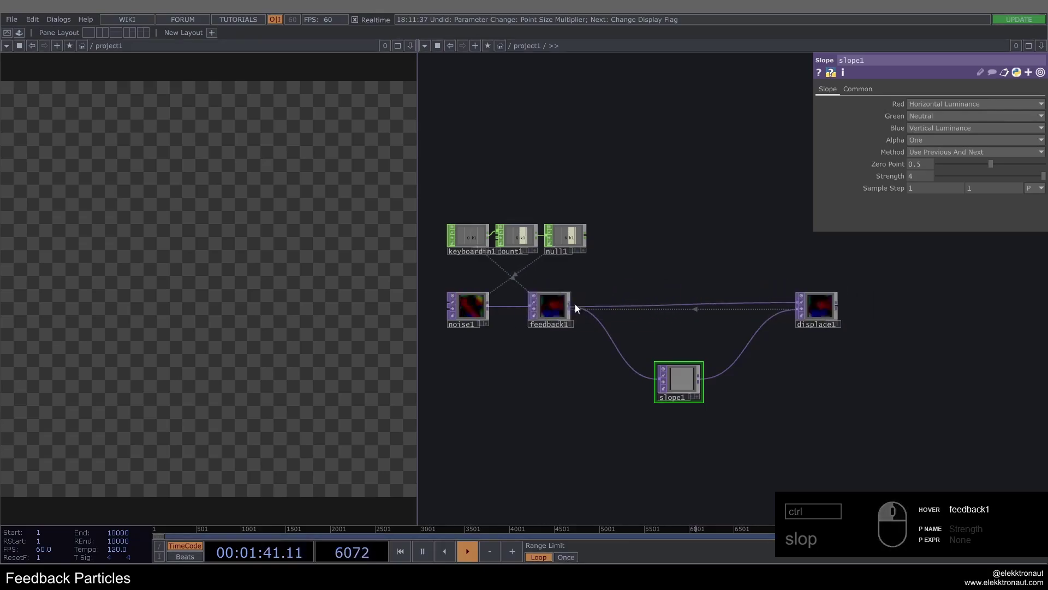
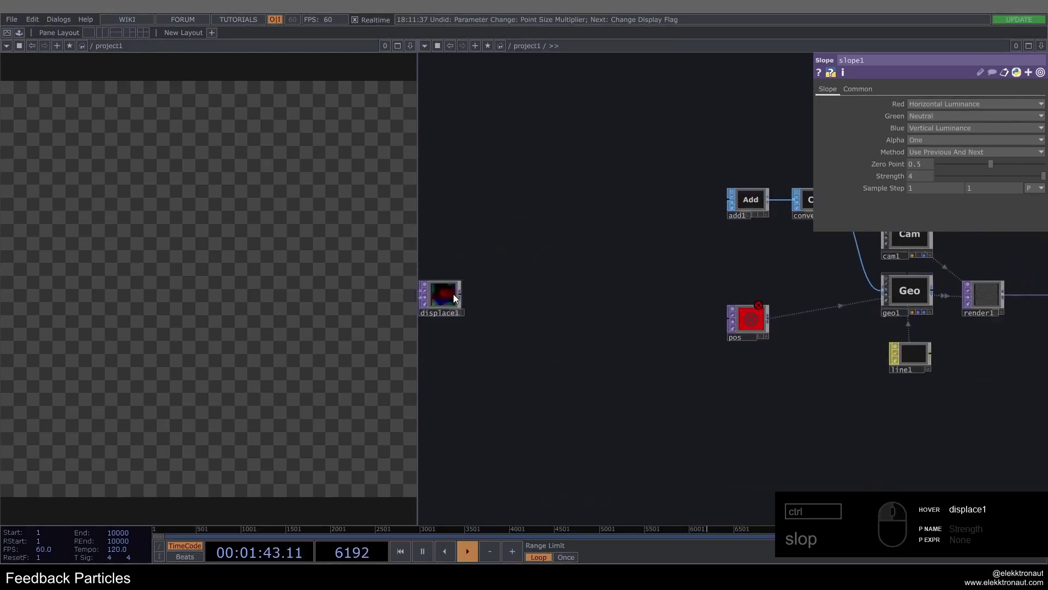
Wire displace1 into the pos TOP and enlarge displace1's node viewer.
left_click_drag(465, 297, 752, 317)
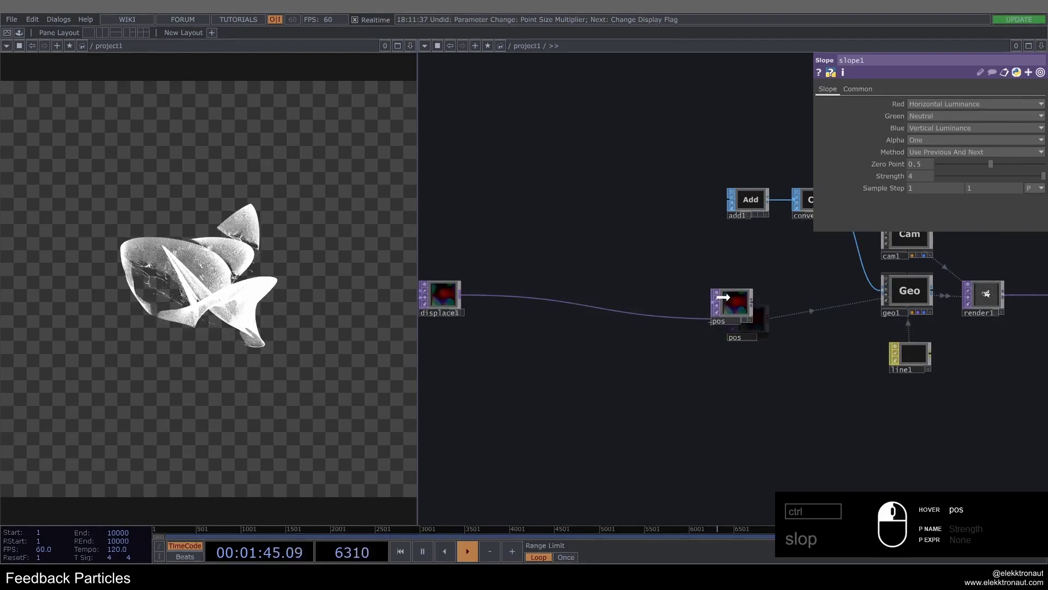
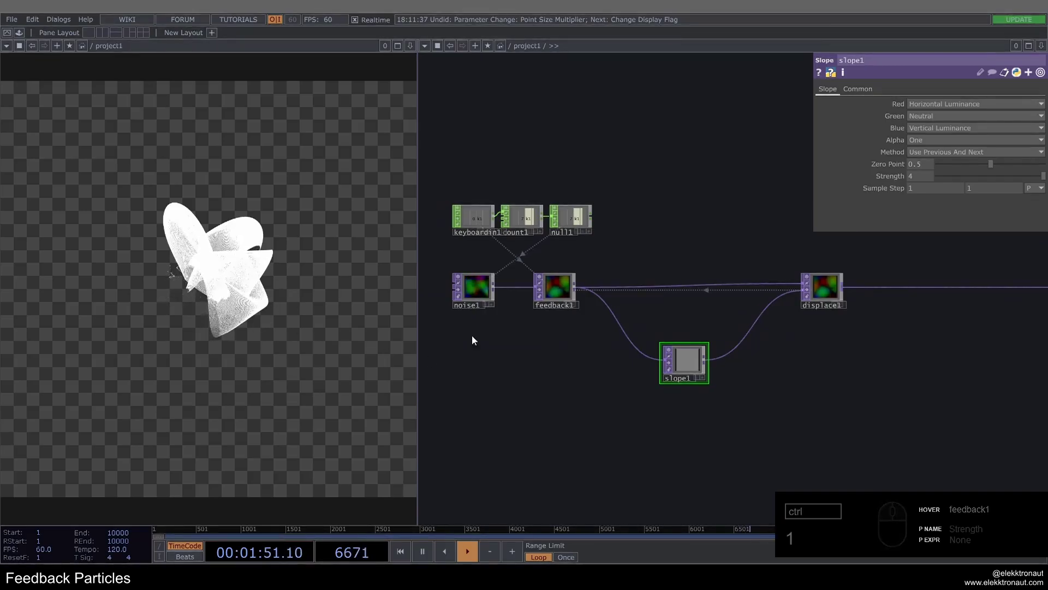
middle_click(868, 313)
left_click(775, 375)
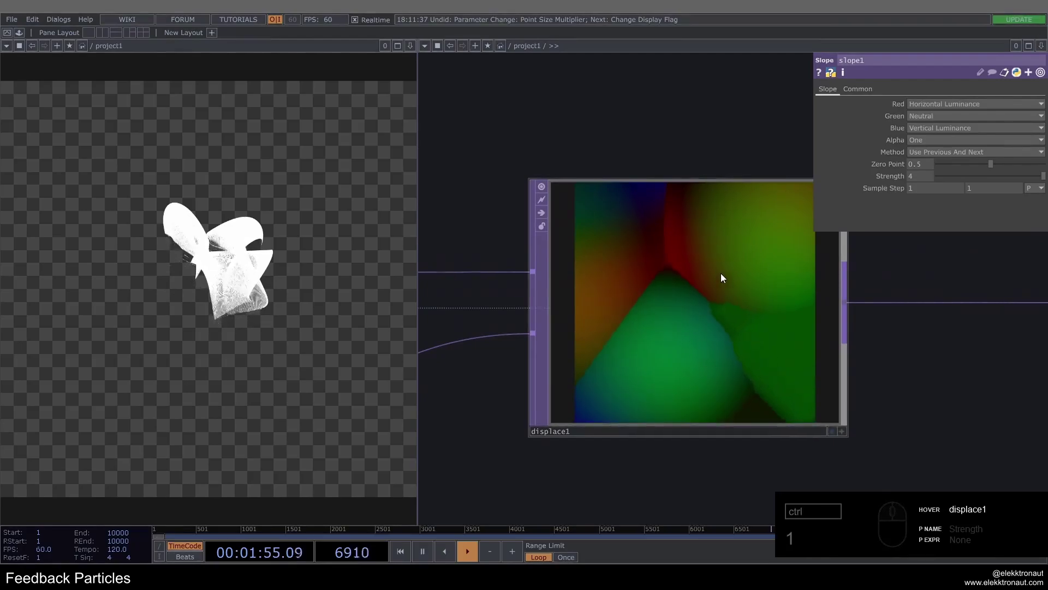
left_click(724, 271)
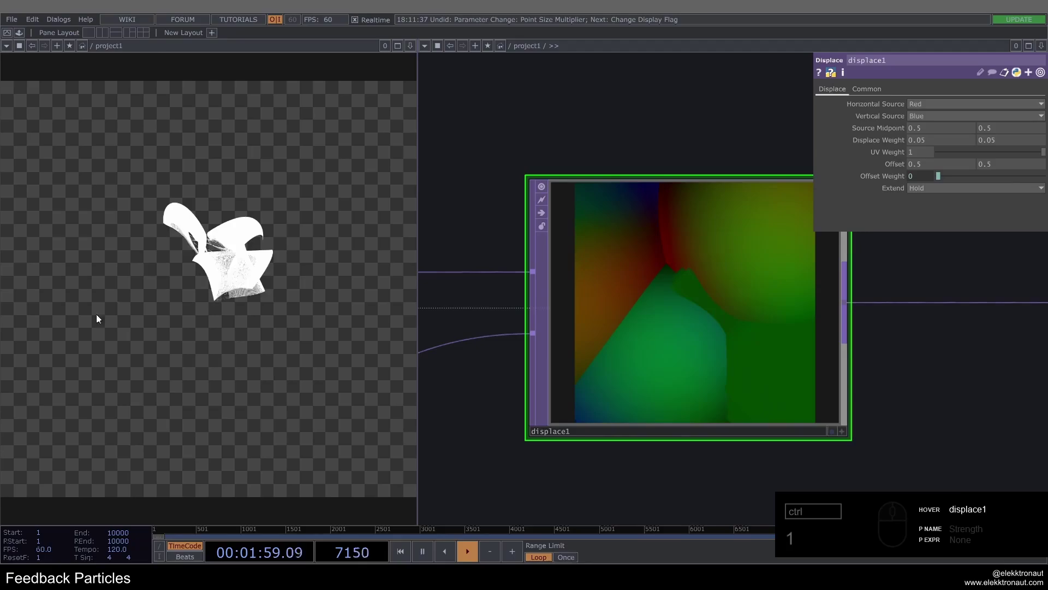
left_click(733, 315)
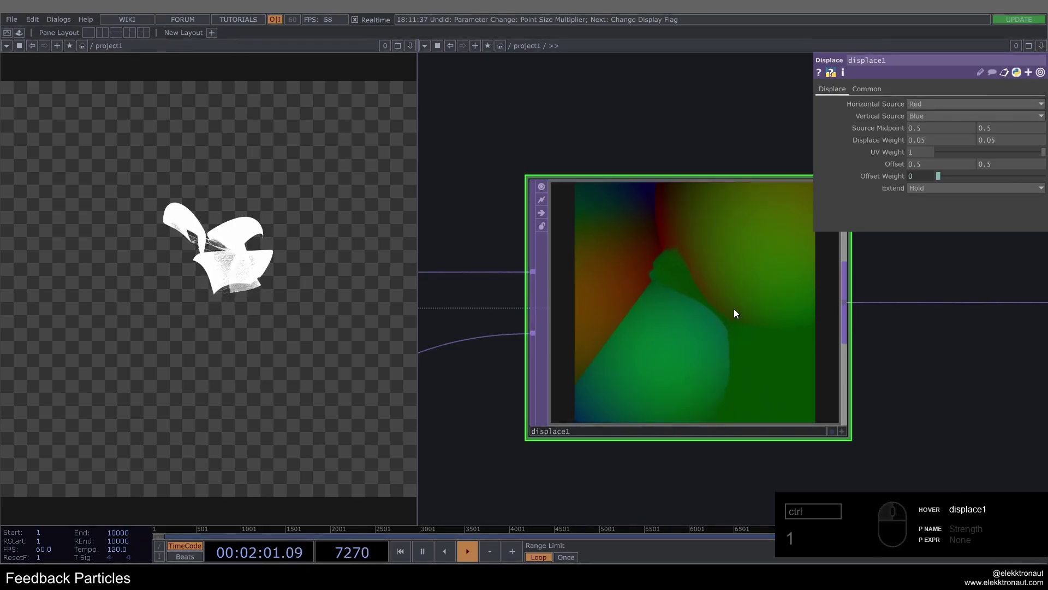
left_click(690, 299)
Reset the feedback with the 1 key and resize the displace preview to watch it evolve.
key("1")
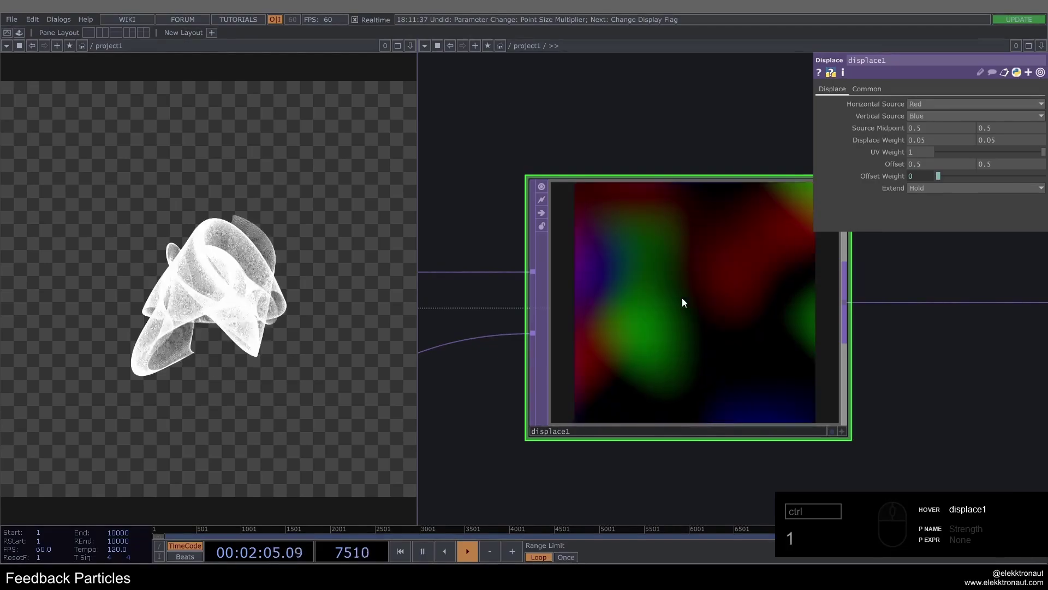
key("1")
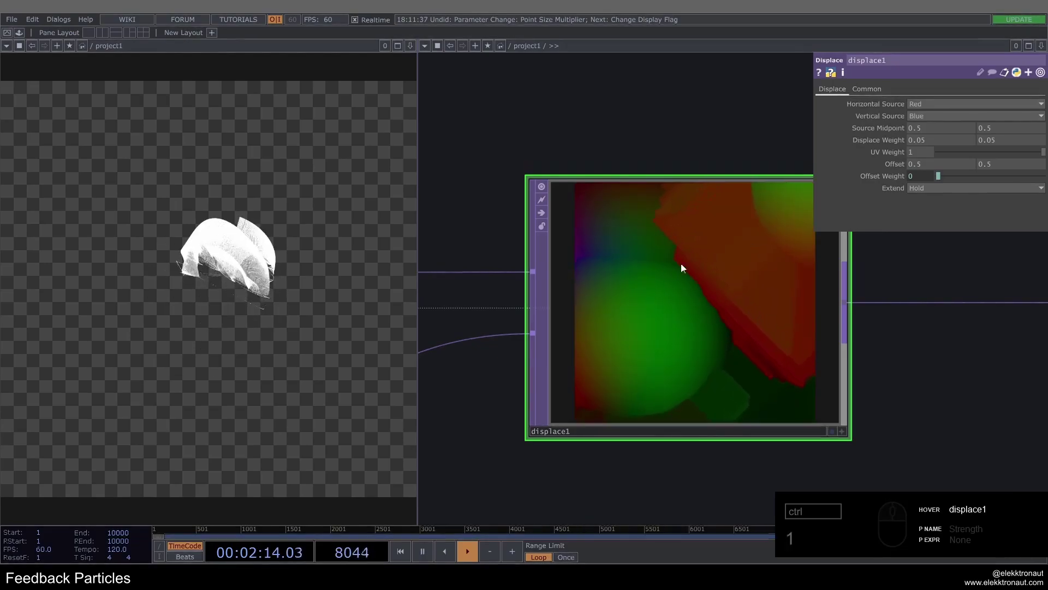
left_click(703, 303)
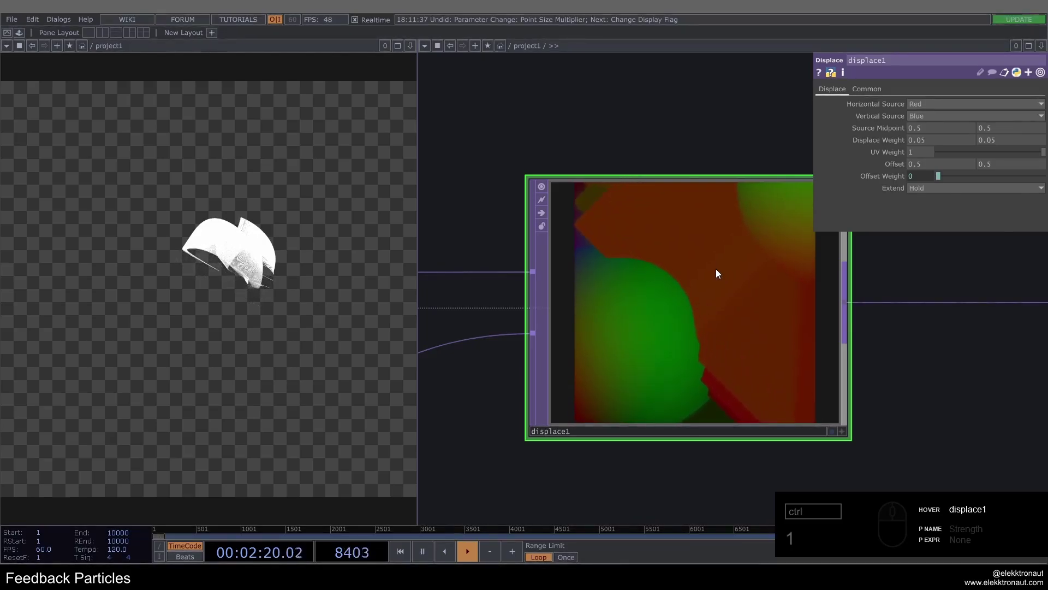
left_click(696, 250)
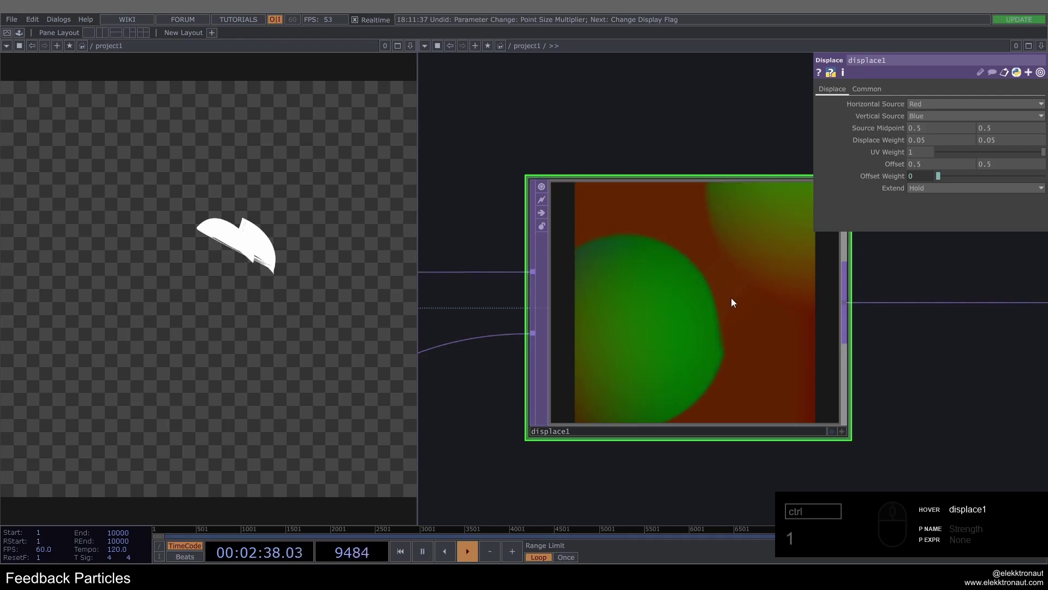
left_click_drag(743, 293, 624, 269)
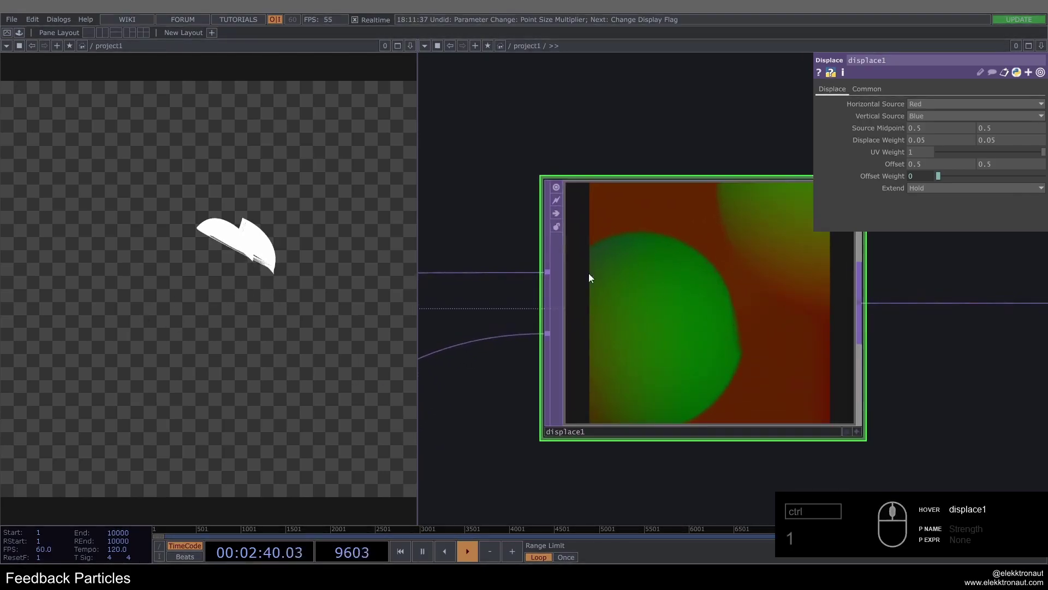
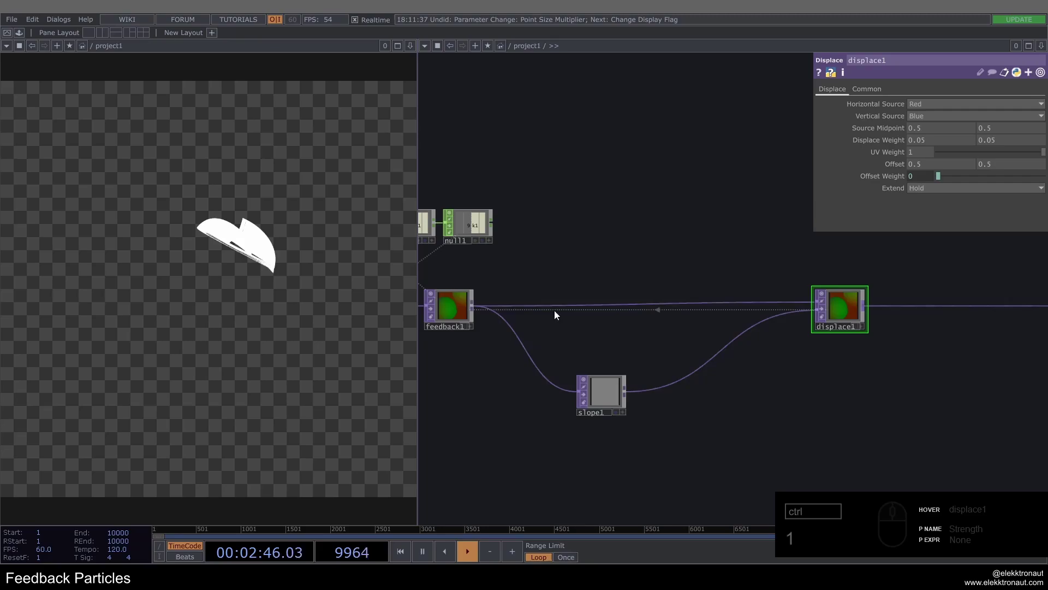
Add a Noise TOP (noise2) and connect feedback1's image into it.
left_click(602, 279)
middle_click(637, 317)
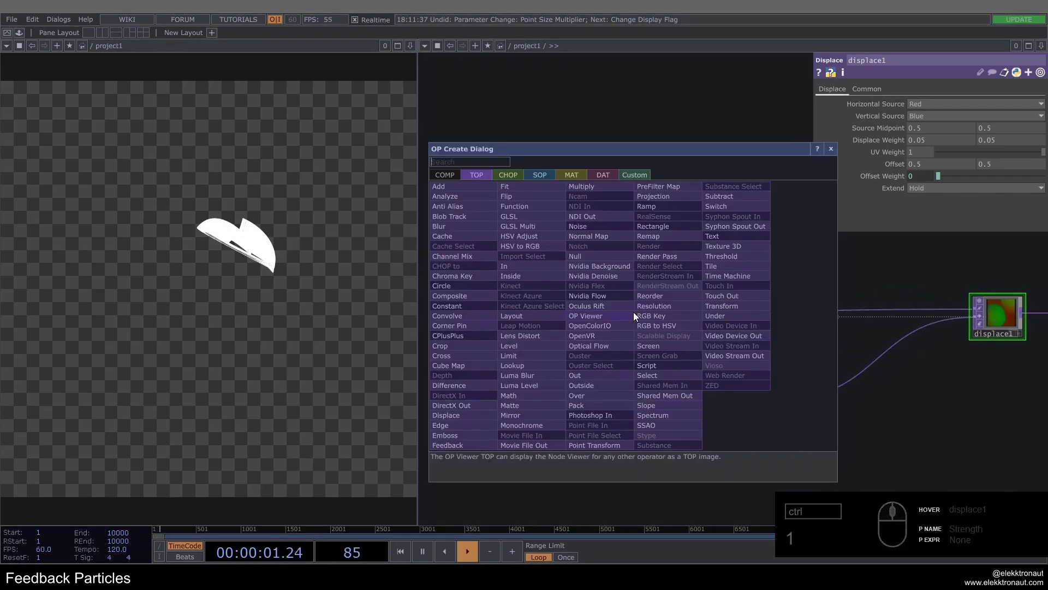
key("ctrl+n")
left_click(614, 227)
double_click(768, 228)
middle_click(624, 263)
left_click(900, 90)
left_click(943, 104)
left_click(939, 116)
Set noise2 Amplitude 0.01, Monochrome off, and Harmonics, Spread and Gain to 0.
left_click(672, 227)
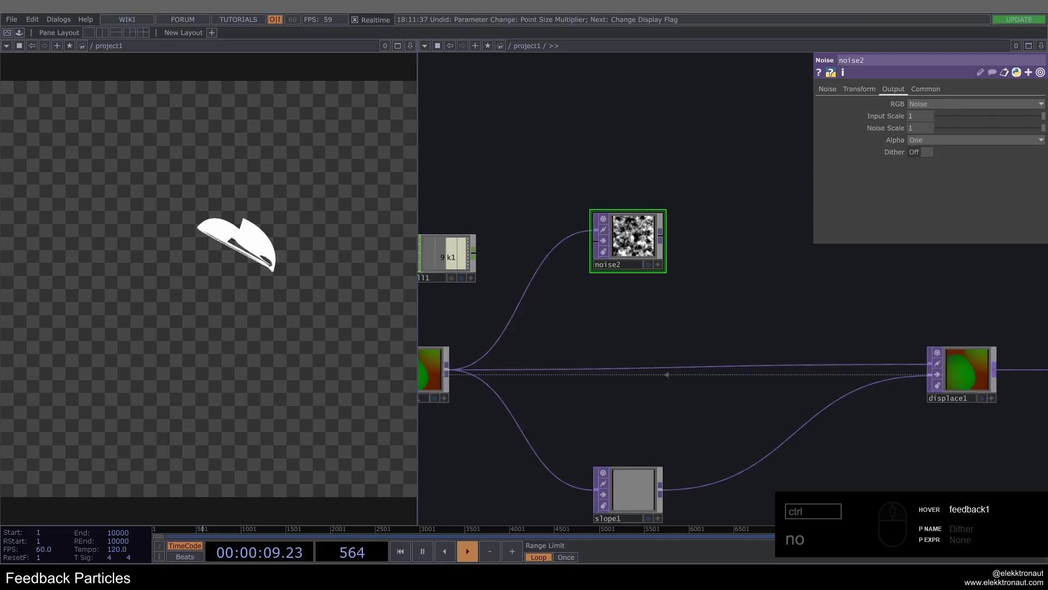
left_click(830, 94)
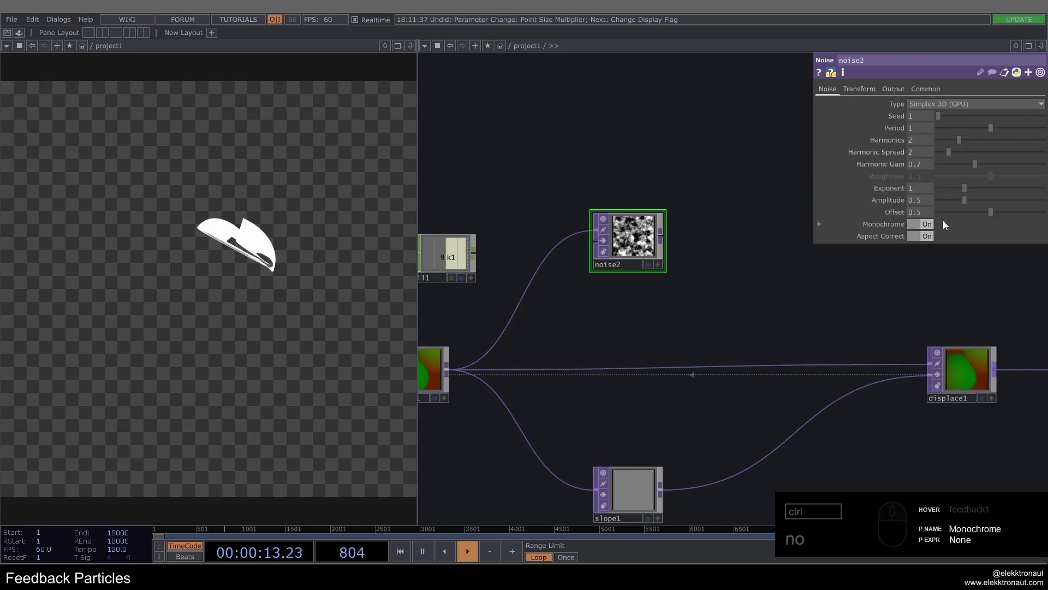
left_click(927, 202)
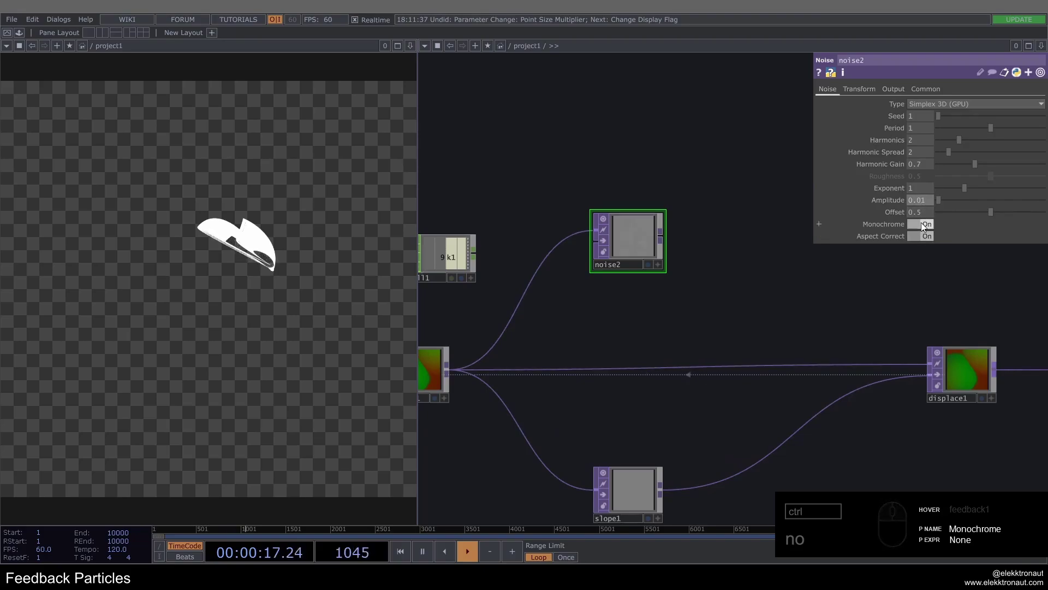
left_click(924, 223)
left_click(677, 318)
left_click(786, 180)
left_click_drag(957, 139, 889, 162)
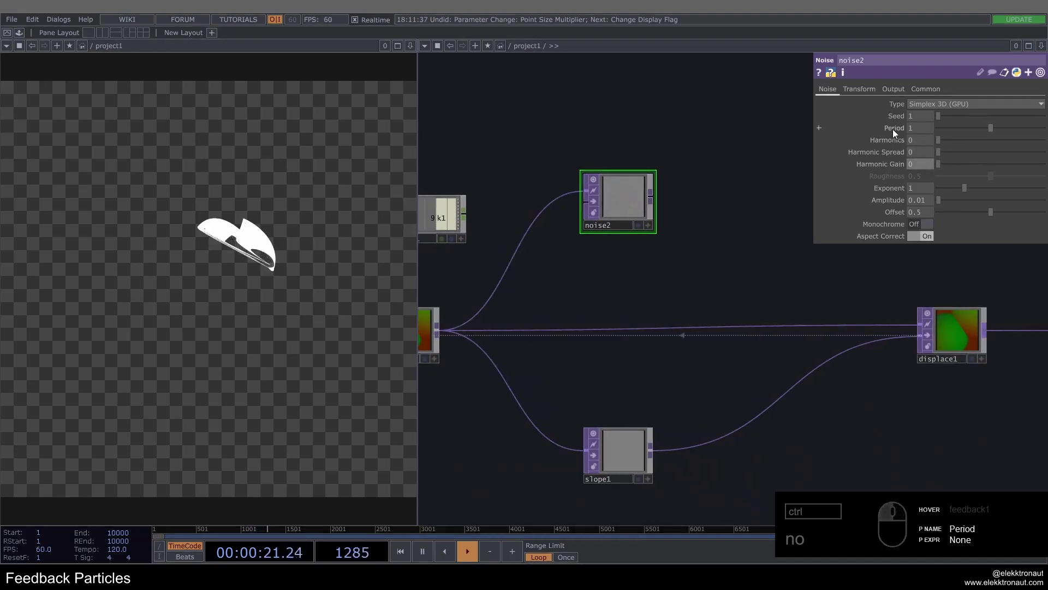
Show noise2's Transform page and expand its translate components.
type("no")
left_click(874, 129)
left_click(870, 90)
left_click(897, 128)
left_click(654, 293)
type("no")
left_click(720, 252)
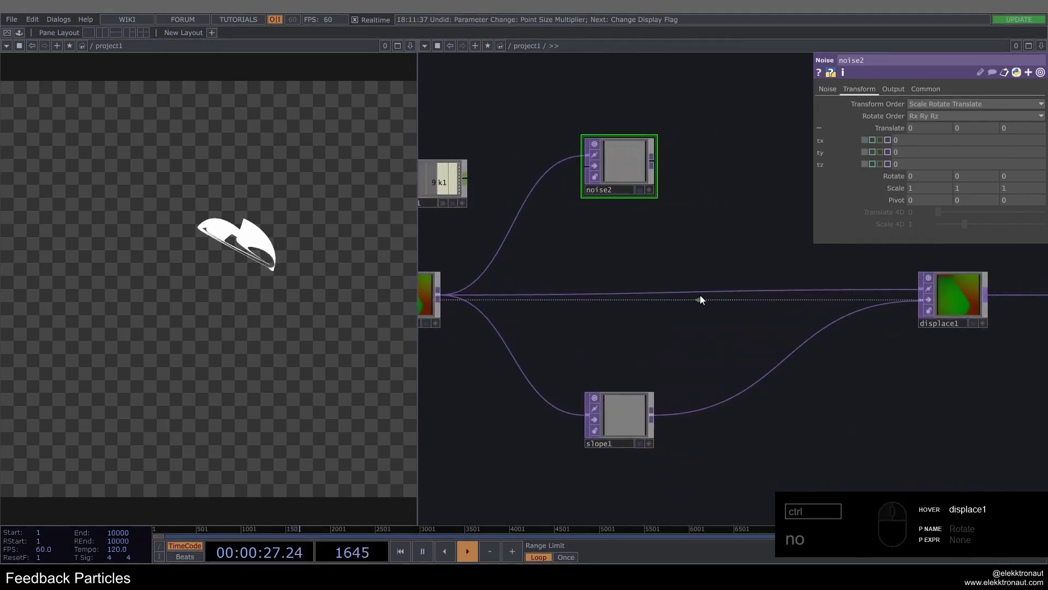
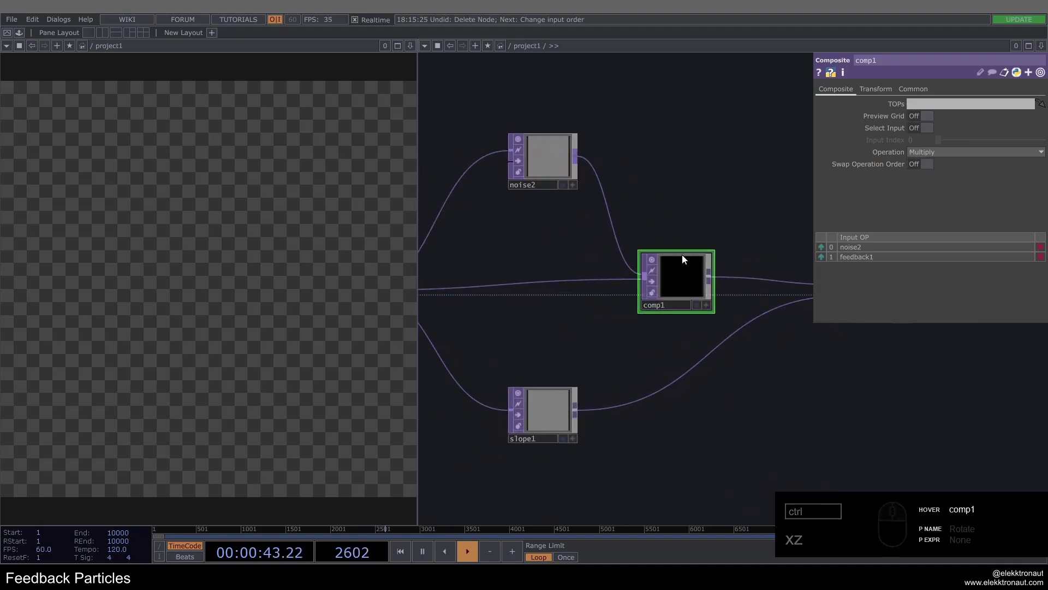
Set comp1 to Linear Light with Swap Operation Order on, resetting the feedback with the 1 key.
key("1")
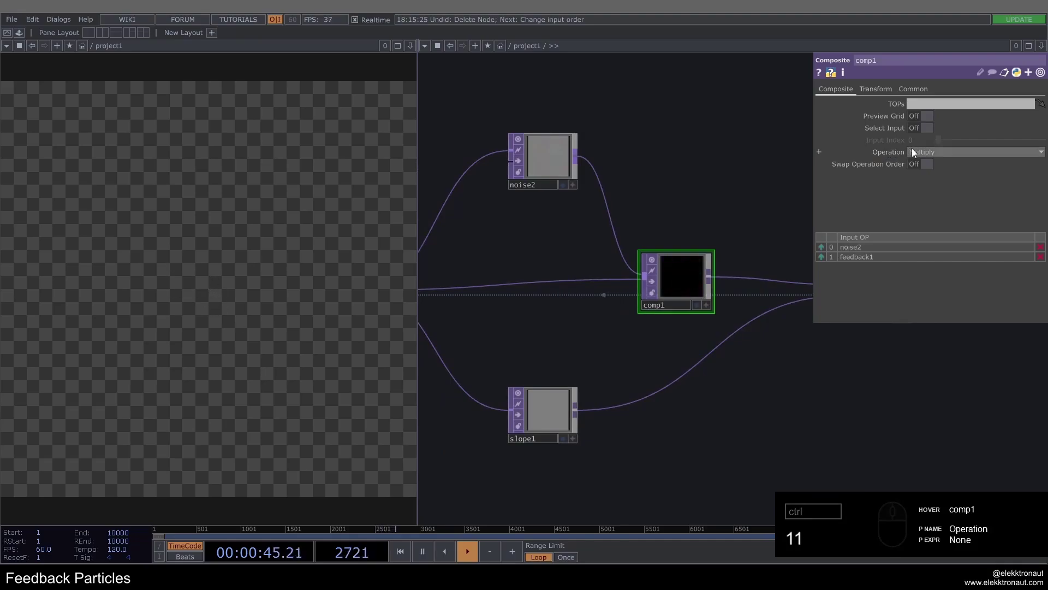
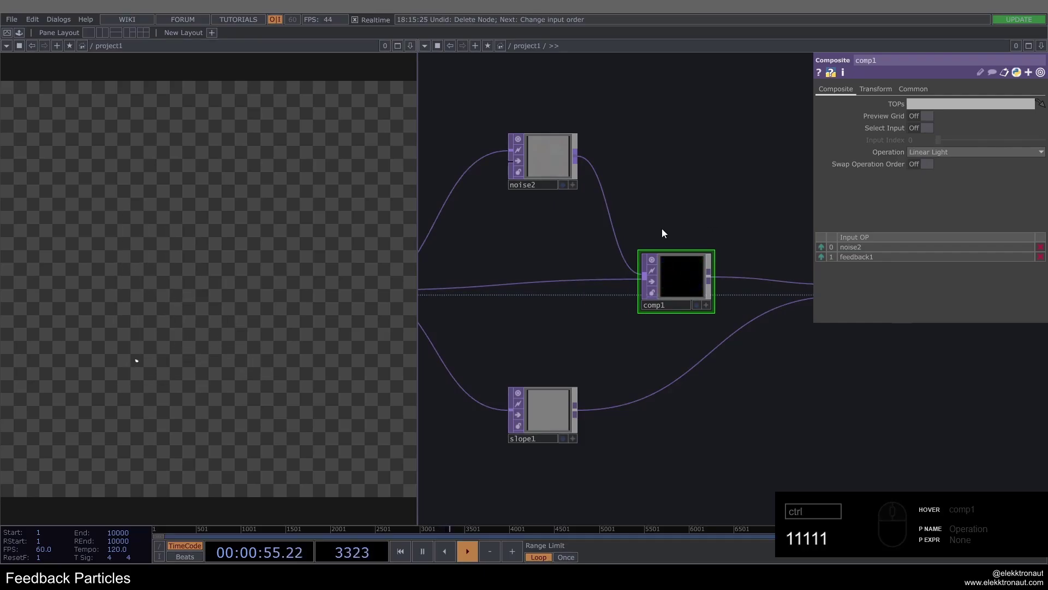
type("111111")
left_click(924, 164)
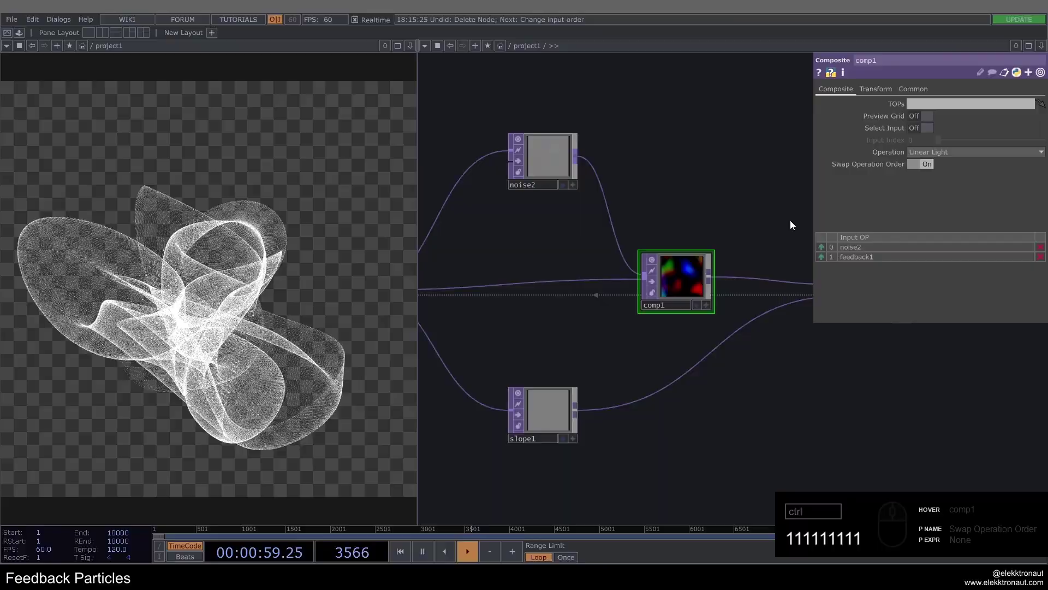
type("11")
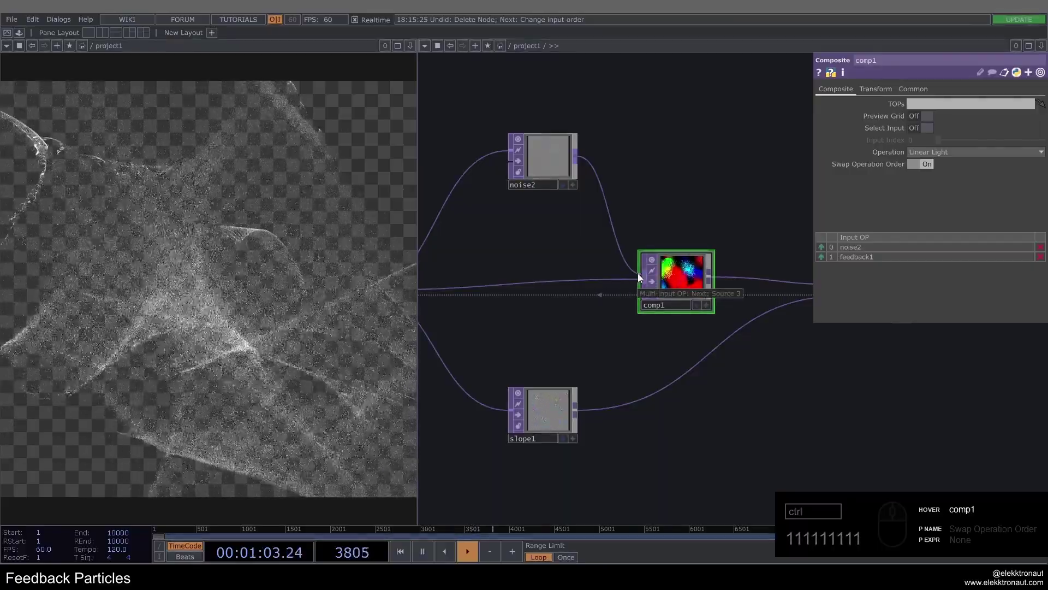
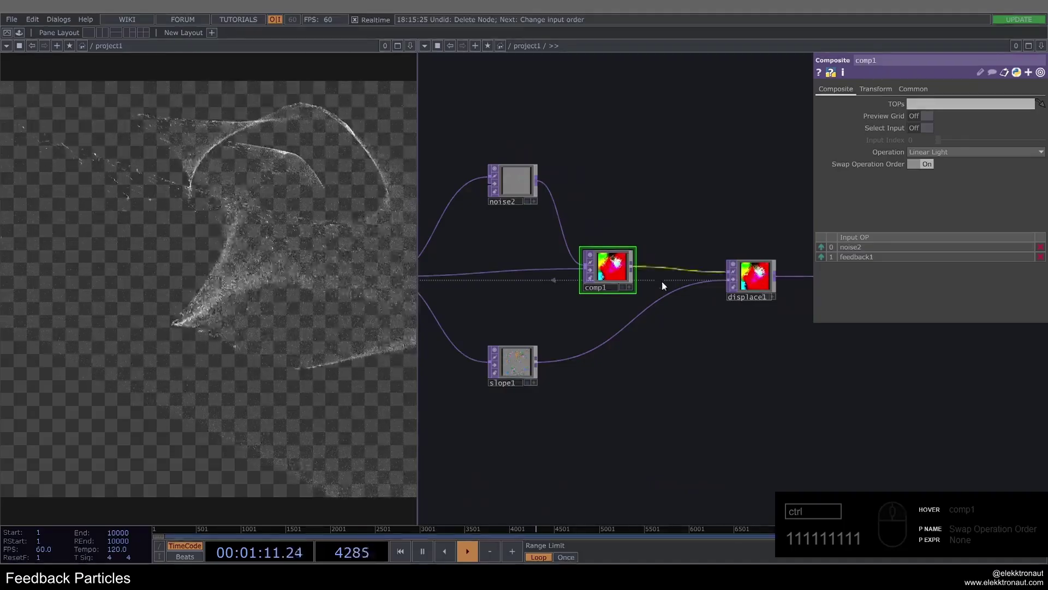
Add a Noise TOP (noise3) to the network and bring up its settings.
left_click(763, 372)
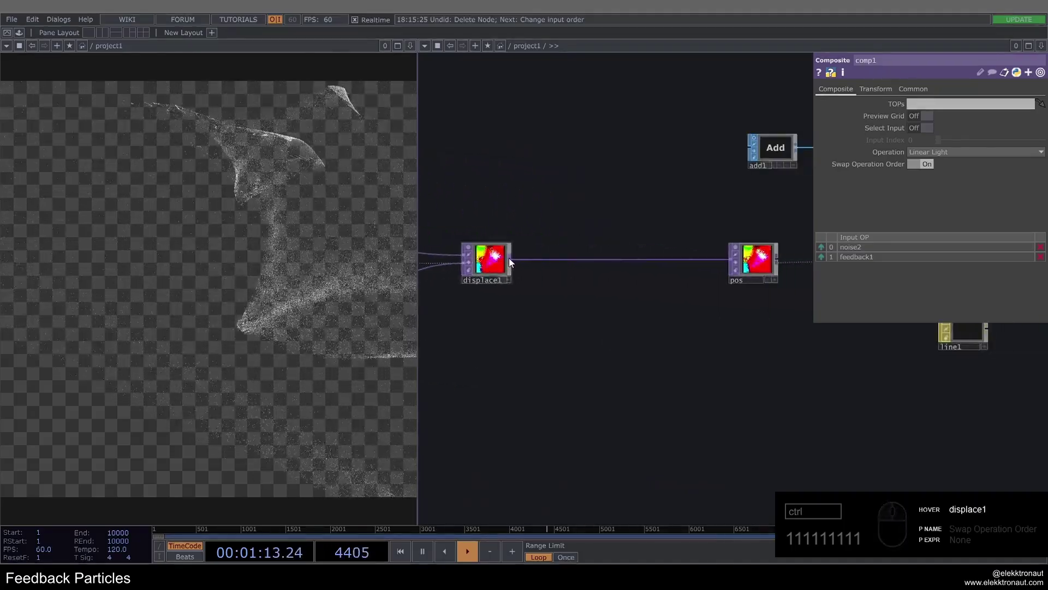
middle_click(515, 262)
key("n")
type("noi")
left_click_drag(480, 175, 921, 80)
middle_click(633, 356)
left_click(901, 90)
left_click(944, 106)
left_click(933, 117)
left_click_drag(922, 126, 954, 150)
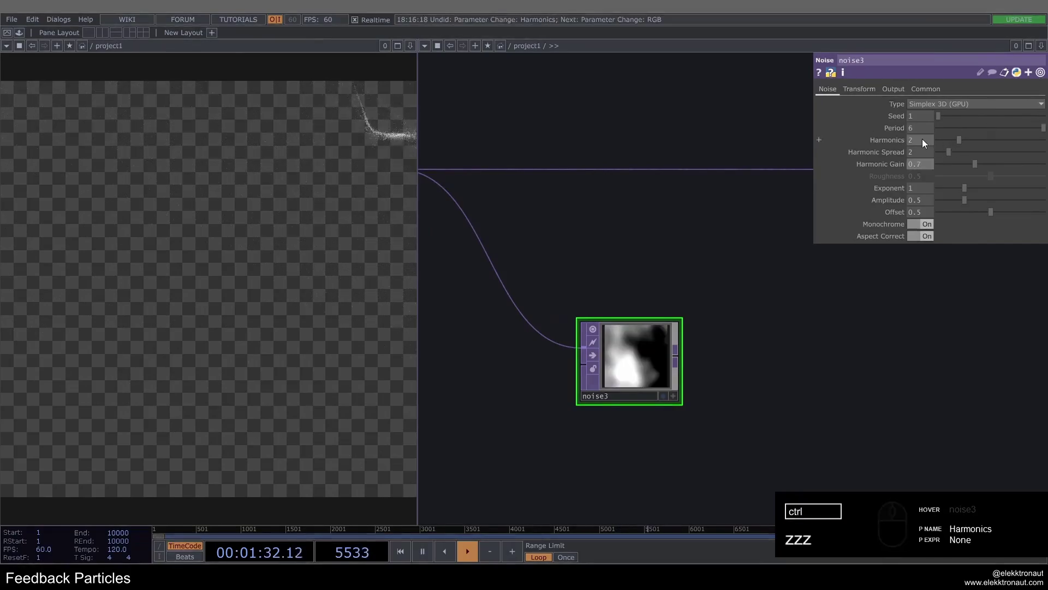
Set noise3 Harmonics to 1, adjust its offset and turn Monochrome off for colour noise.
left_click(921, 144)
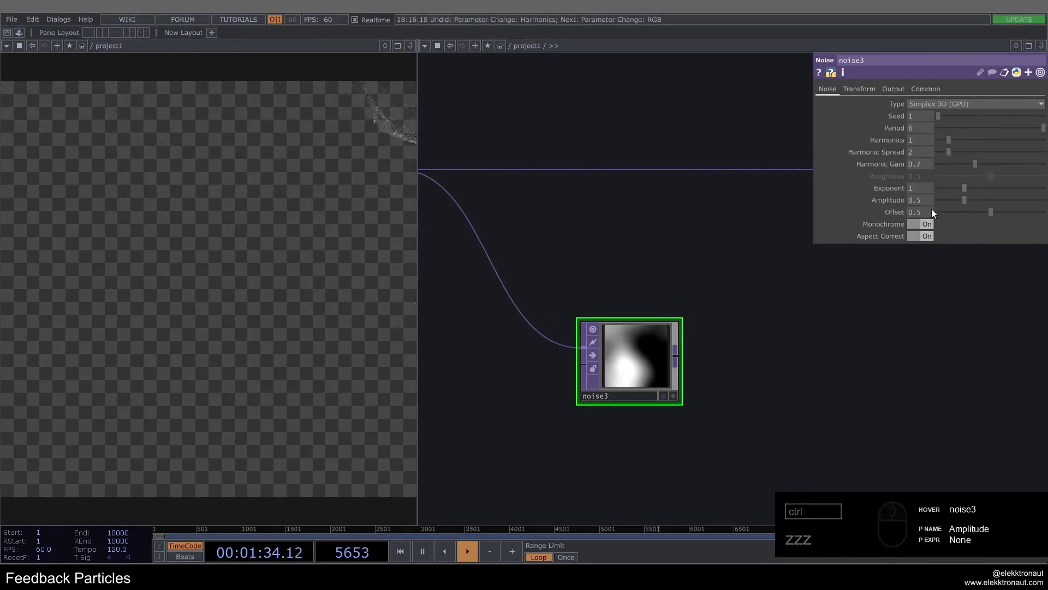
left_click(922, 215)
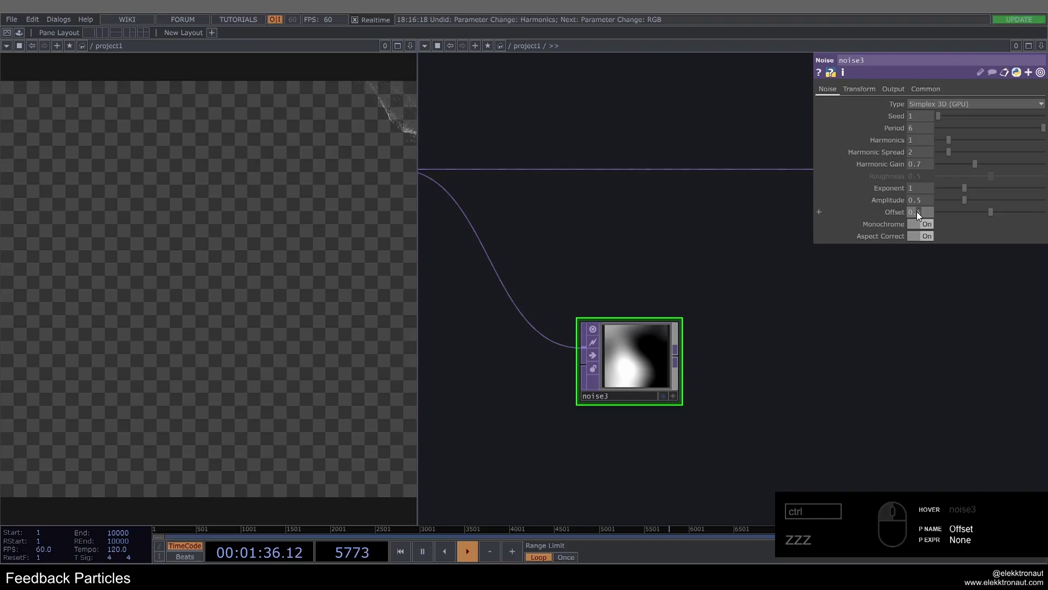
left_click(929, 228)
left_click(676, 289)
type("zzz")
left_click(558, 308)
Attach a Null named color after noise3.
key("alt+n")
left_click(801, 317)
left_click(800, 317)
type("n")
left_click(796, 333)
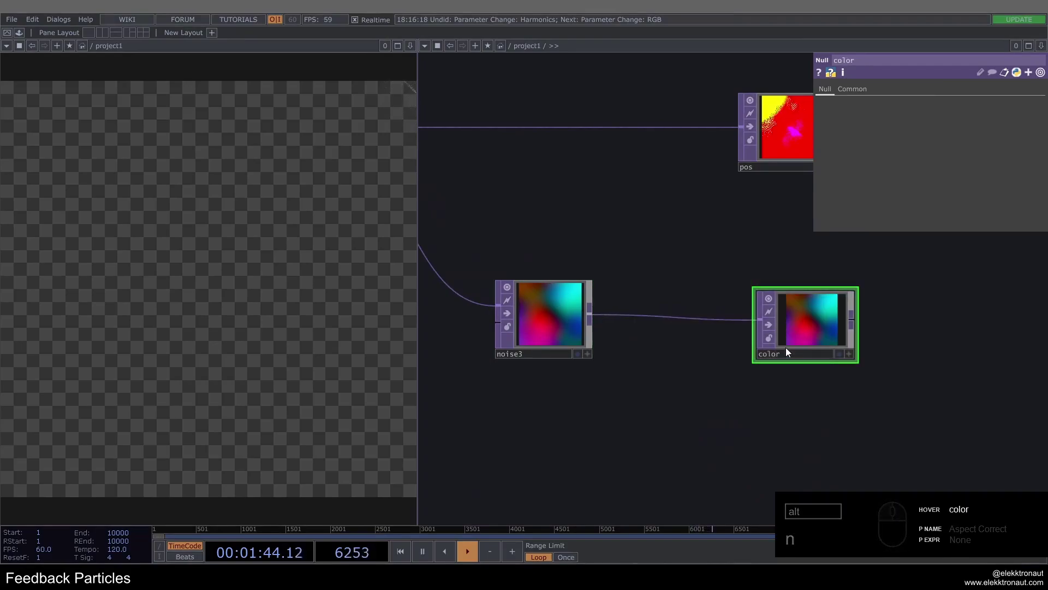
left_click(860, 287)
left_click(754, 309)
Assign the color null as geo1's Instance 2 Color OP.
left_click(750, 204)
left_click(896, 90)
left_click_drag(548, 319, 942, 447)
type("n")
left_click(941, 450)
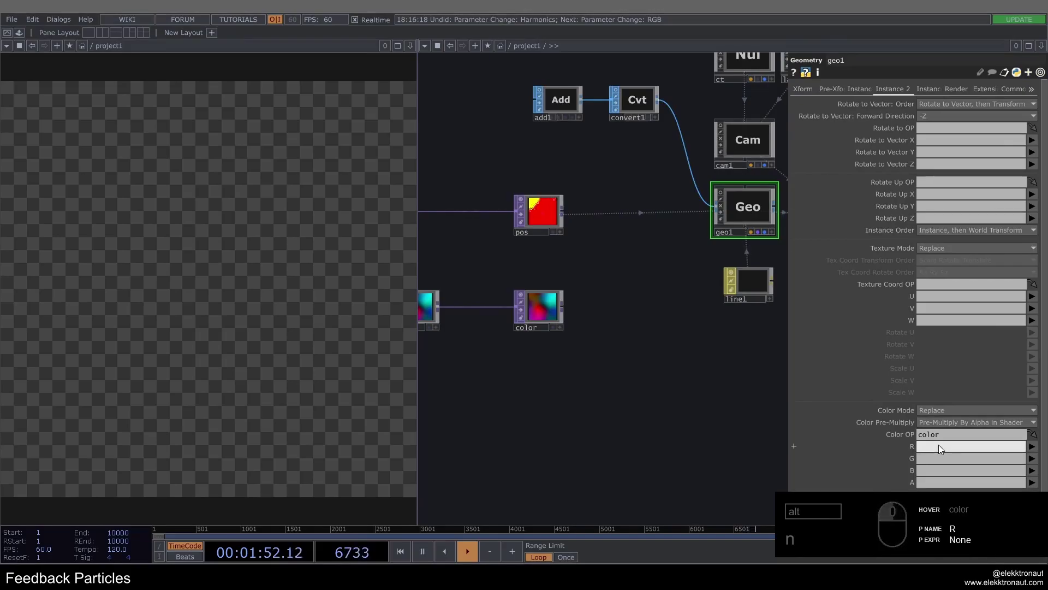
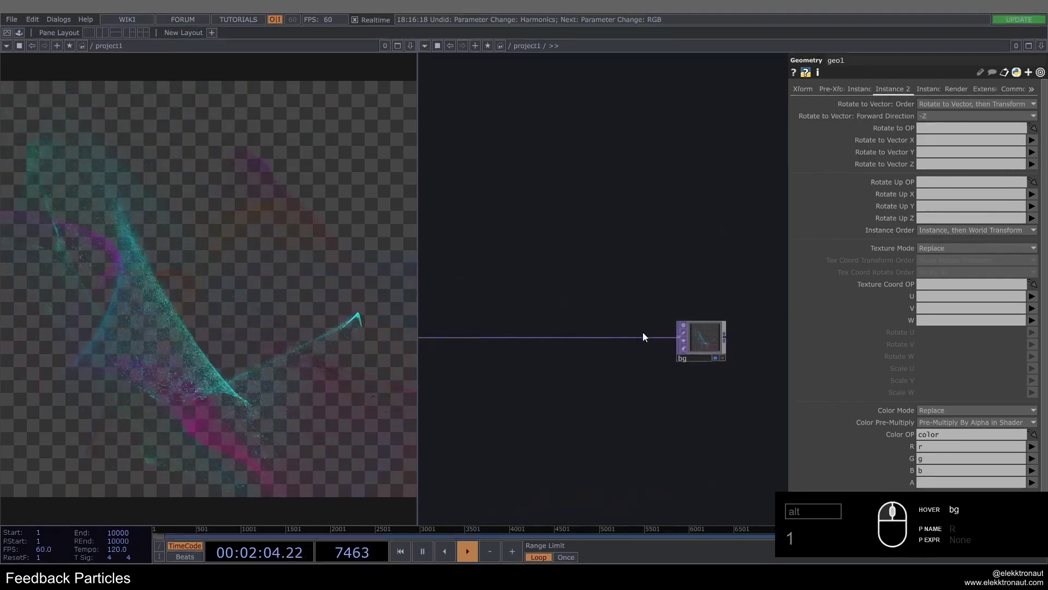
Set geo1's Color OP channels to r and g so the instances render teal and magenta.
middle_click(642, 338)
left_click(642, 338)
right_click(653, 328)
left_click(653, 328)
type("tr")
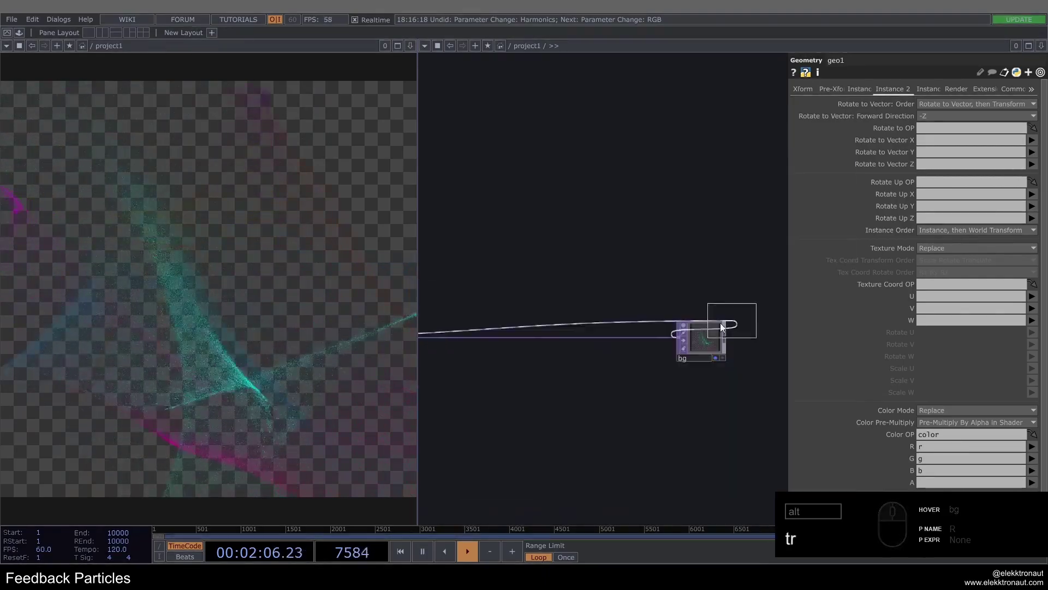
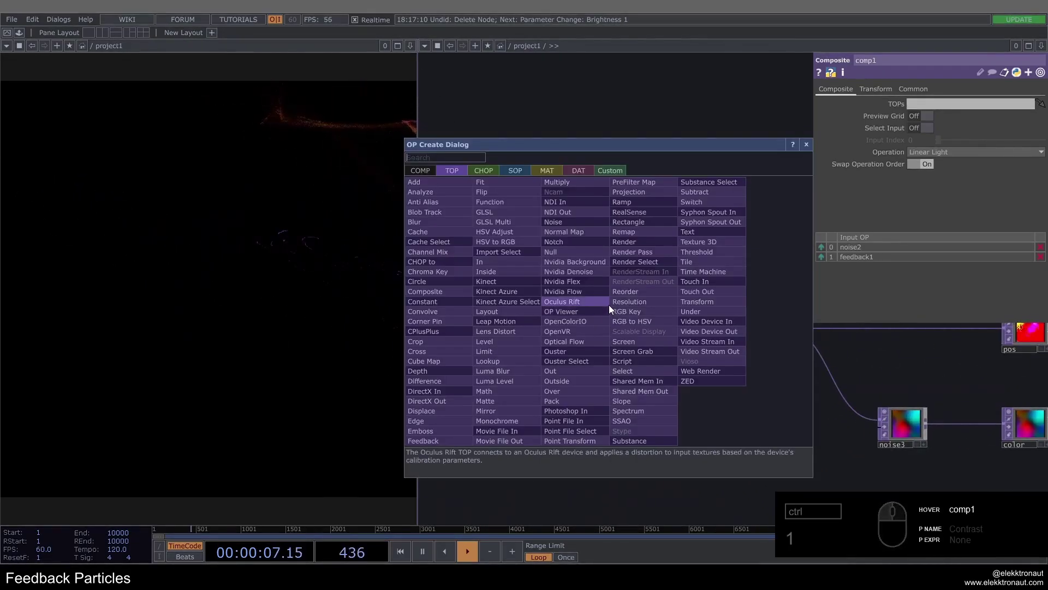
Insert a Level TOP after comp1 with Post opacity .99 for trailing ribbons.
type("le")
left_click(618, 329)
left_click(644, 316)
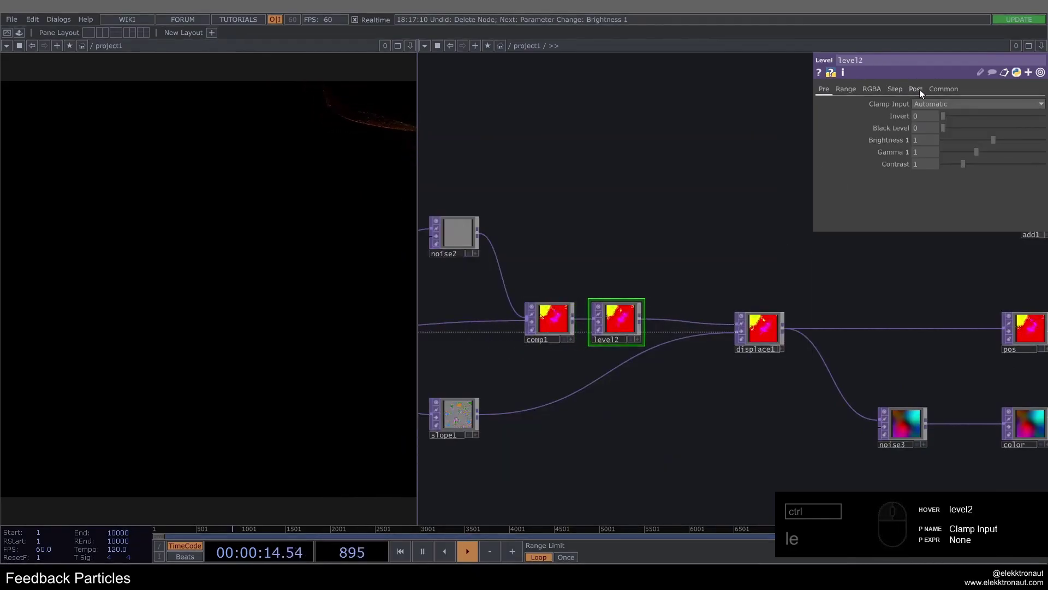
left_click(916, 90)
left_click(884, 118)
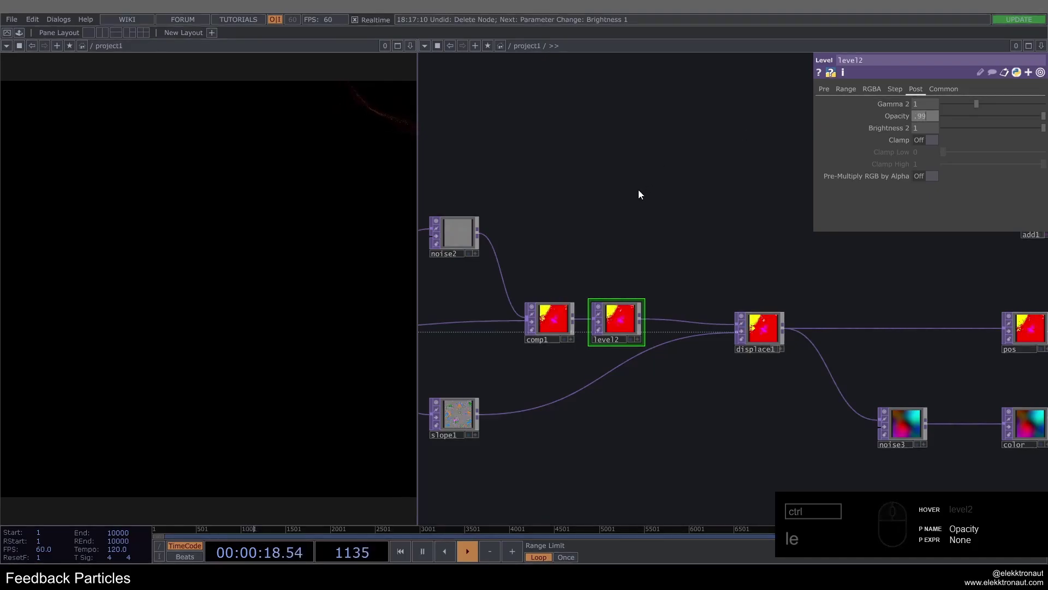
key("ctrl+1")
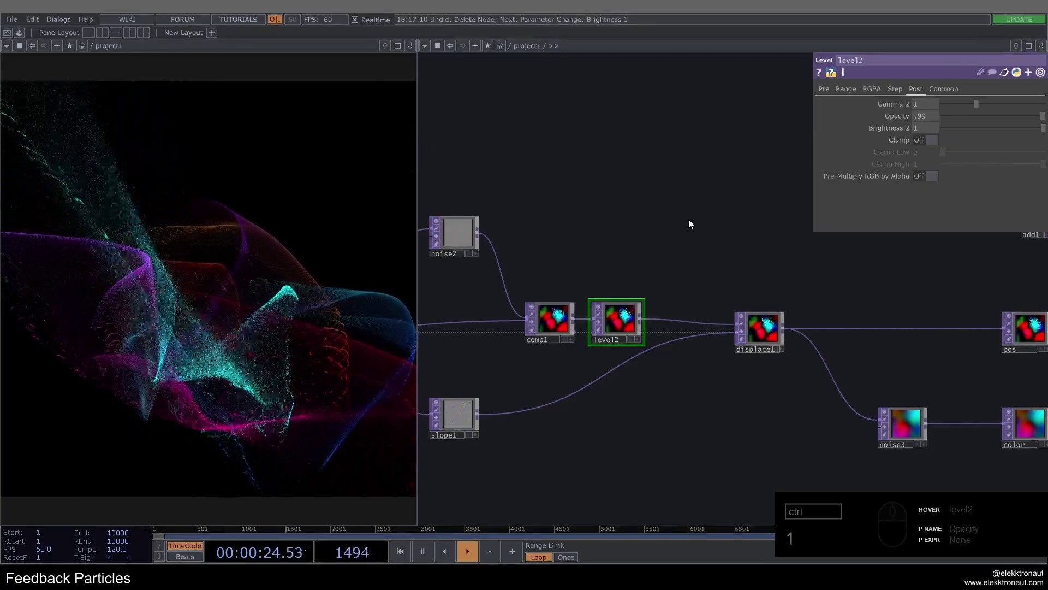
Set noise2's Transform tz to absTime.seconds*.05 so the feedback noise drifts.
left_click(680, 236)
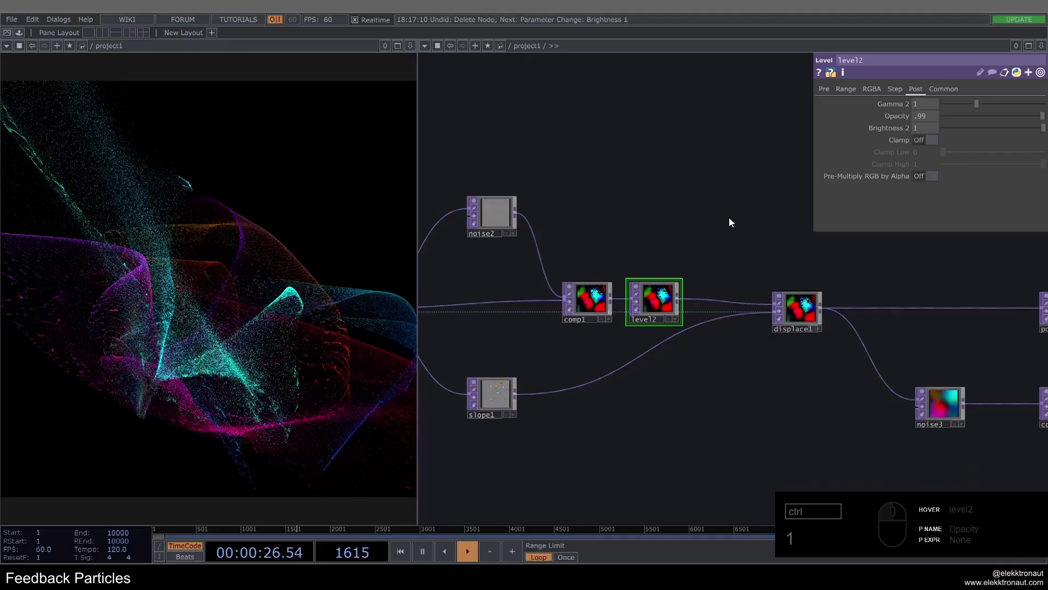
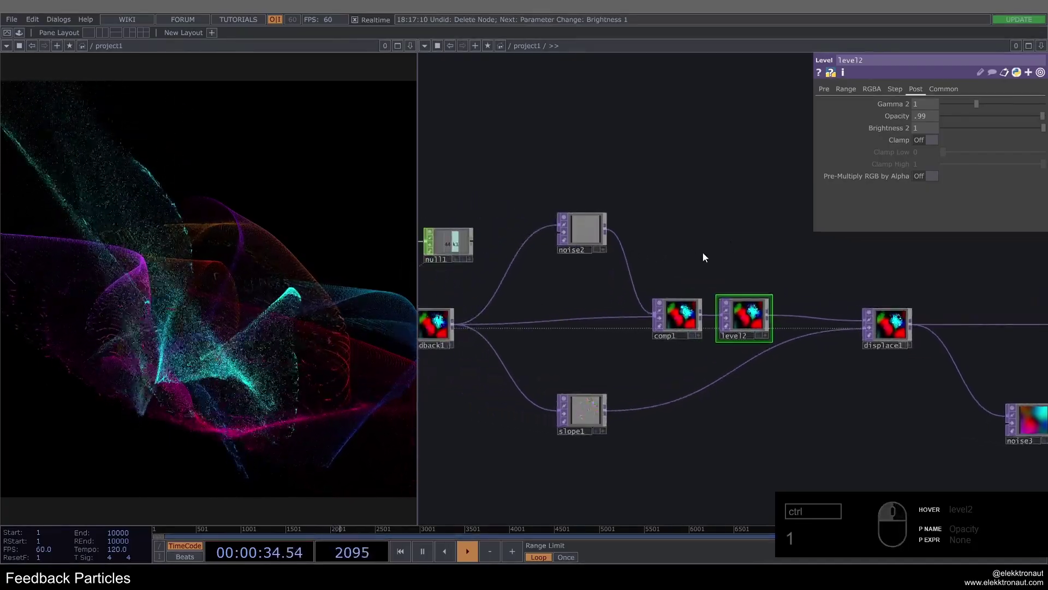
left_click(707, 233)
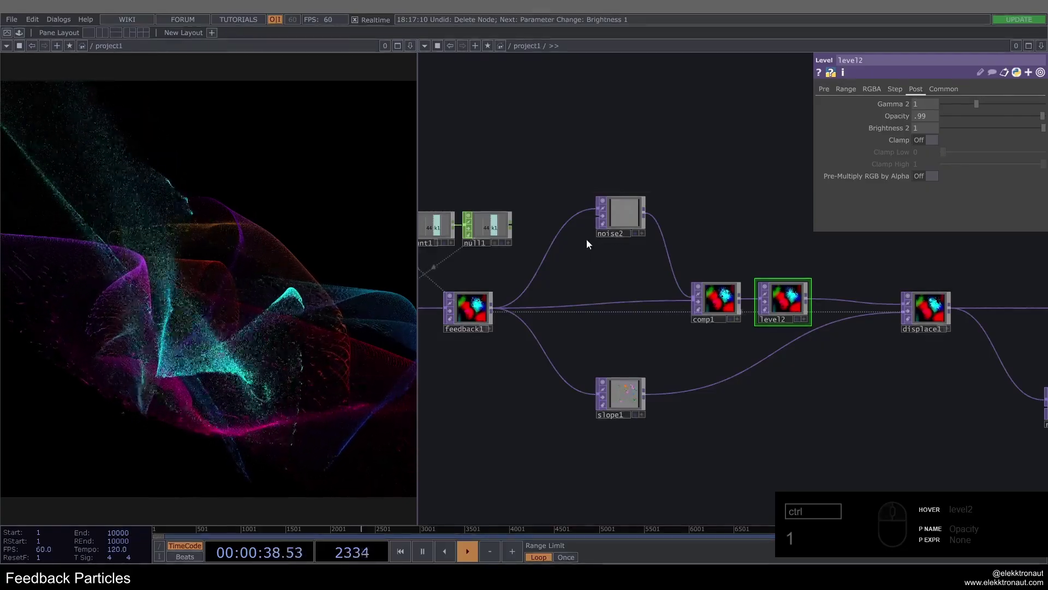
left_click_drag(623, 217, 712, 203)
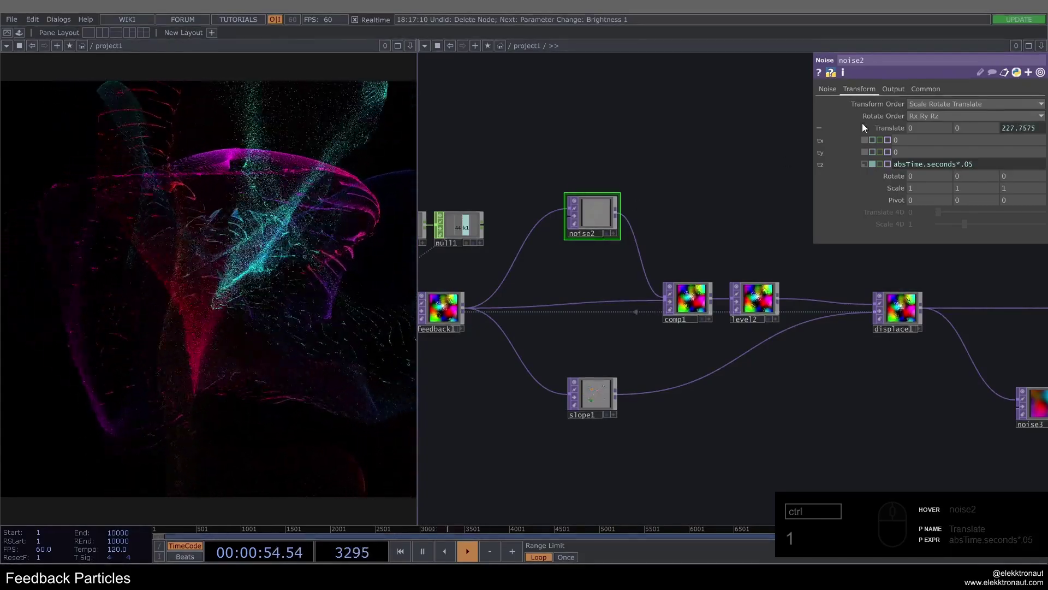
Save the feedback particles project with Ctrl+S and select noise1.
left_click(841, 95)
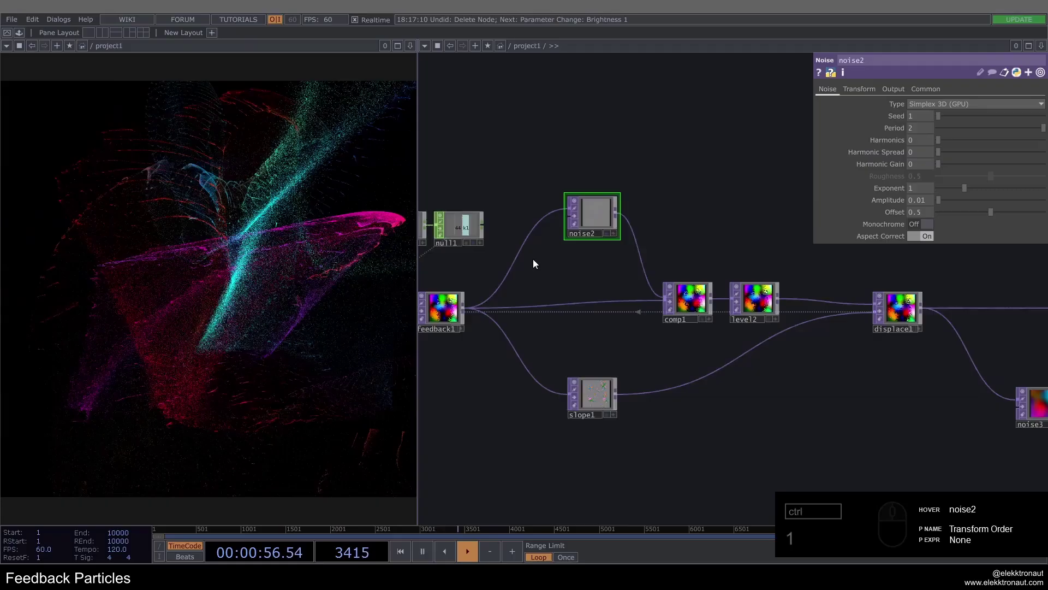
left_click(607, 183)
key("ctrl+s")
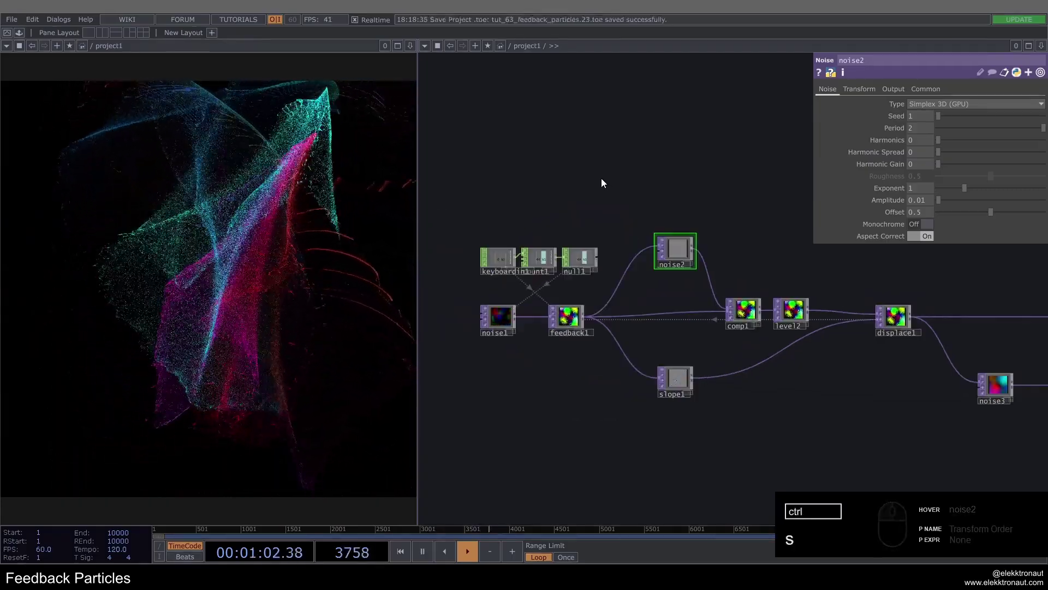
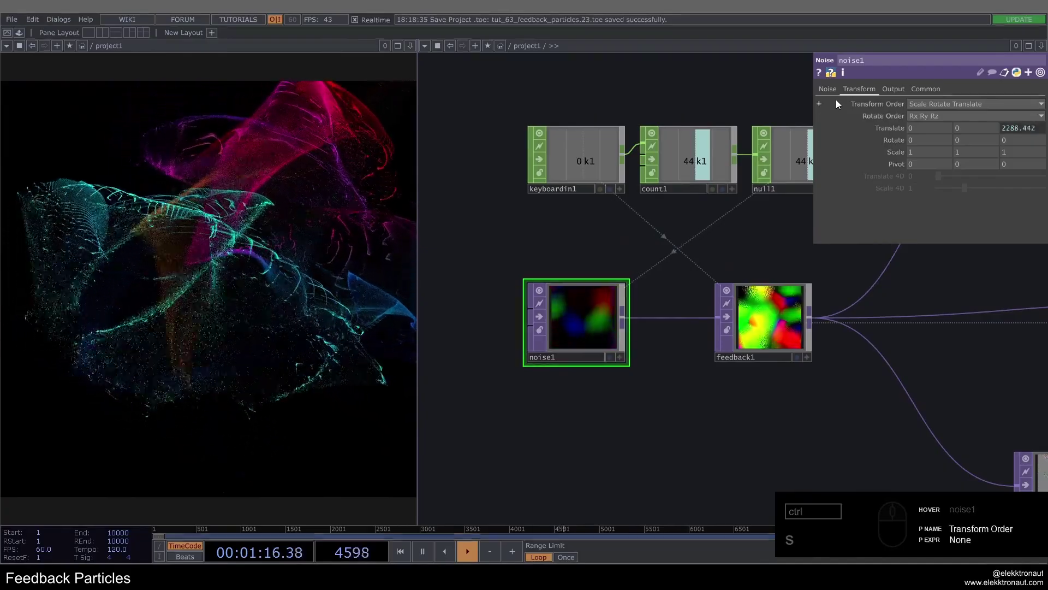
Step noise1's count-driven seed upward with keypresses to respawn the particle clusters.
left_click(834, 90)
left_click_drag(990, 133, 656, 321)
middle_click(663, 317)
left_click(797, 328)
left_click(526, 374)
middle_click(560, 320)
key("ctrl+1")
left_click(561, 228)
middle_click(532, 302)
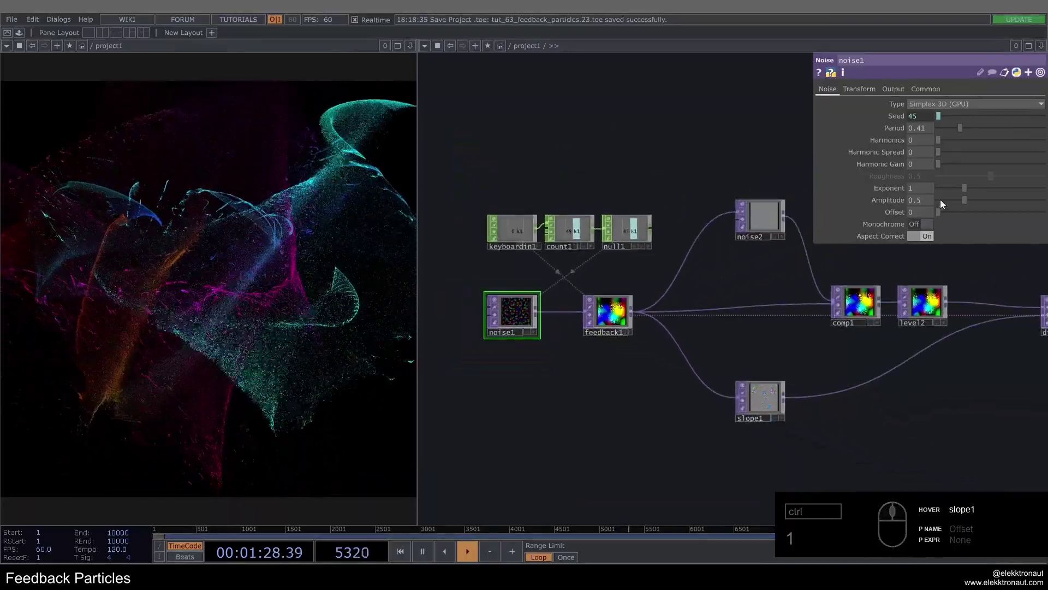
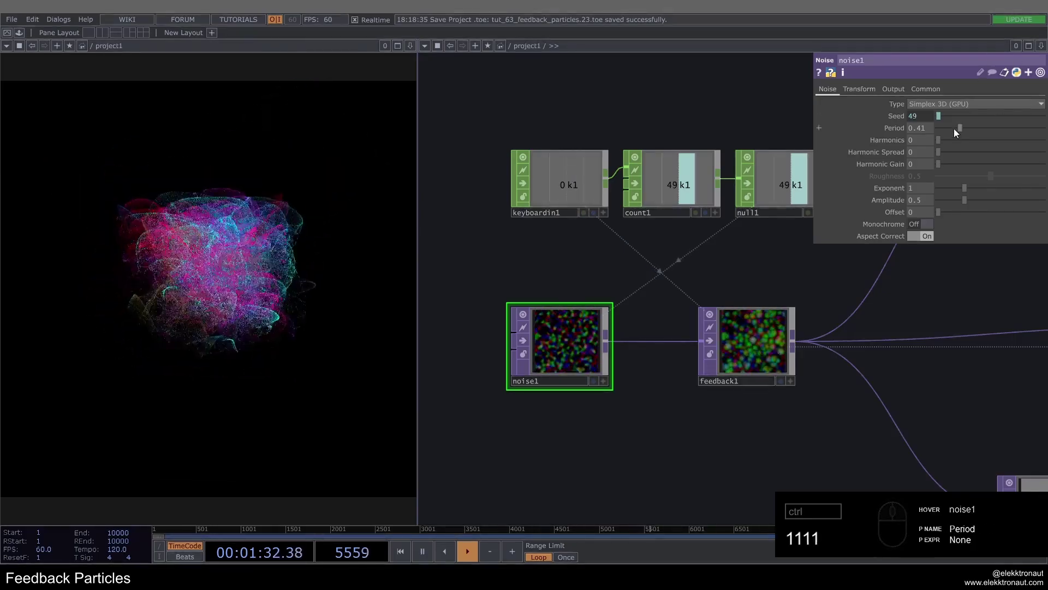
type("111")
Drag noise1's period down while continuing to raise the seed toward 75.
left_click_drag(954, 132, 941, 135)
type("11")
type("11111")
type("1111111")
left_click_drag(579, 344, 516, 333)
key("1")
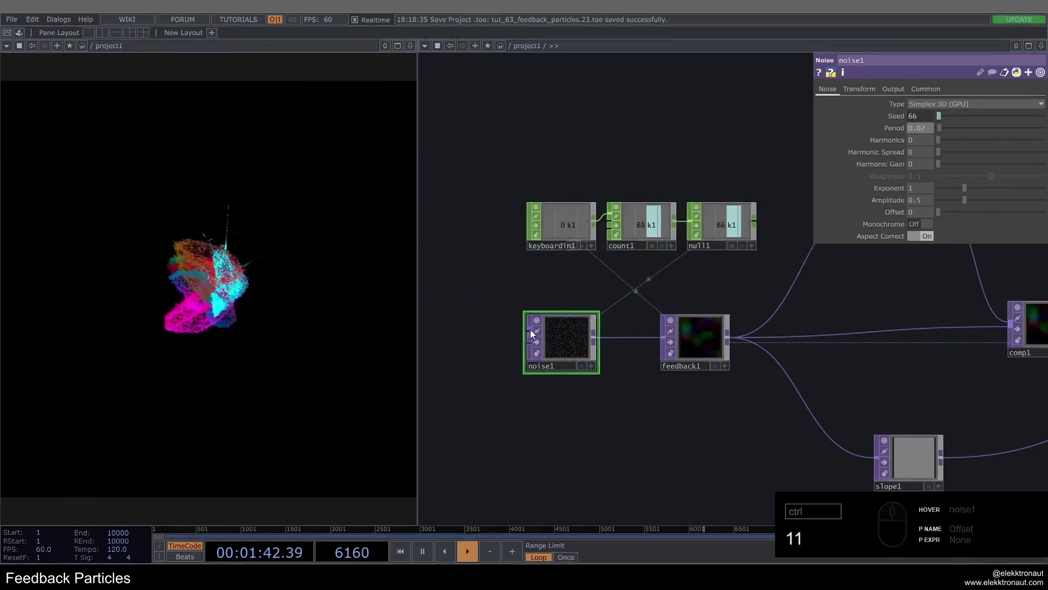
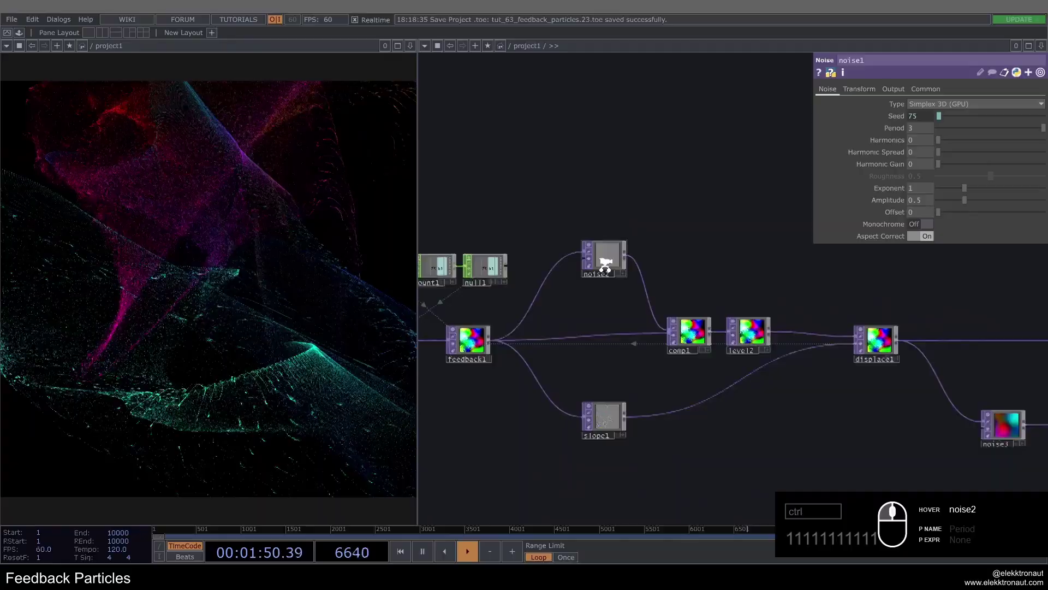
Lower noise2's period slightly and set its amplitude to 0.01.
left_click(615, 249)
left_click(677, 255)
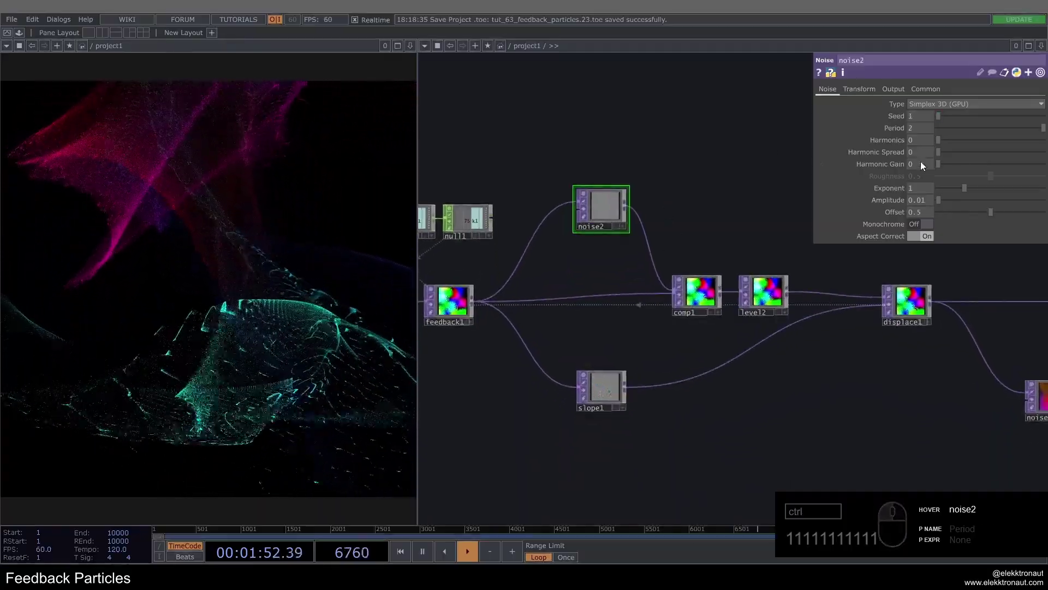
left_click_drag(997, 130, 974, 129)
key("1")
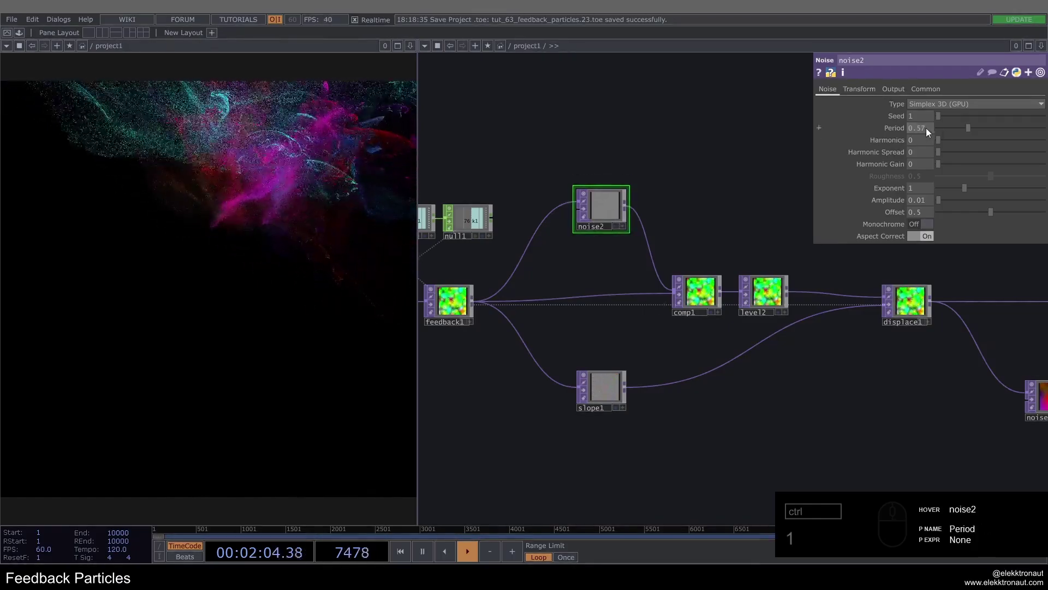
left_click(890, 132)
left_click(922, 205)
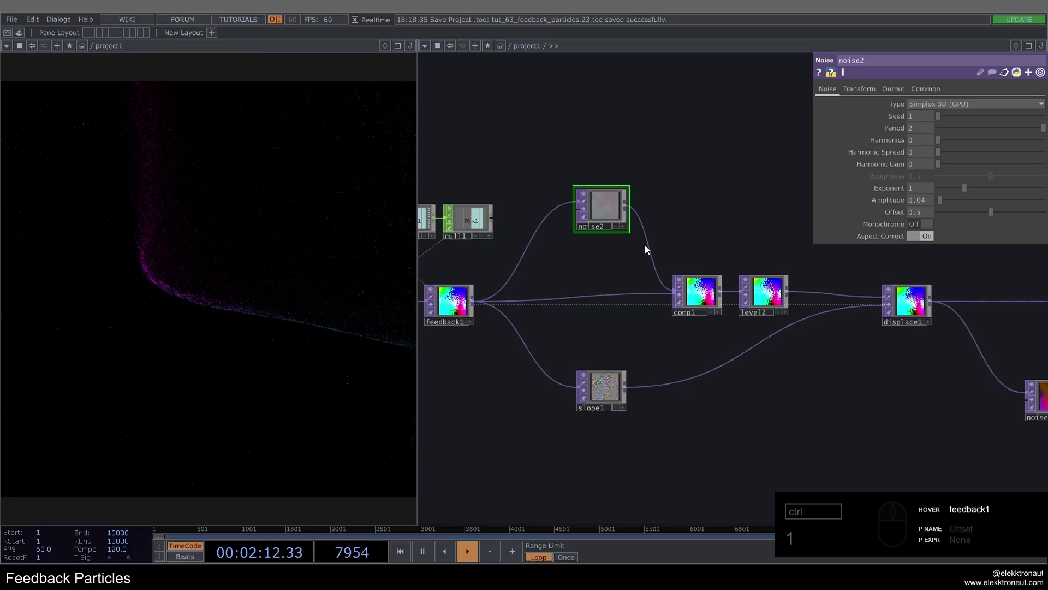
left_click(923, 204)
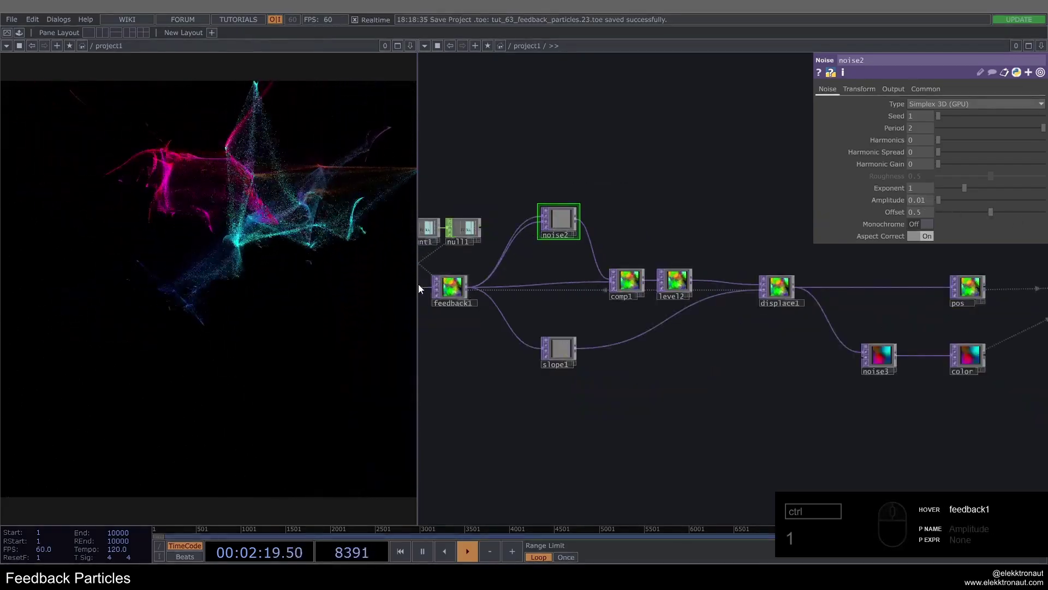
key("1")
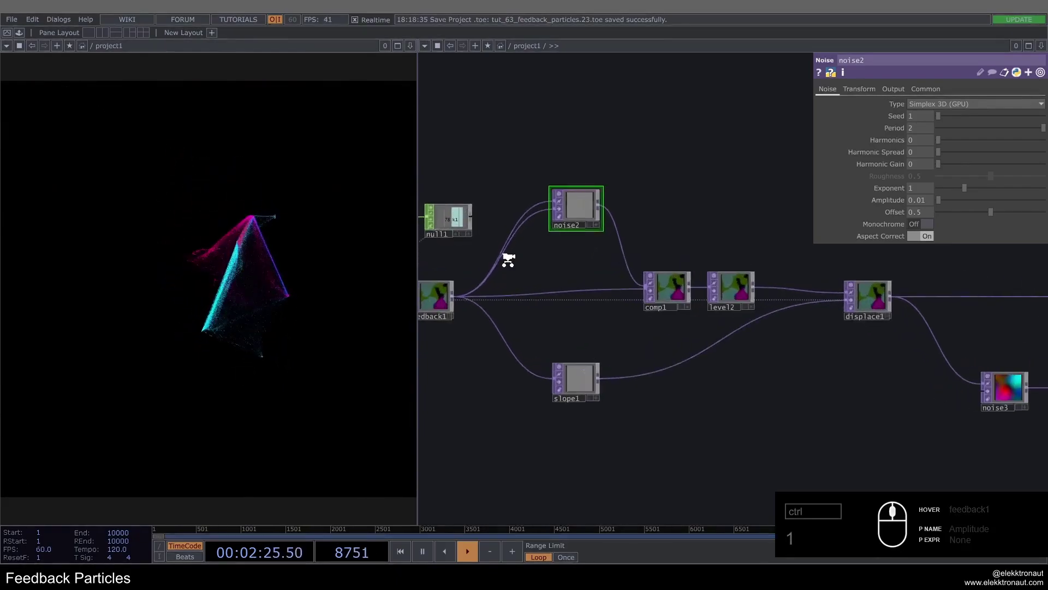
Select level2 and keep its Post opacity at 0.99.
left_click(737, 290)
type("1")
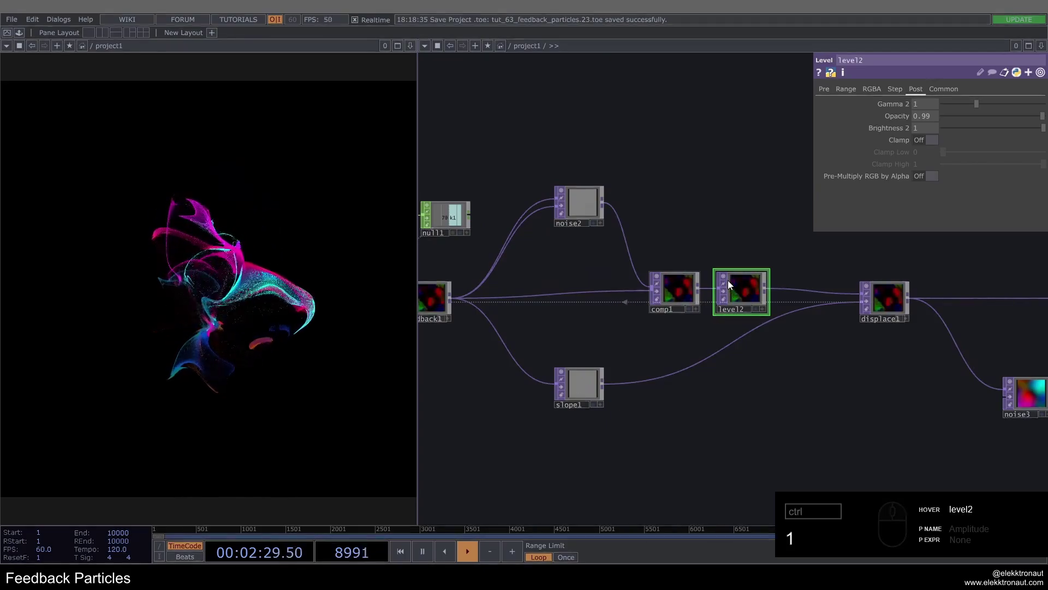
type("1")
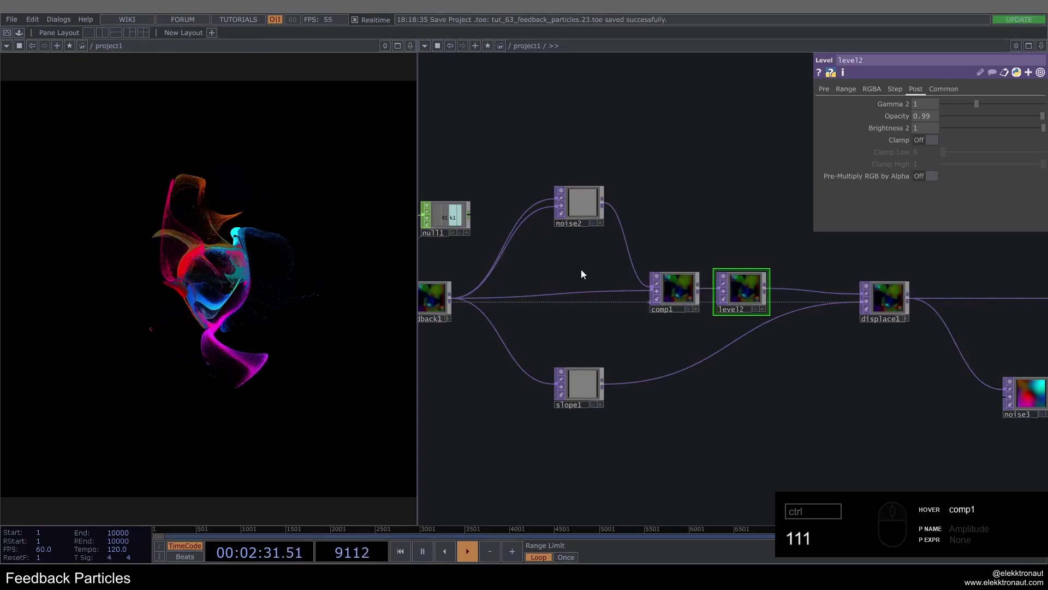
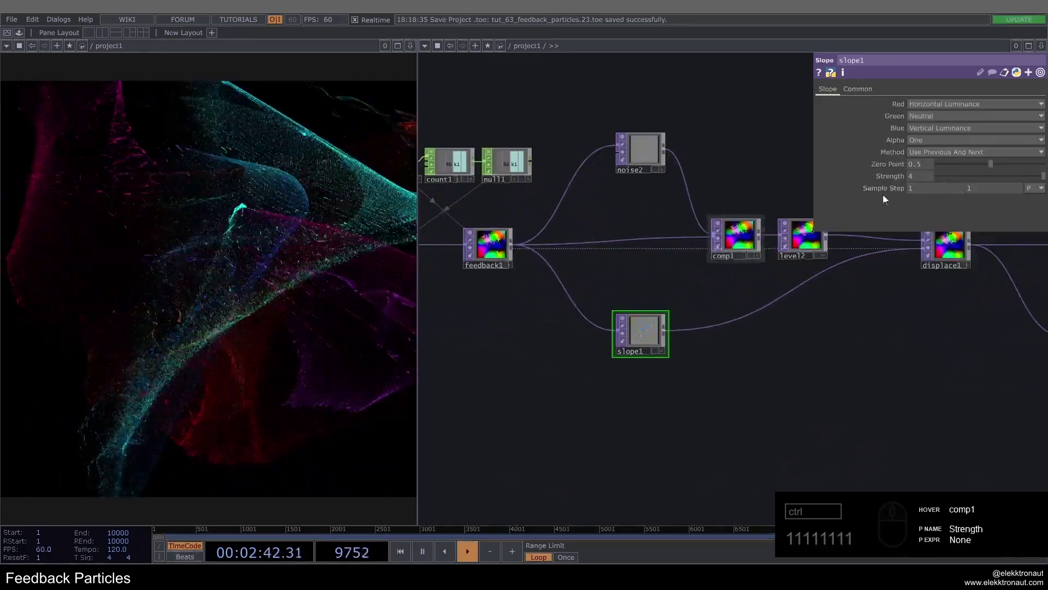
Try slope1 strength 10/20 and sample step 10/2, then undo the trials.
left_click(926, 175)
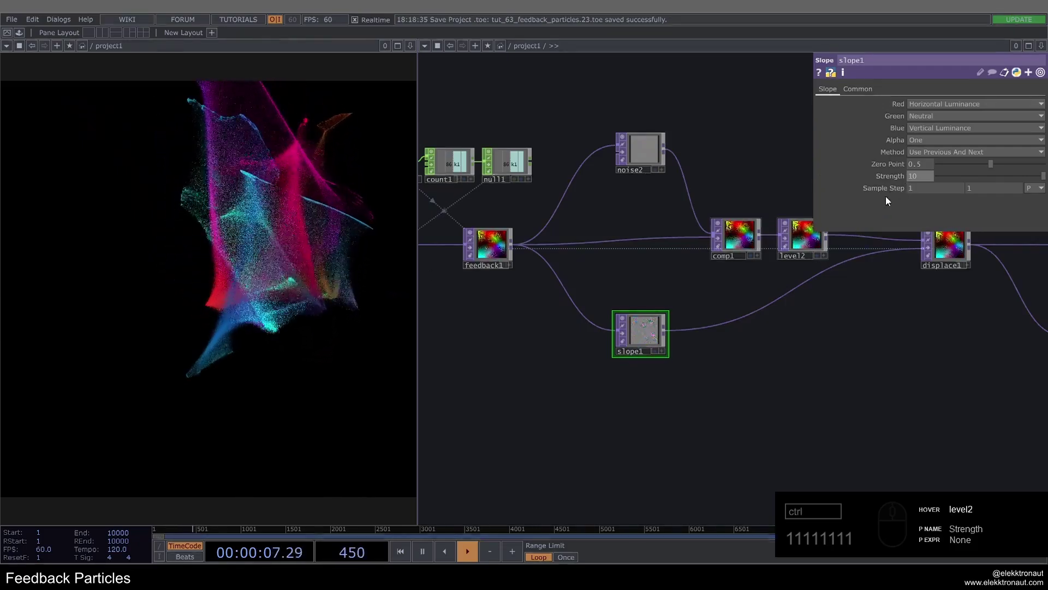
left_click(935, 192)
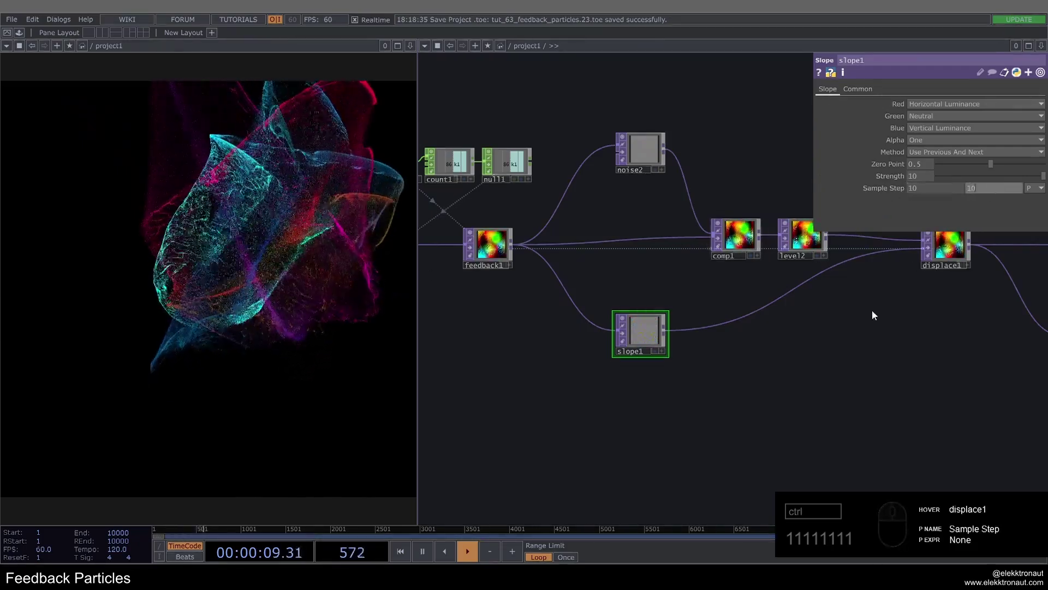
key("1")
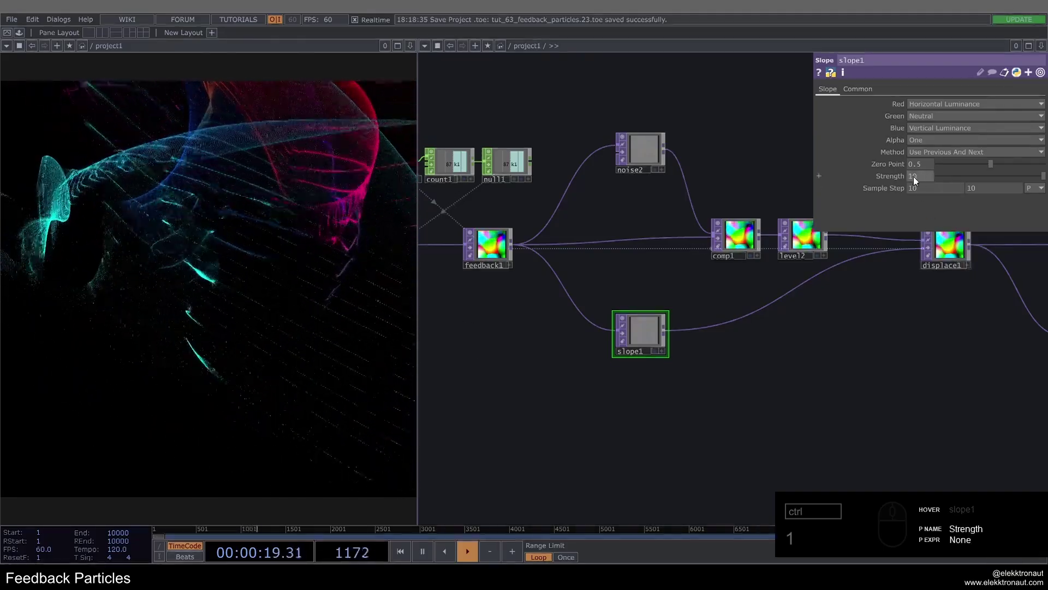
left_click(914, 182)
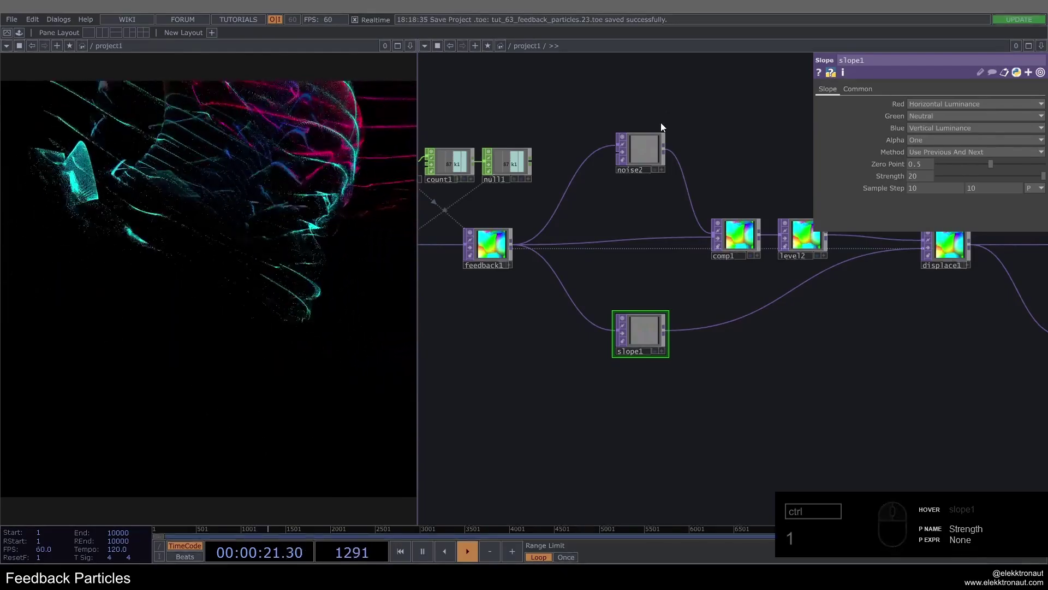
left_click(929, 190)
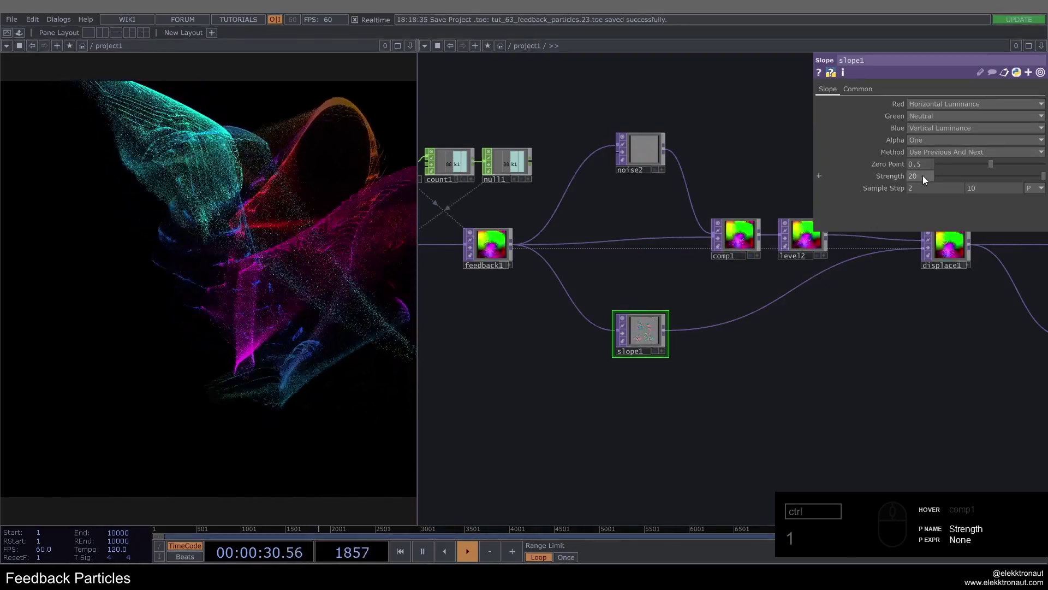
left_click(911, 179)
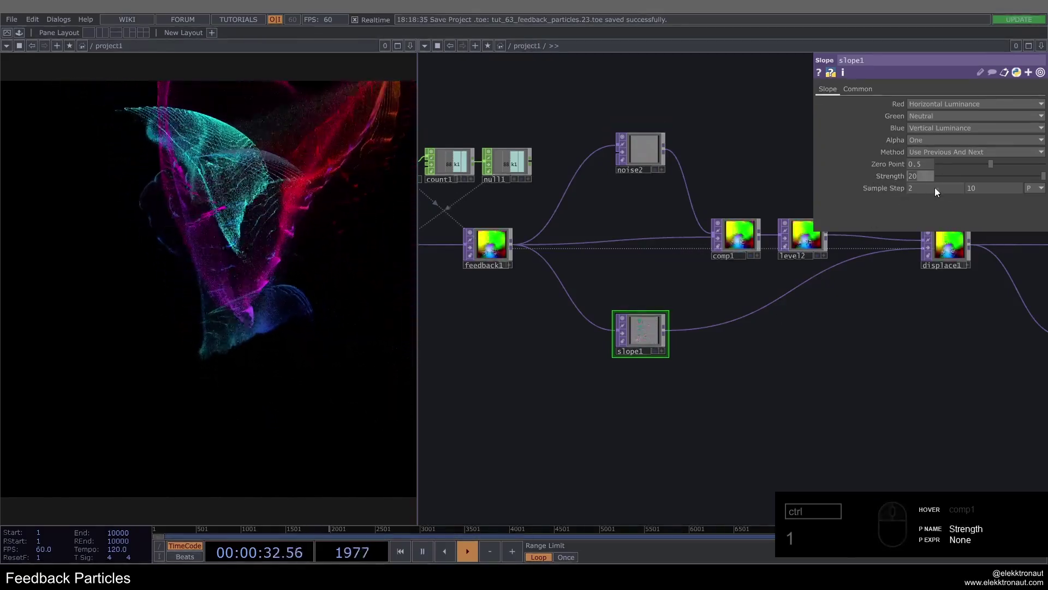
left_click(828, 189)
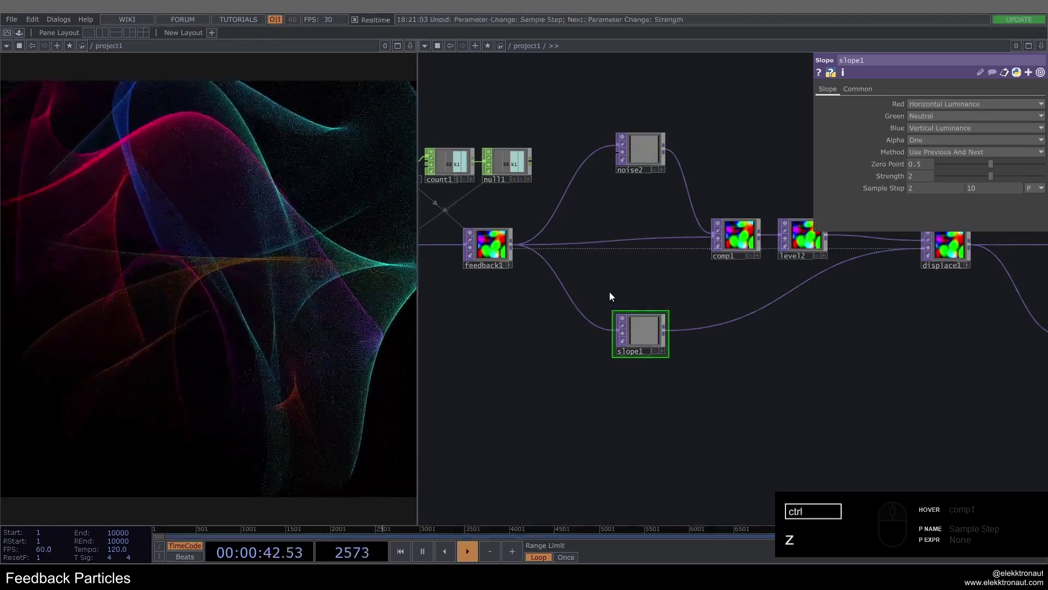
Settle slope1 at strength 5 and sample step 1.
left_click(807, 183)
left_click(877, 192)
left_click(915, 190)
key("ctrl+1")
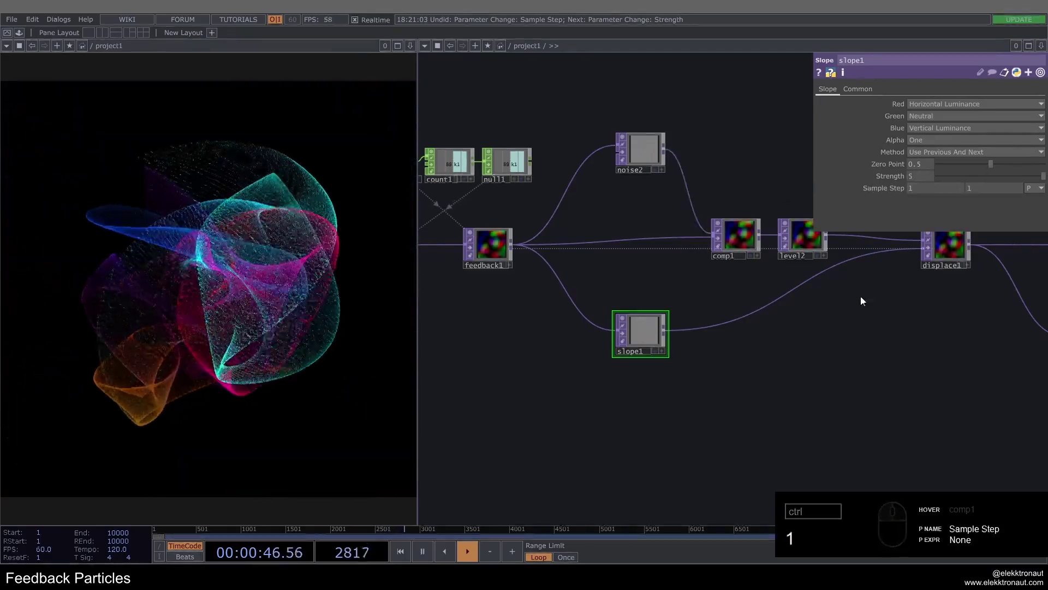
Insert a Blur TOP between level2 and displace1, trying filter sizes around 10-11 with dither on.
left_click(793, 327)
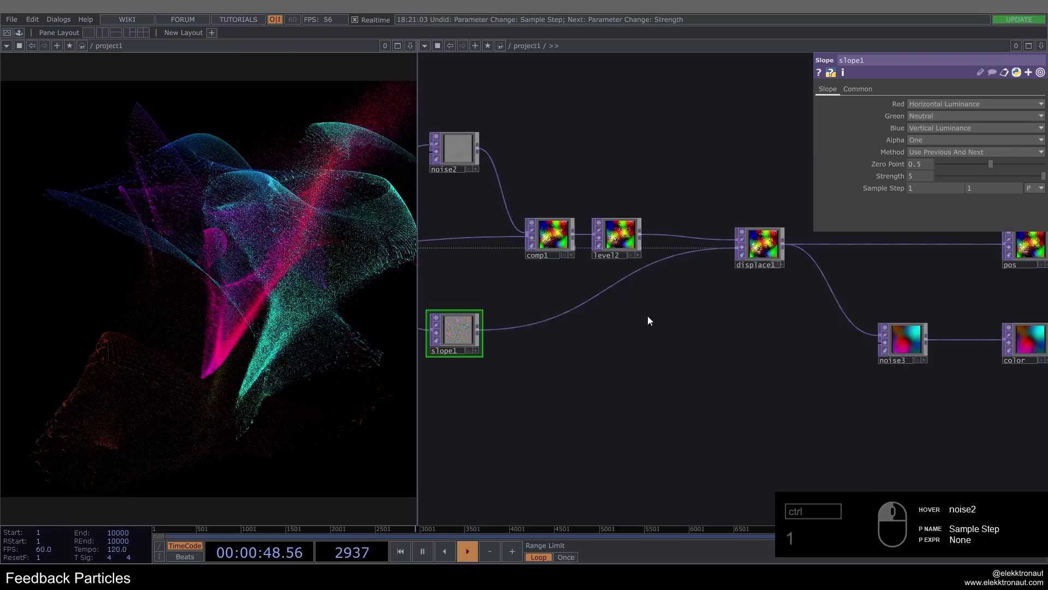
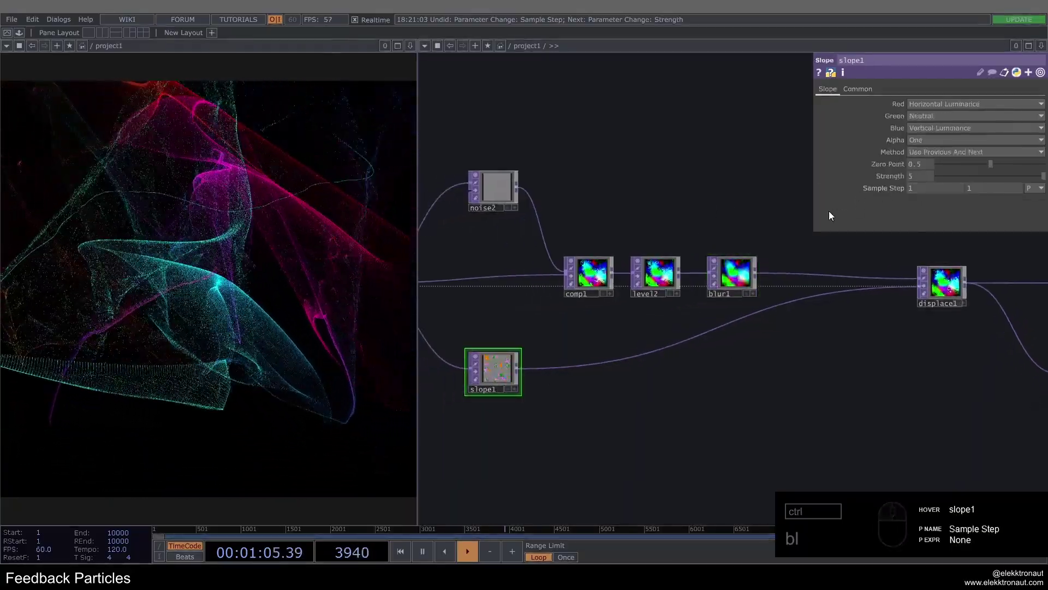
left_click(690, 215)
left_click(687, 297)
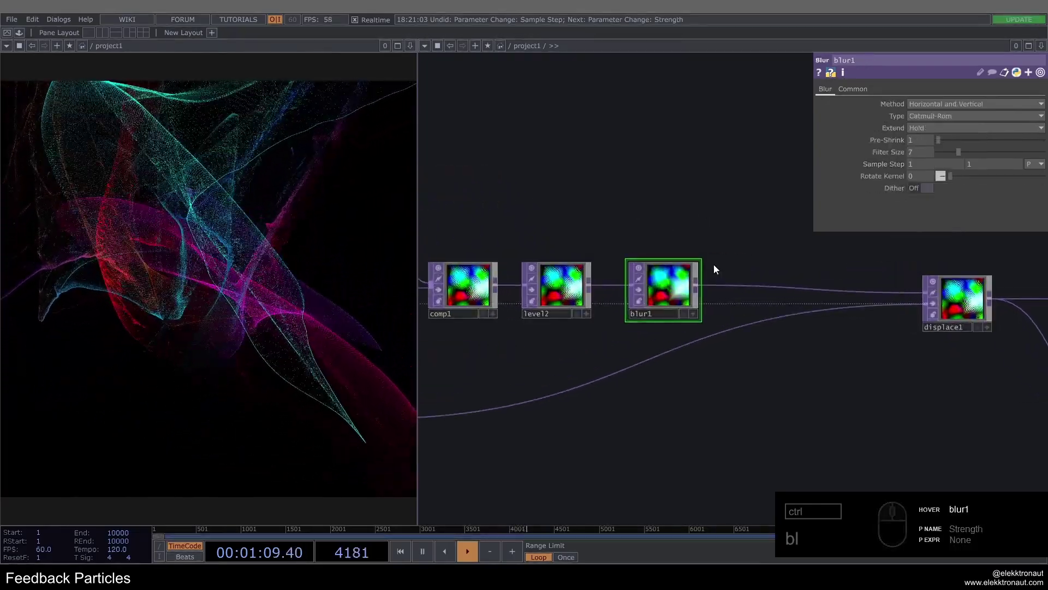
left_click_drag(976, 151, 861, 195)
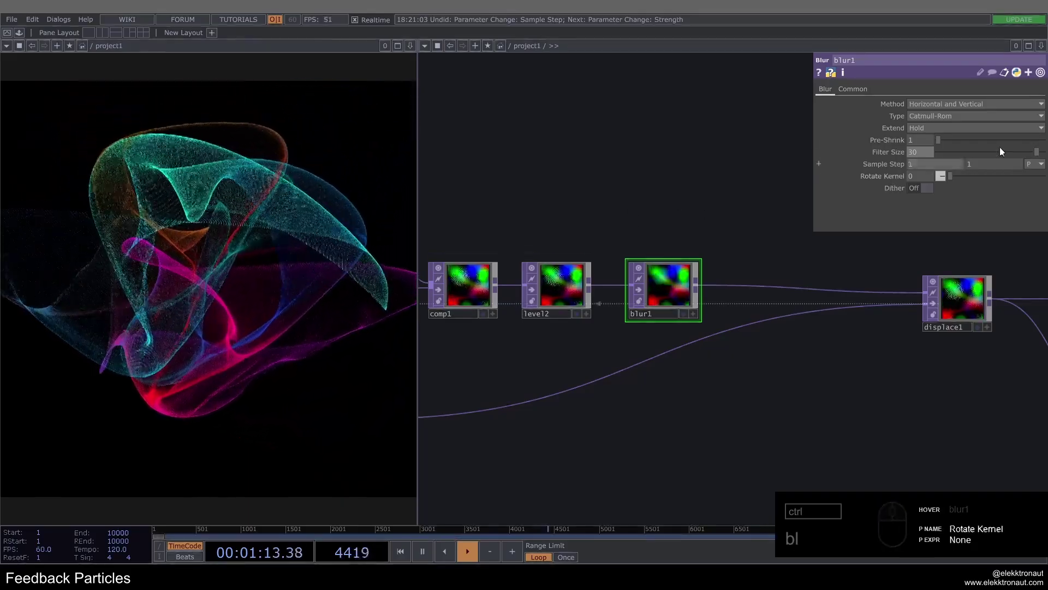
left_click_drag(1007, 158, 826, 208)
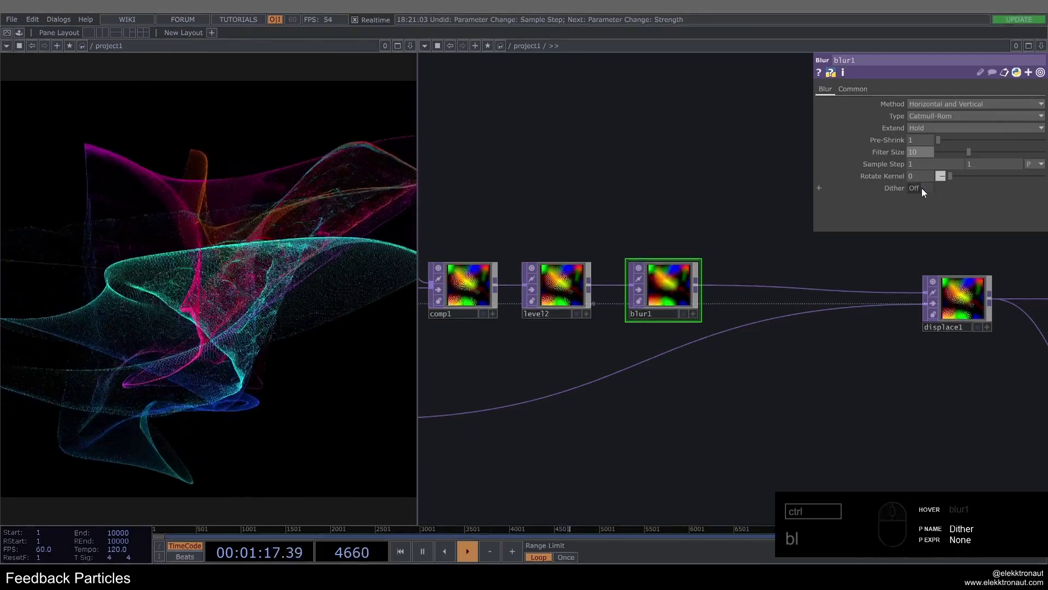
left_click(930, 190)
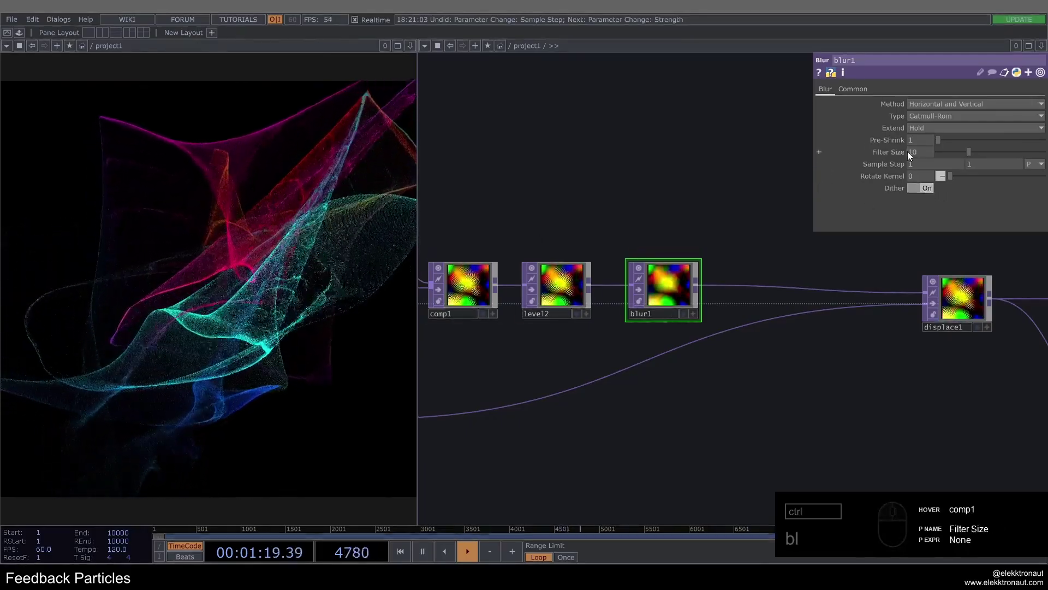
left_click_drag(960, 158, 632, 203)
key("1")
left_click(633, 205)
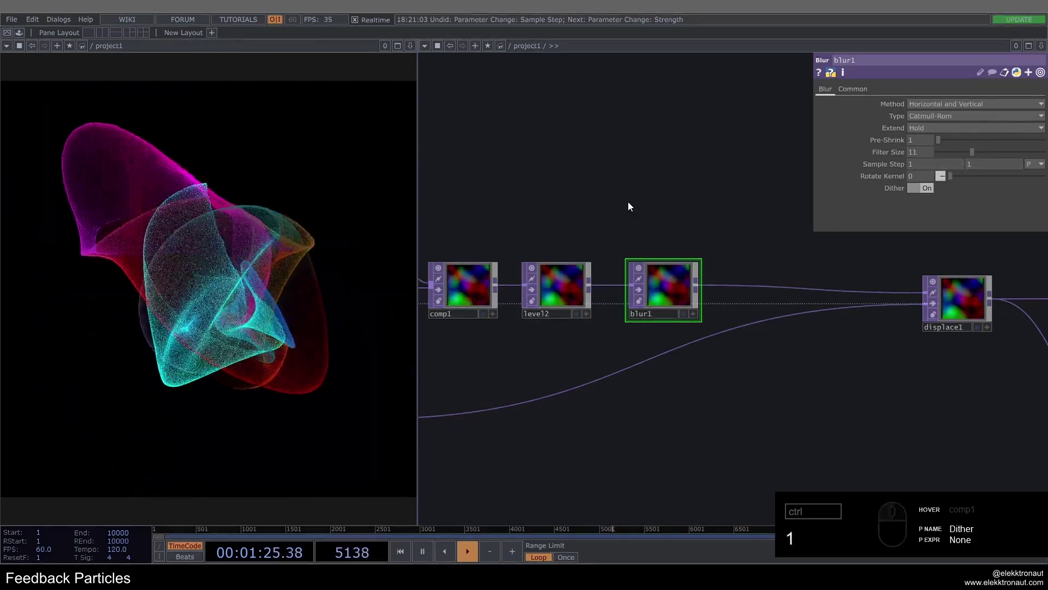
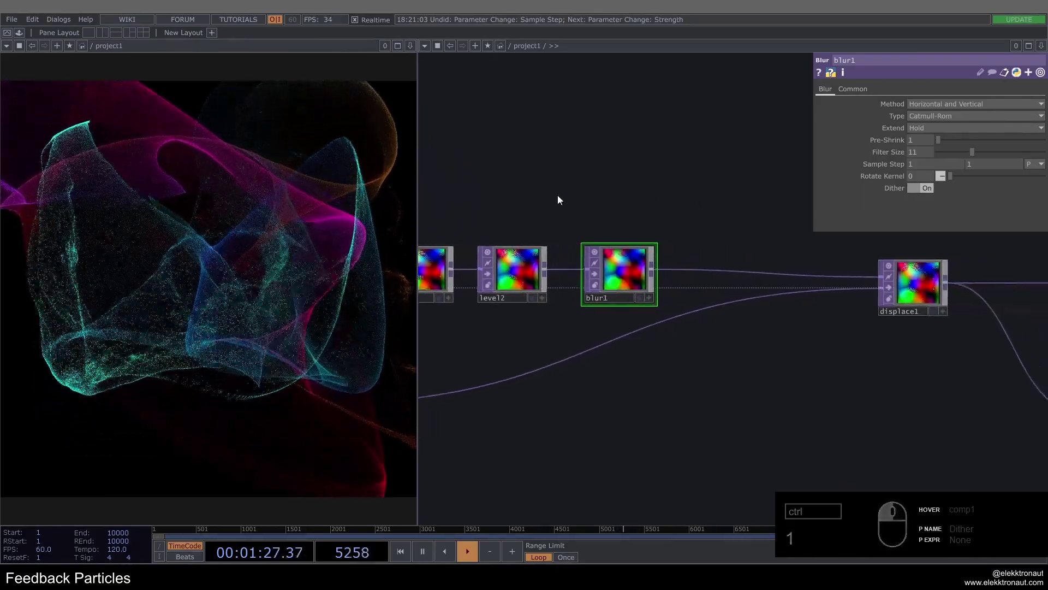
Finalise blur1 at filter size 9, sample step 0.38 and dithering on.
left_click_drag(927, 192, 927, 191)
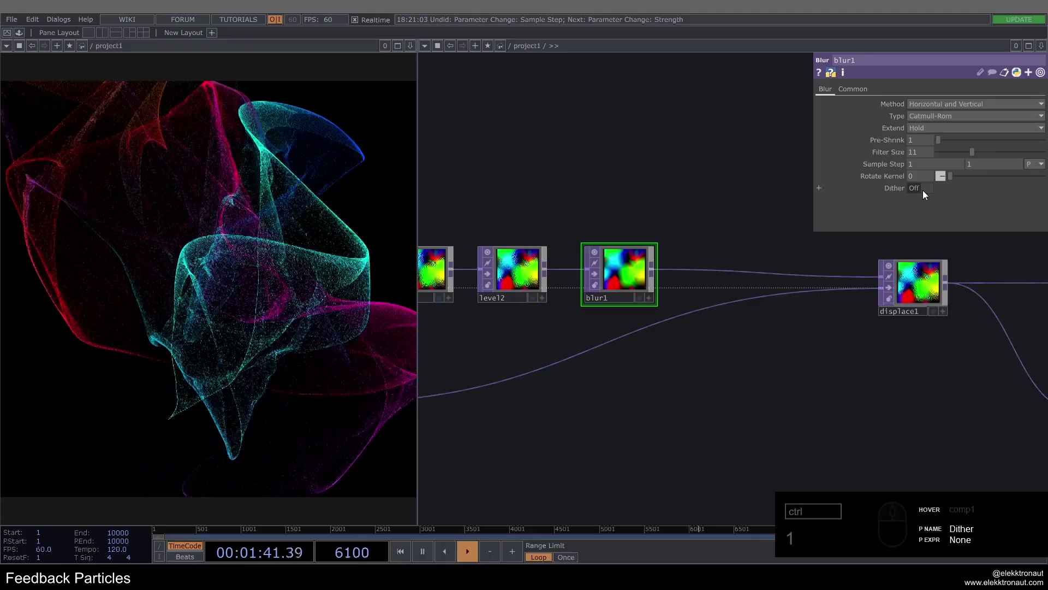
left_click(926, 191)
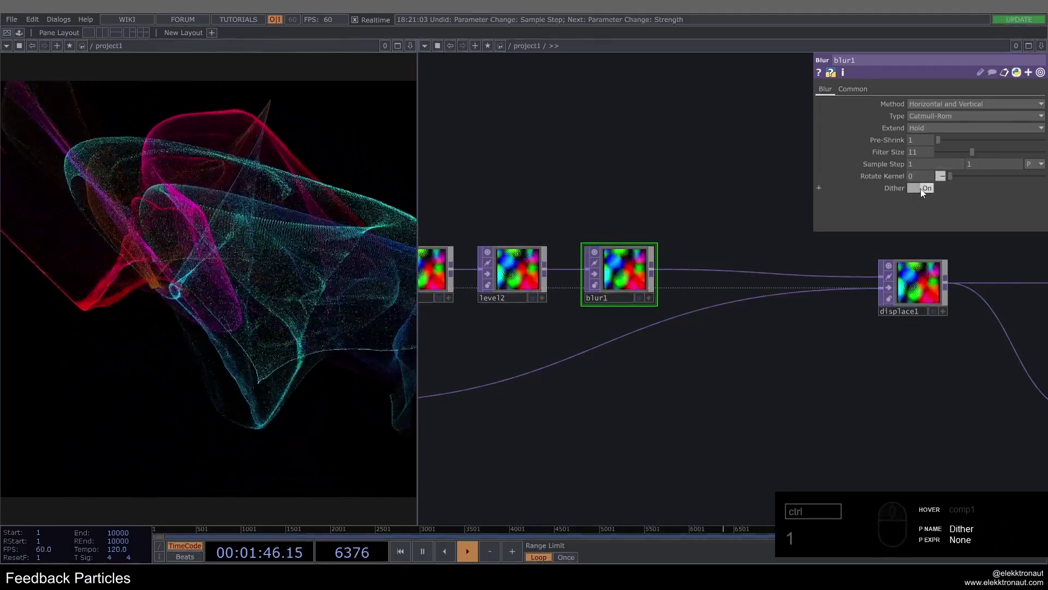
left_click_drag(899, 168, 956, 156)
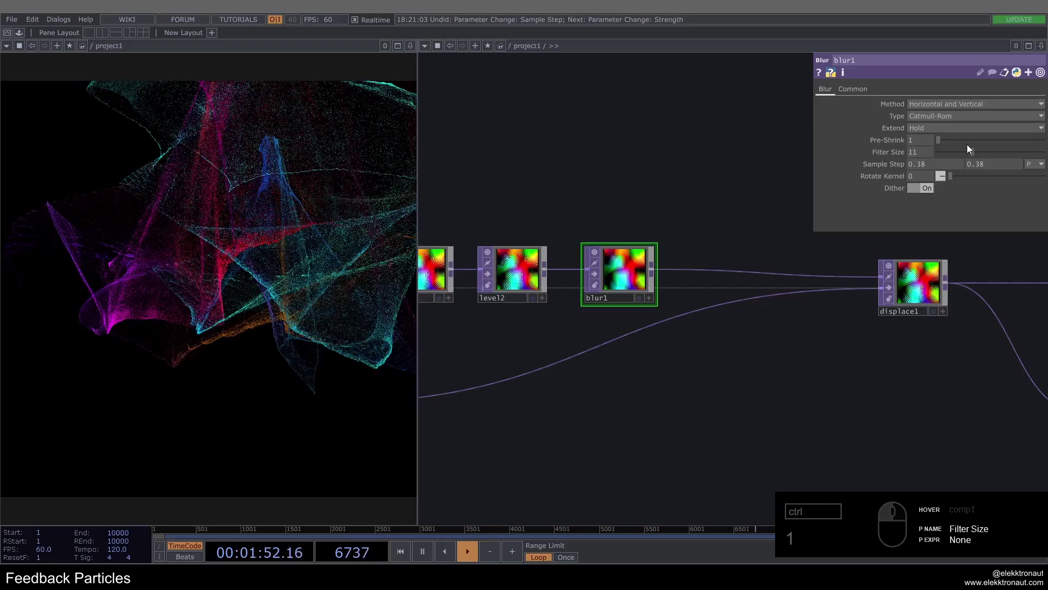
left_click_drag(967, 154, 930, 208)
middle_click(519, 293)
left_click(580, 189)
key("1")
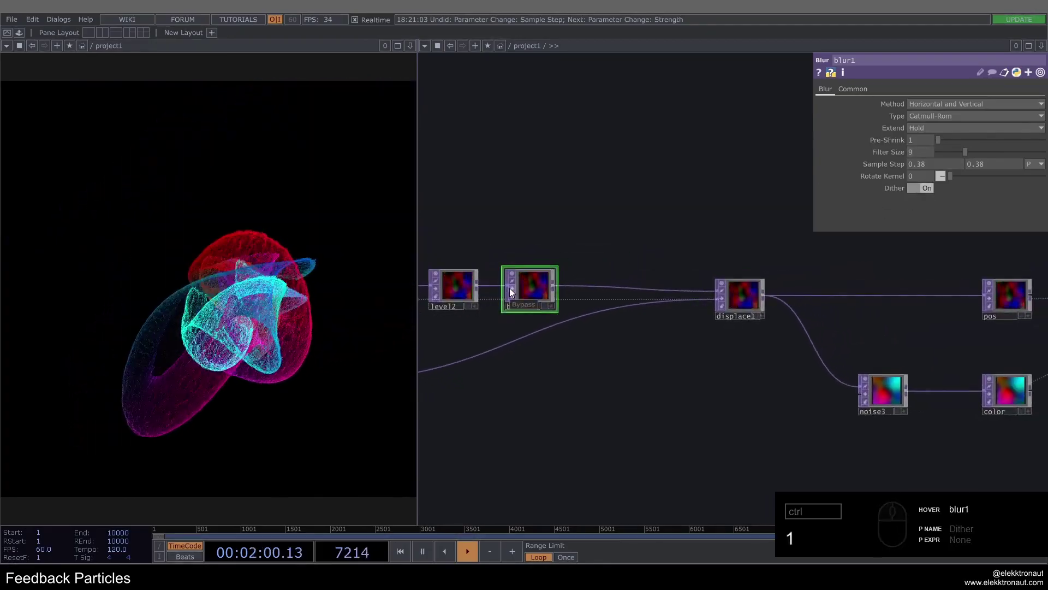
Copy blur1 as blur2 between displace1 and pos with filter size 20.
left_click(620, 291)
left_click(634, 287)
key("ctrl+c")
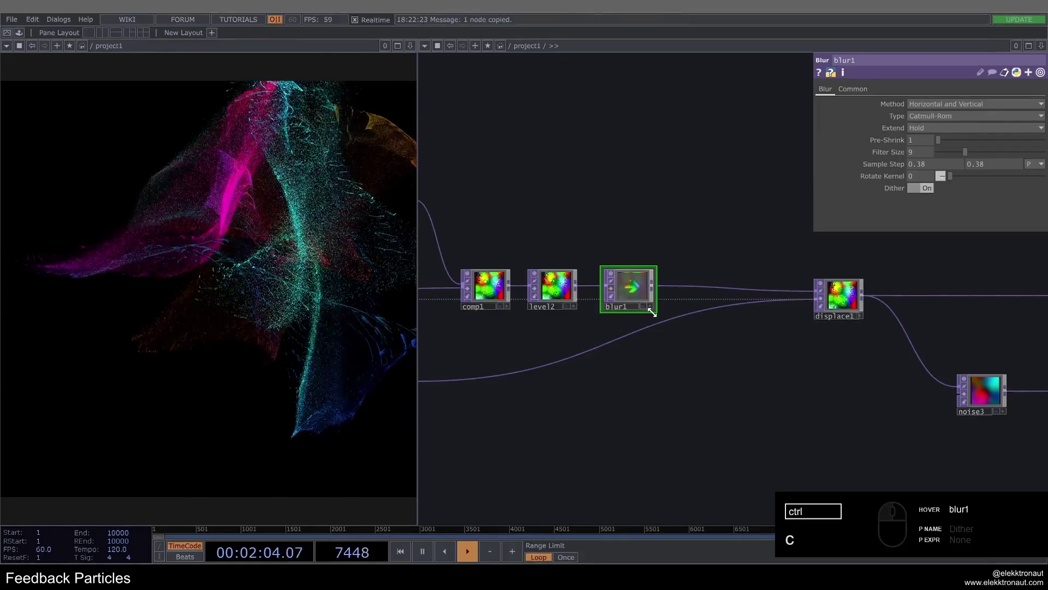
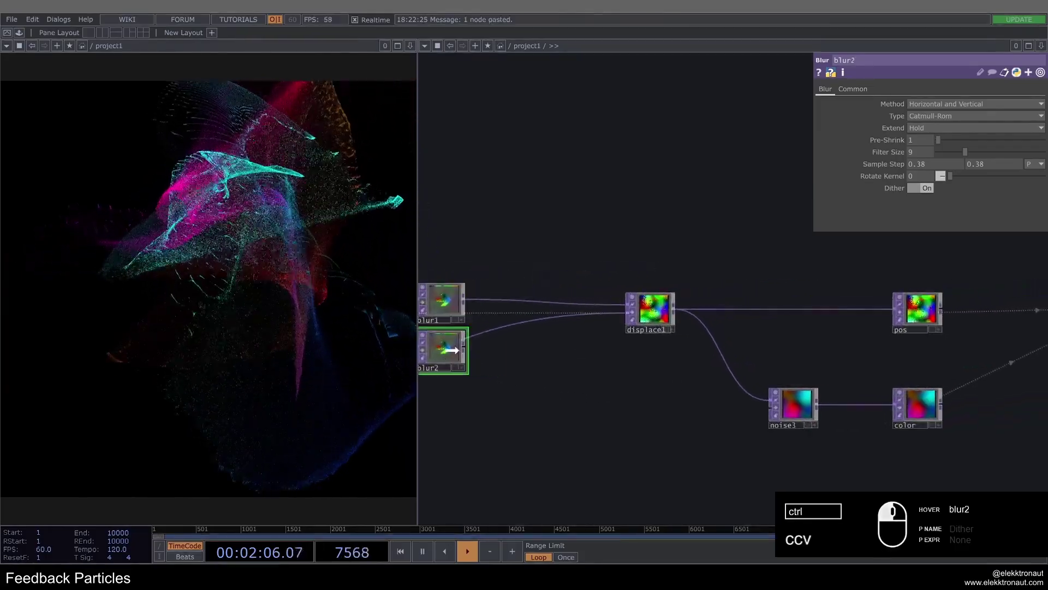
left_click_drag(688, 311, 919, 125)
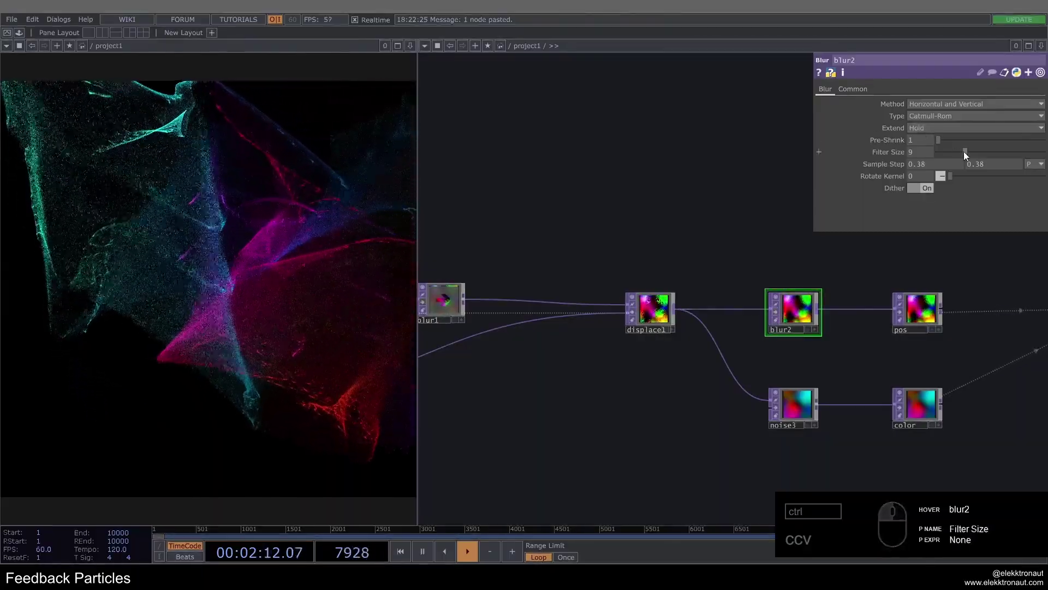
left_click_drag(997, 152, 918, 170)
left_click_drag(962, 140, 793, 264)
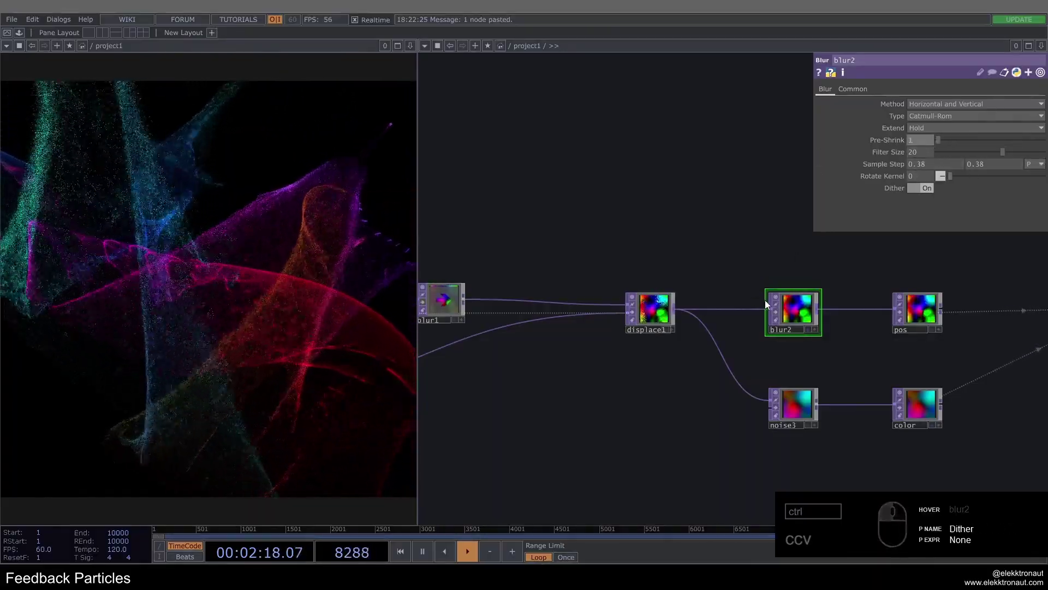
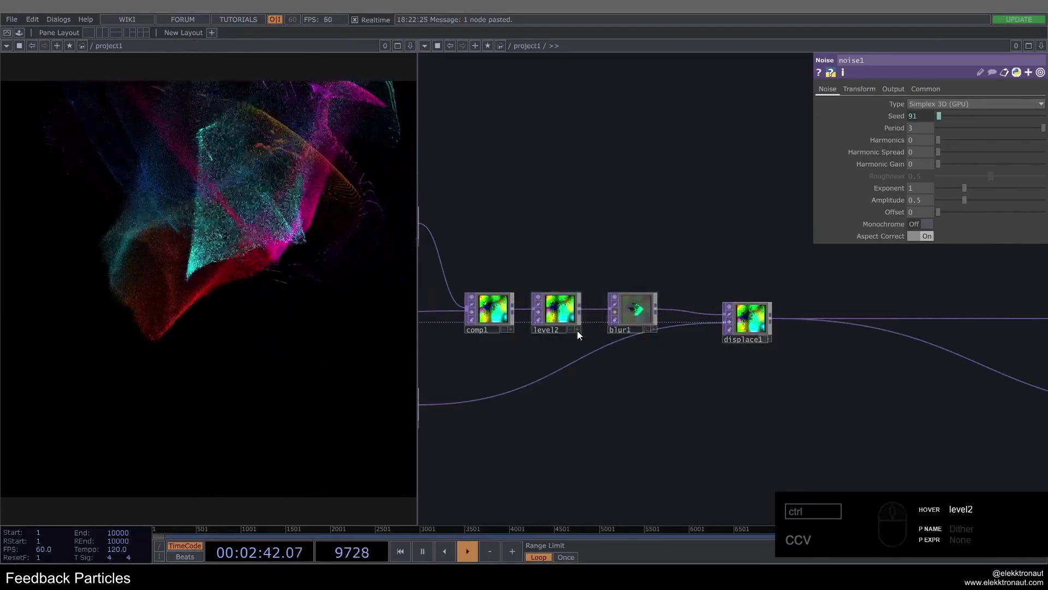
Paste noise4 between displace1 and blur2 with Output set to Input + Noise.
left_click(532, 233)
type("ccv")
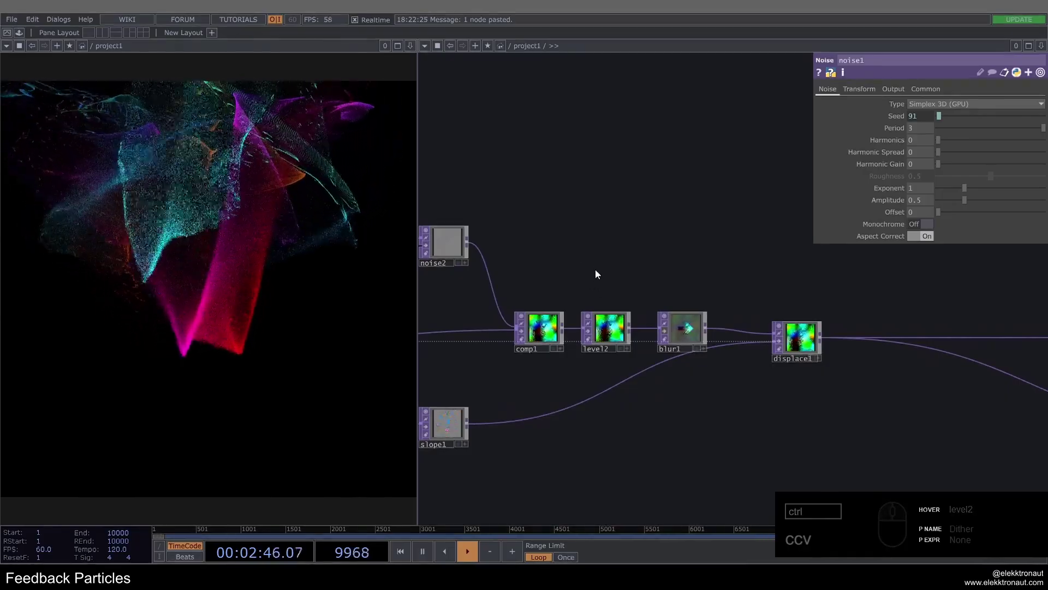
left_click(689, 280)
left_click(578, 281)
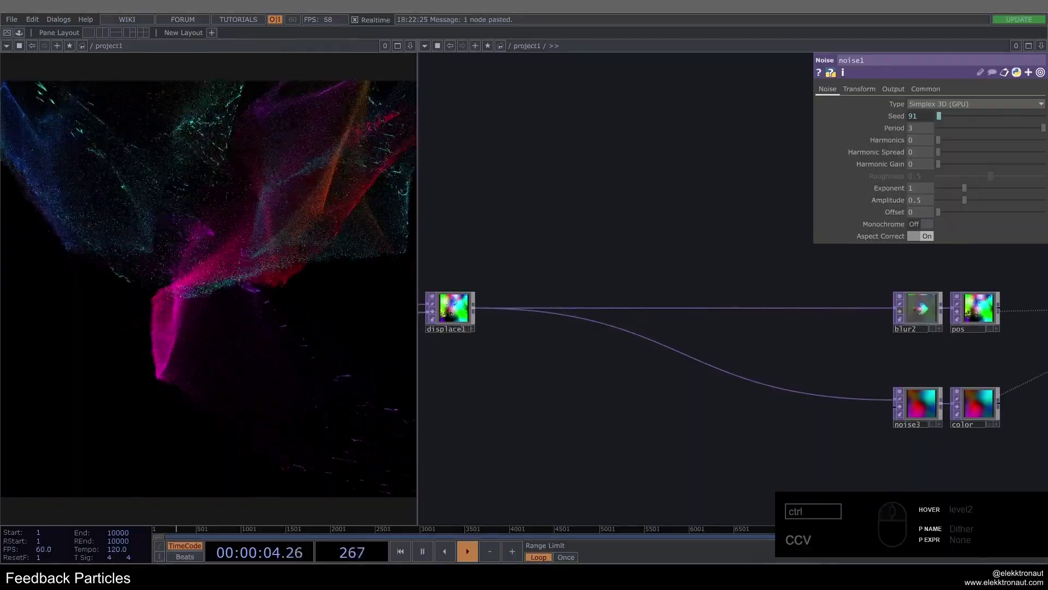
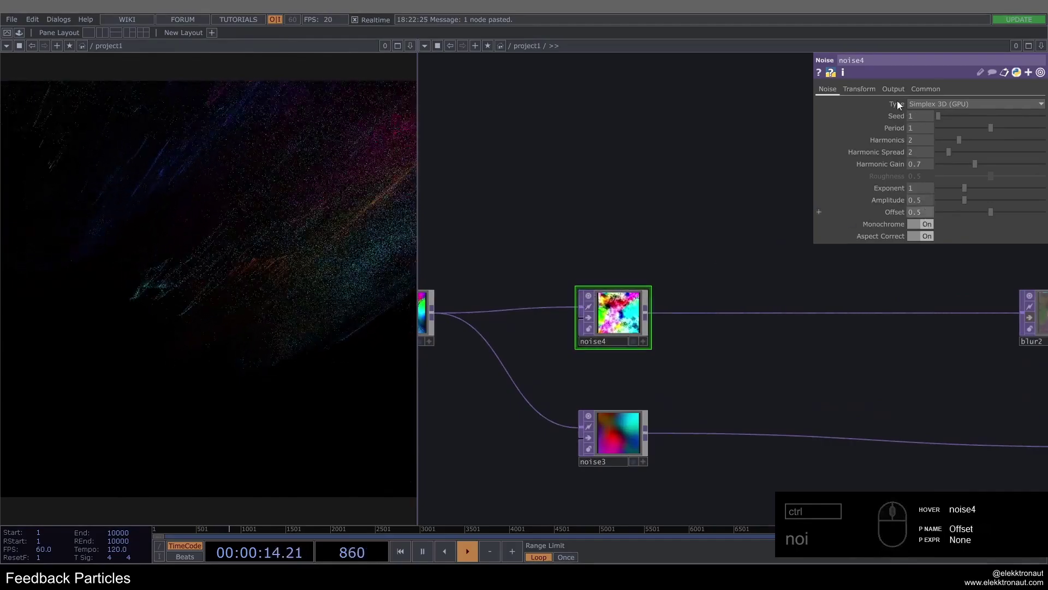
left_click(902, 94)
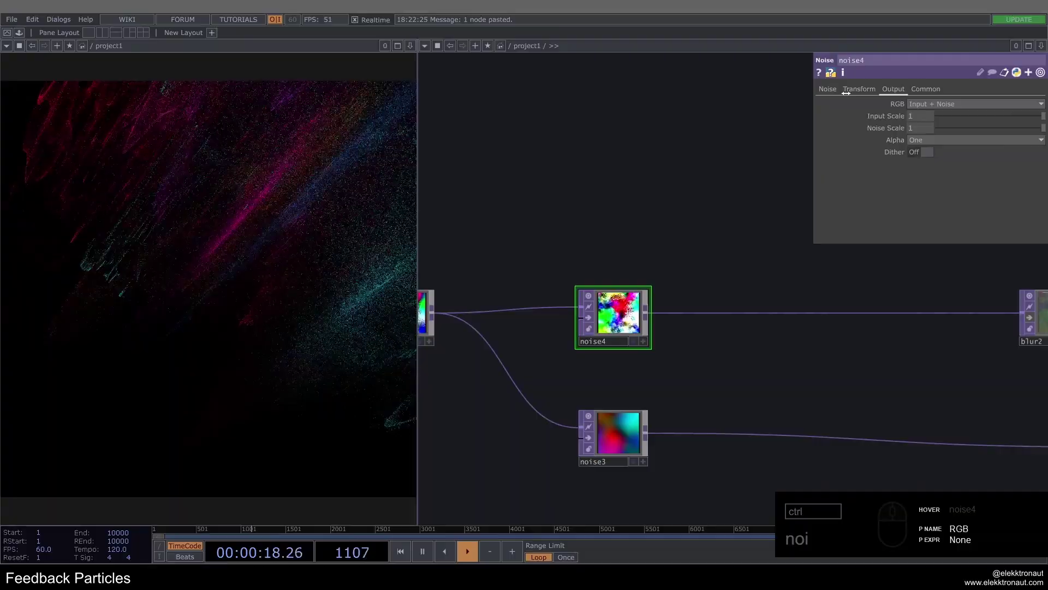
left_click(842, 90)
left_click_drag(961, 213, 963, 156)
left_click(941, 156)
left_click(928, 166)
Set noise4's Transform tz to absTime.seconds*.2 and frame the network.
left_click(662, 243)
left_click(866, 89)
left_click(899, 130)
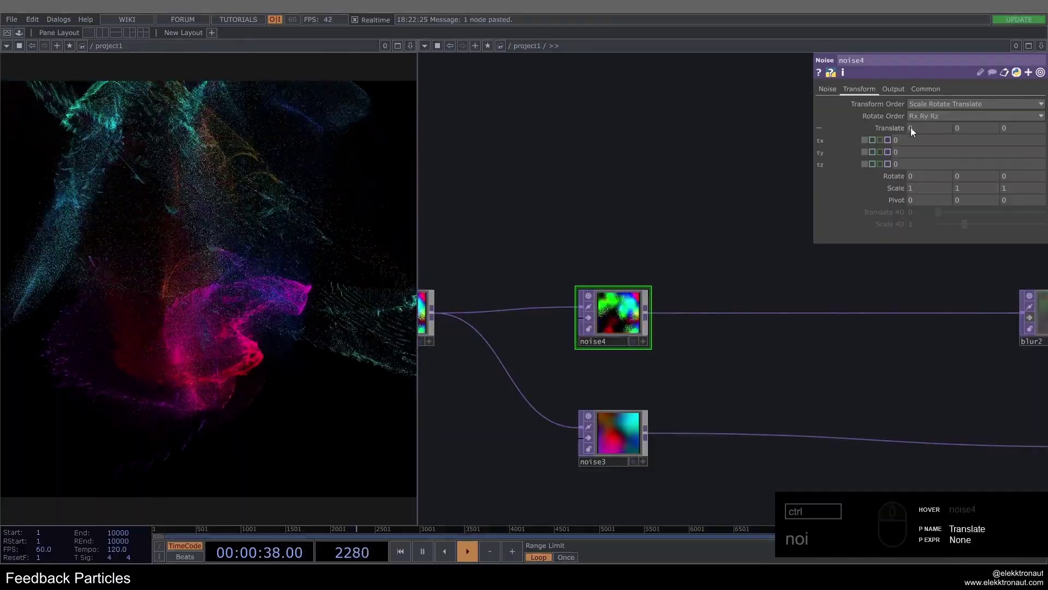
left_click(875, 167)
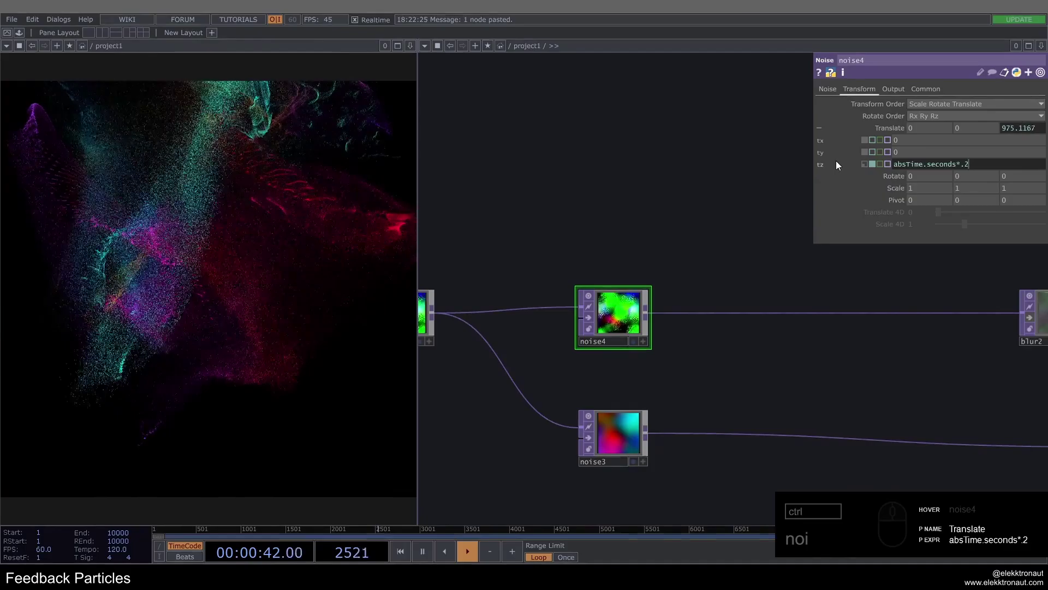
left_click(631, 173)
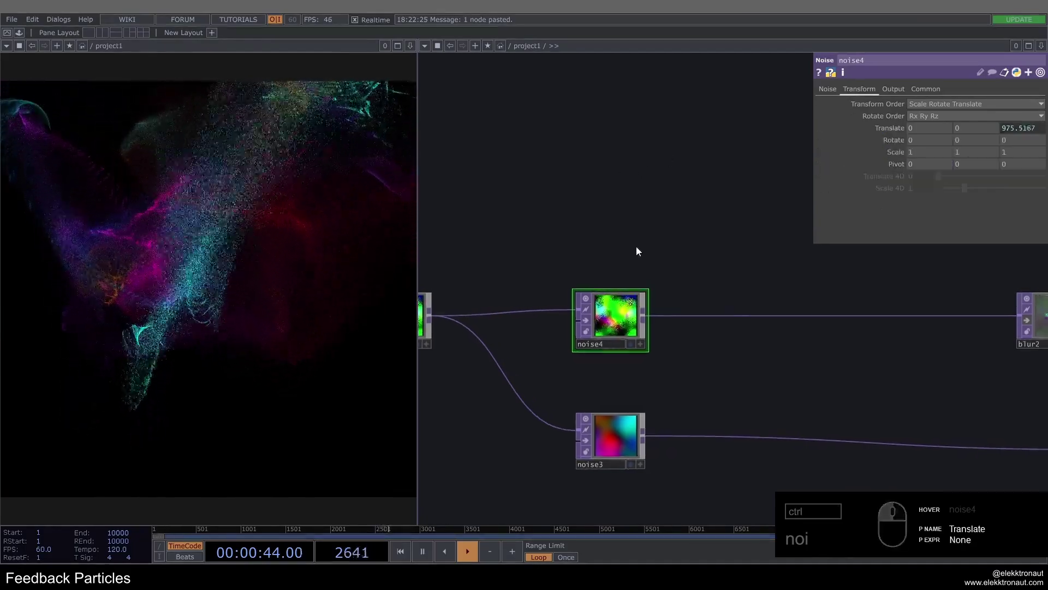
left_click(589, 319)
key("ctrl+1")
middle_click(714, 337)
left_click(621, 249)
middle_click(655, 305)
left_click(651, 291)
left_click(909, 131)
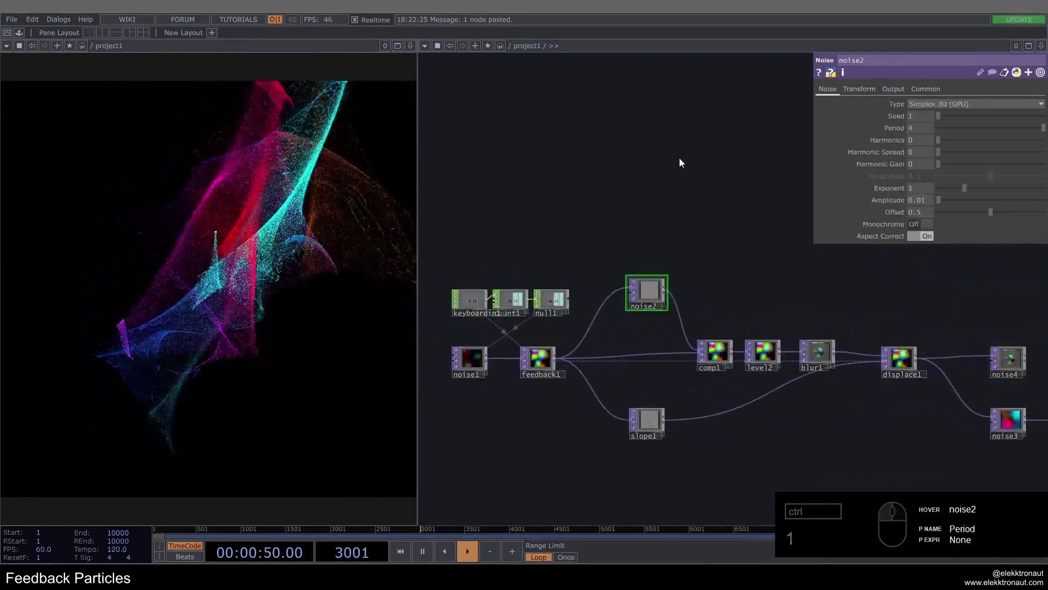
Slow noise2's tz expression to absTime.seconds*.02 for gentler drift.
left_click(873, 96)
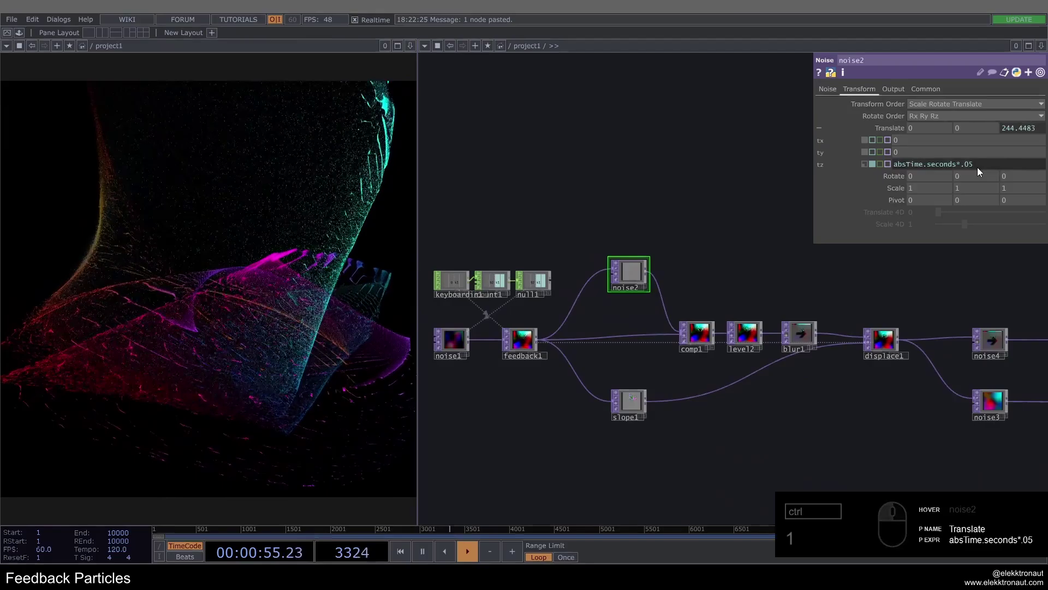
left_click_drag(784, 193, 764, 273)
middle_click(772, 286)
left_click(747, 274)
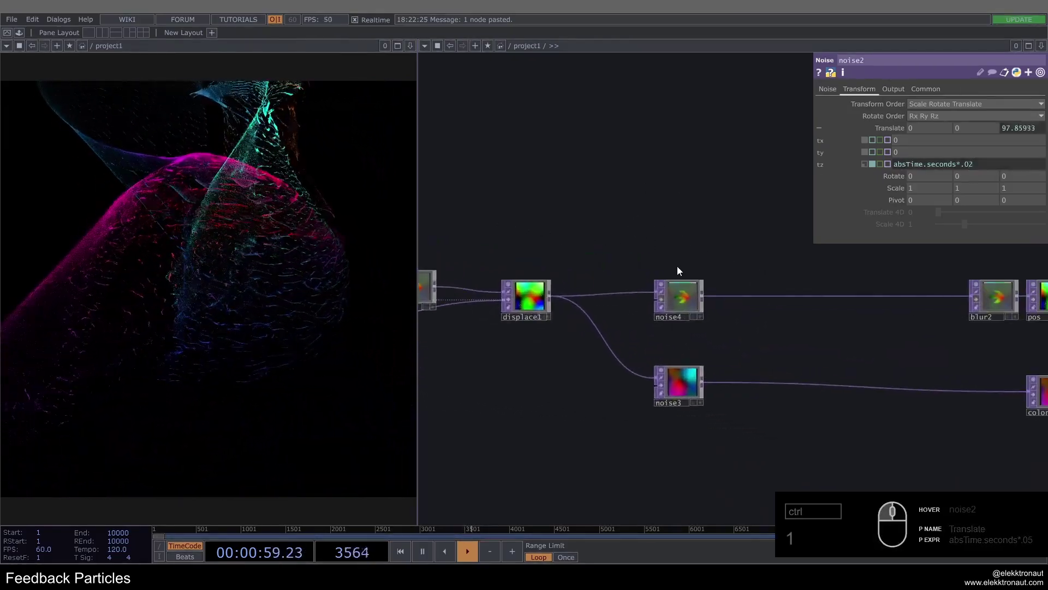
left_click(665, 302)
left_click(666, 299)
left_click(665, 303)
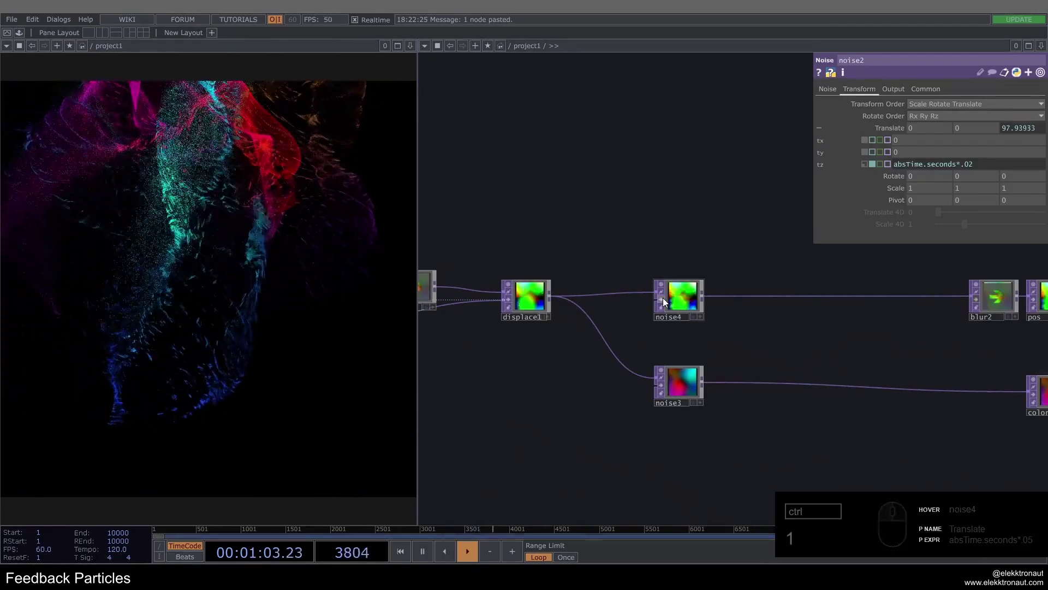
Make noise4 coloured noise with Monochrome off and harmonics 0.
left_click(686, 302)
left_click(828, 85)
left_click_drag(979, 128, 922, 136)
key("1")
left_click(910, 130)
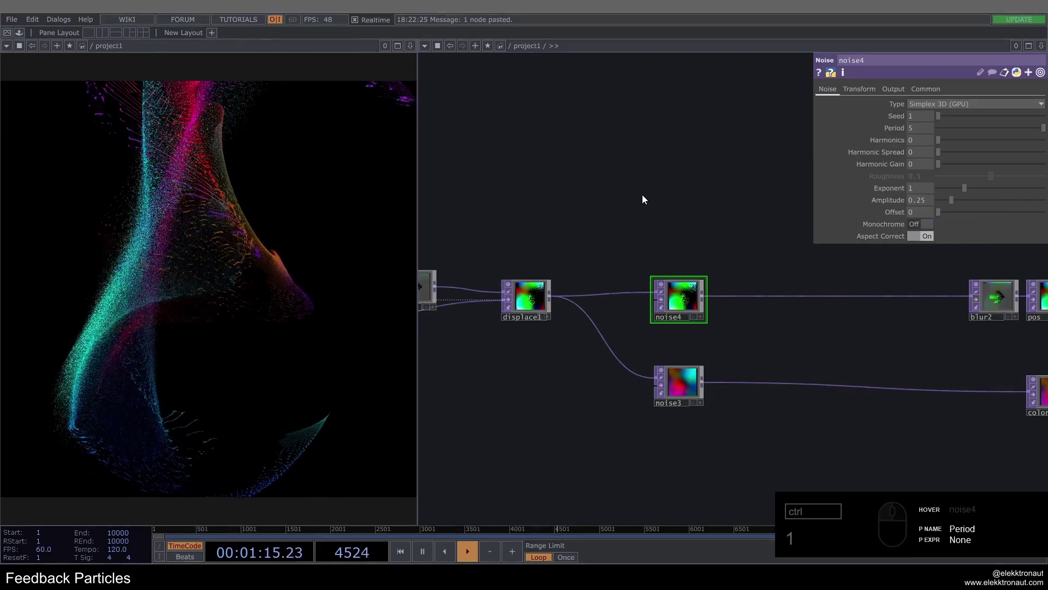
Set noise4's period to 2, amplitude 0.25 and offset 0.
left_click(665, 299)
left_click(665, 299)
left_click(917, 130)
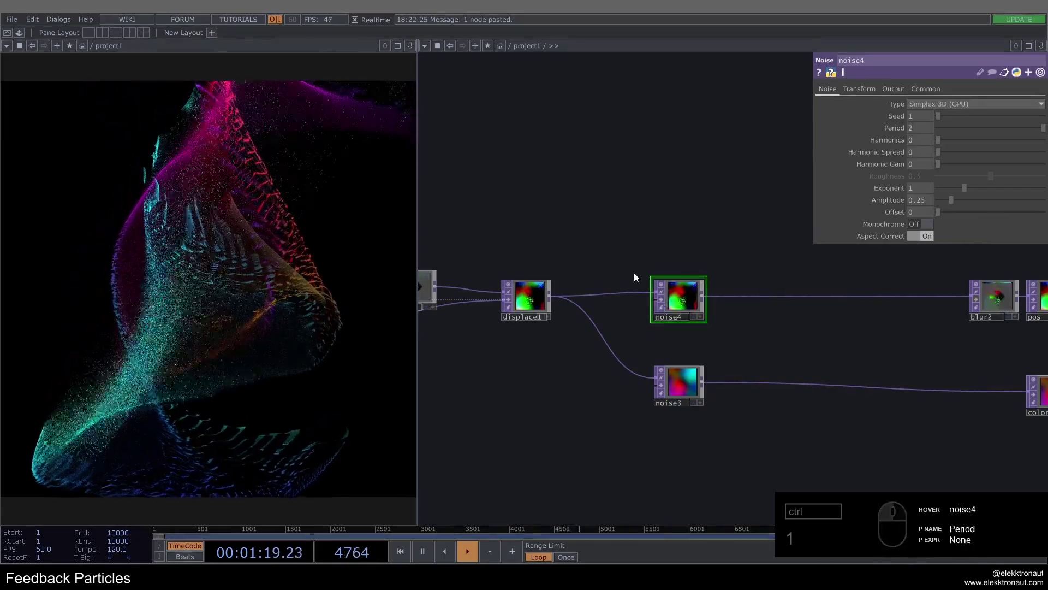
left_click(667, 301)
left_click(667, 300)
left_click(664, 300)
left_click(664, 300)
left_click(764, 351)
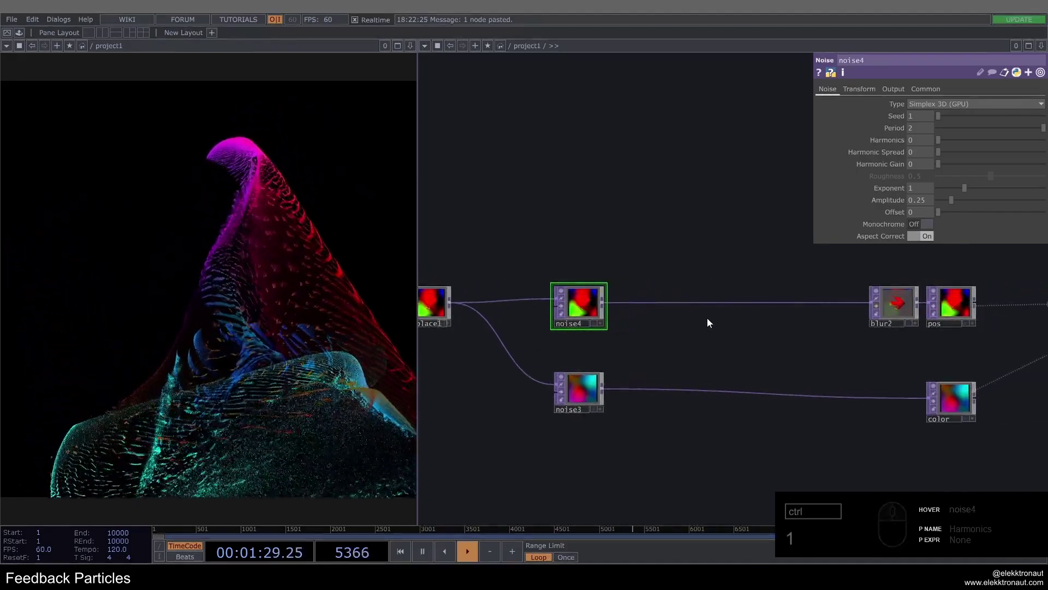
Insert a Transform TOP (transform2) into the wire between noise4 and blur2.
left_click_drag(593, 308, 533, 311)
right_click(533, 312)
left_click(547, 303)
key("t")
type("tr")
left_click(666, 297)
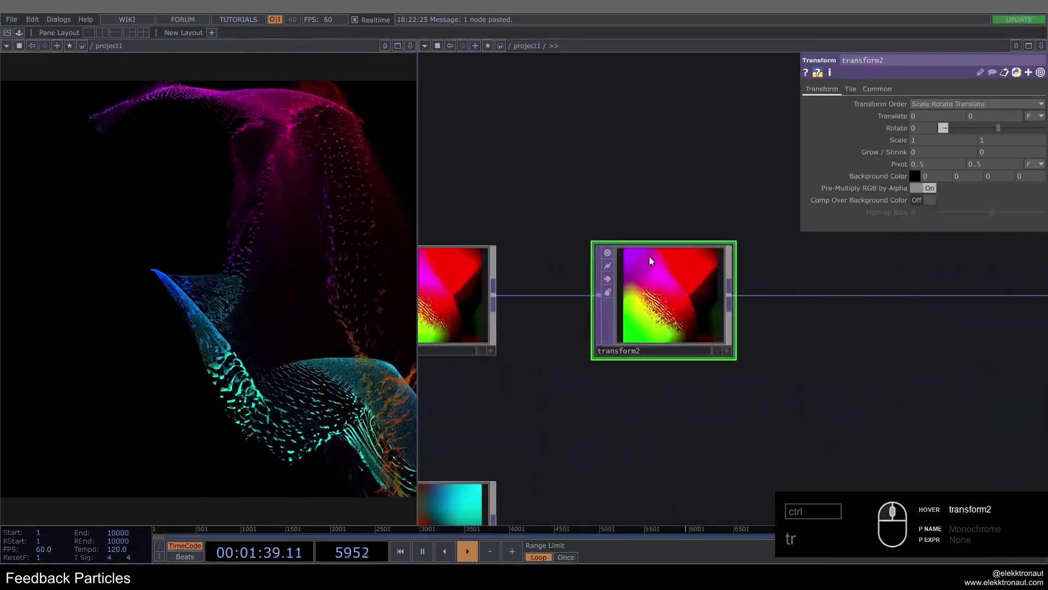
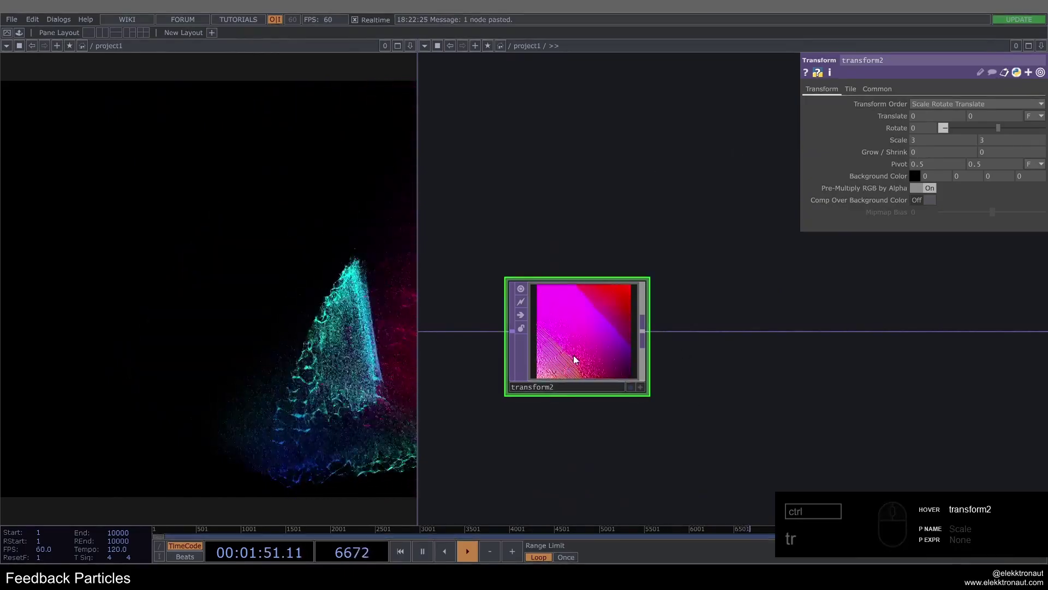
Set transform2's Scale to 3 so the image is enlarged three times.
left_click(526, 313)
left_click(523, 317)
left_click(523, 317)
right_click(523, 317)
left_click_drag(523, 317, 837, 102)
left_click(852, 89)
left_click(927, 106)
left_click(929, 143)
left_click(837, 99)
Drive transform2's Translate X with an absTime expression so it slides horizontally over time.
left_click(909, 120)
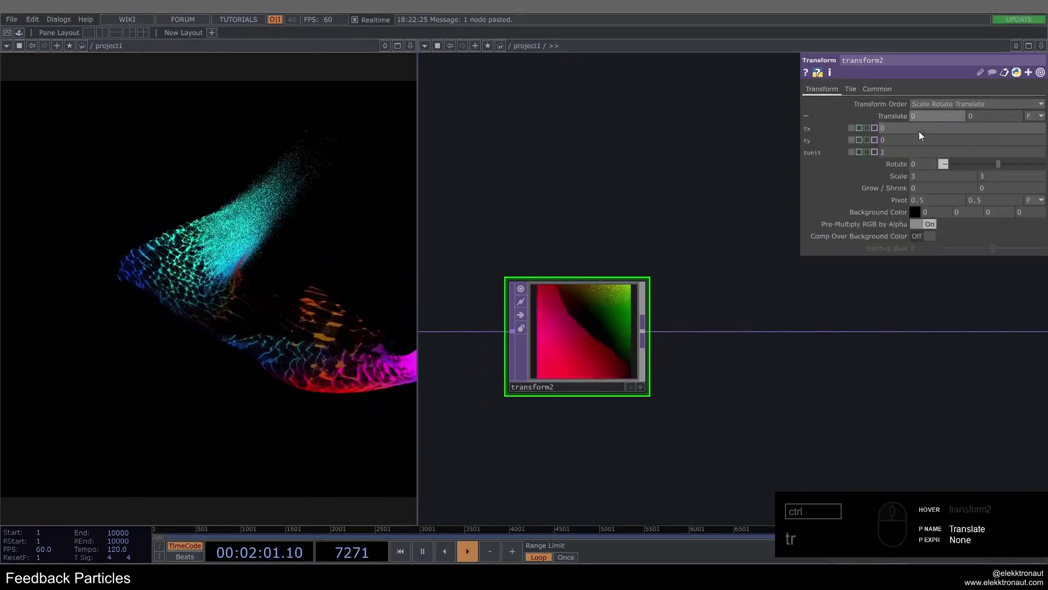
left_click(912, 125)
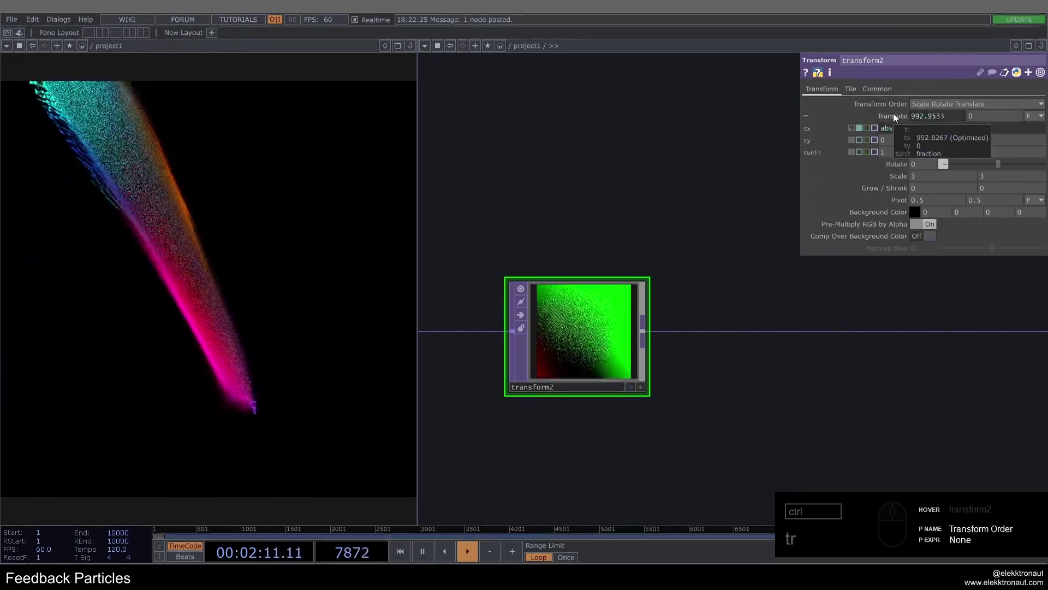
left_click(895, 119)
key("ctrl+1")
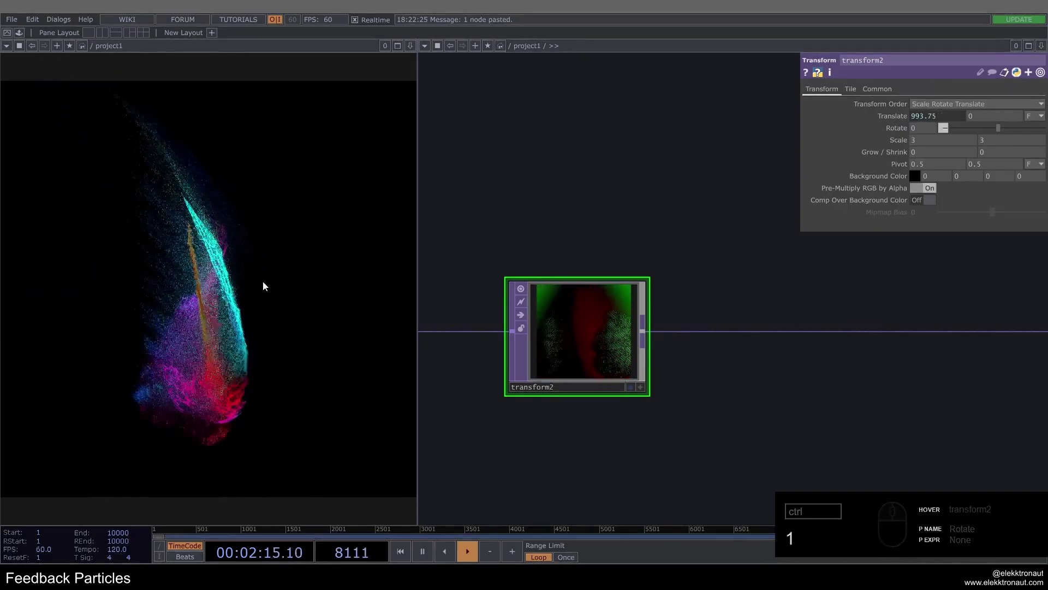
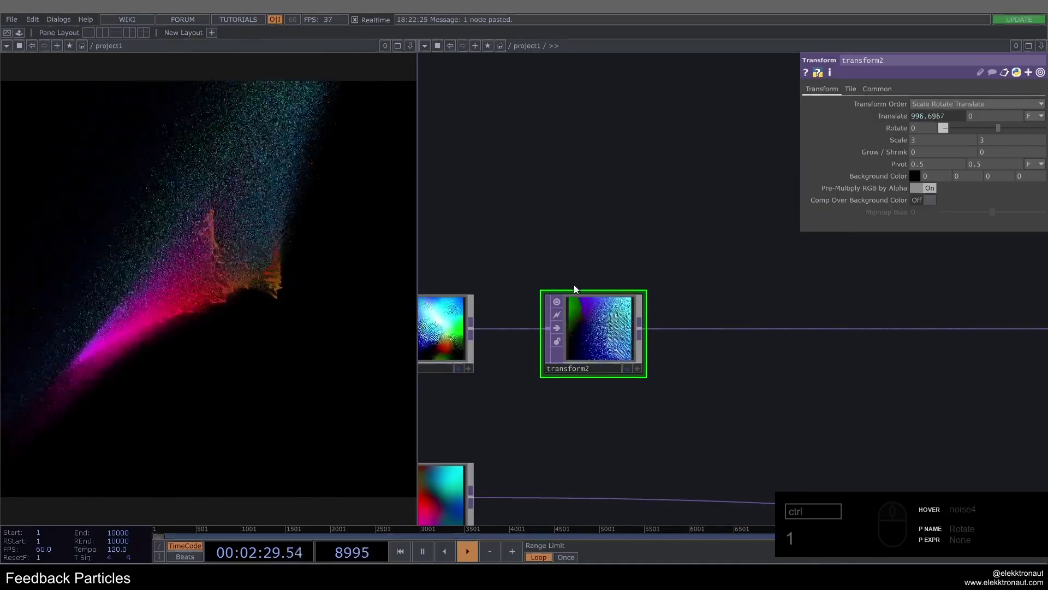
Set blur2's pre-shrink to 3 and view its output.
left_click(589, 297)
left_click_drag(596, 326, 866, 329)
left_click(866, 329)
left_click(887, 332)
left_click_drag(967, 139, 877, 284)
left_click(865, 333)
left_click(559, 259)
key("1")
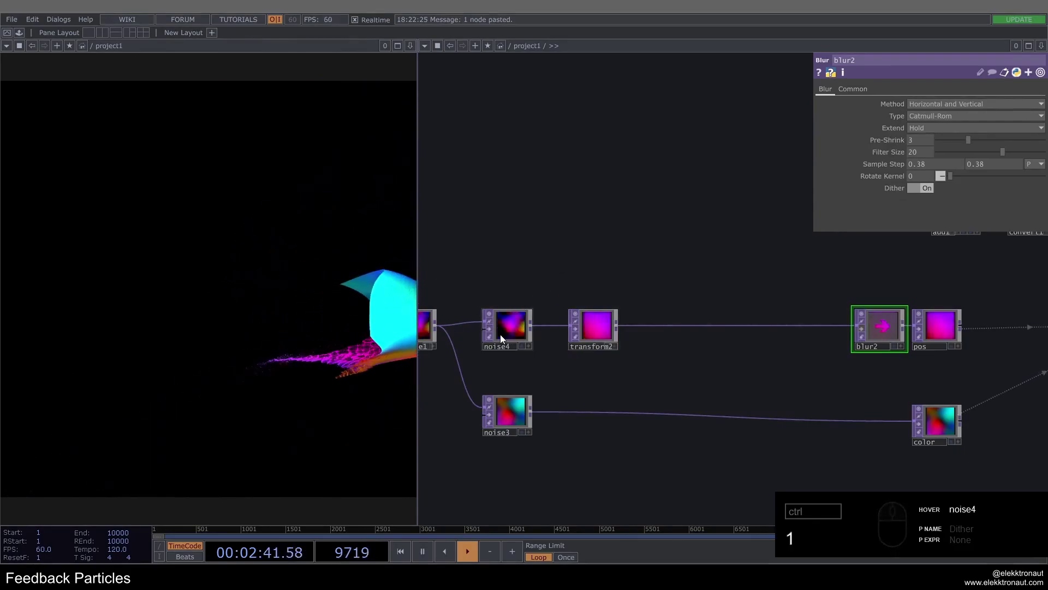
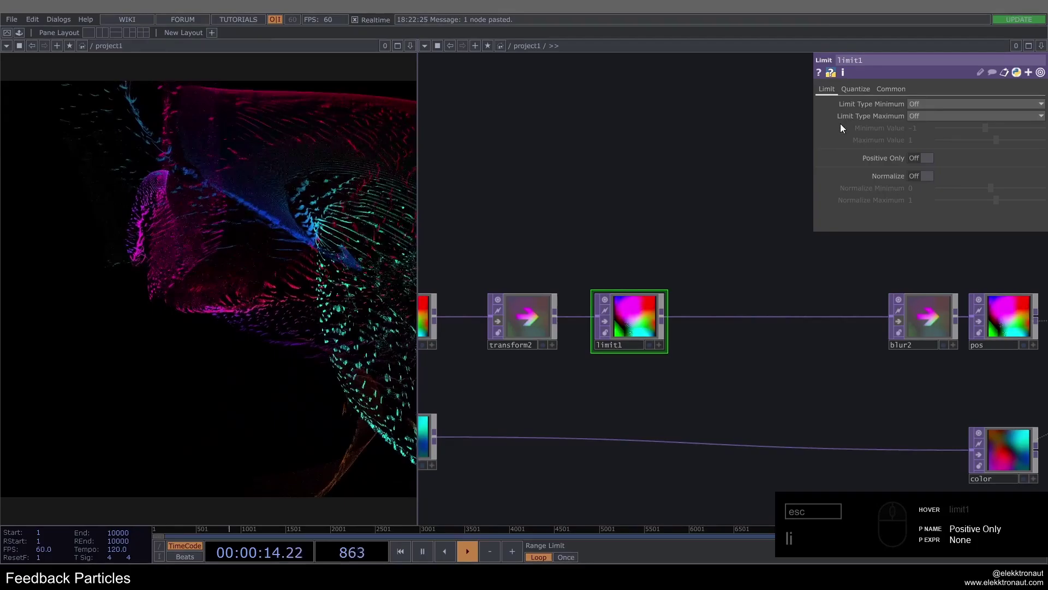
Insert limit1 after transform2 and try Loop limiting on minimum and maximum over the -1 to 1 range.
left_click(932, 115)
left_click(933, 104)
left_click_drag(928, 129, 394, 495)
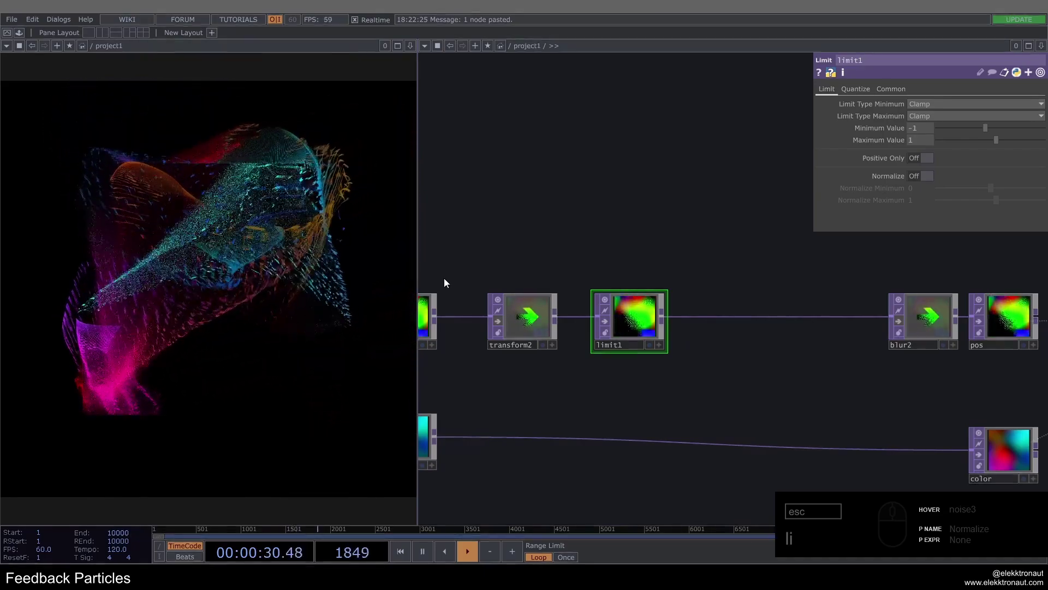
left_click_drag(656, 229, 677, 294)
left_click(594, 327)
left_click(591, 323)
left_click_drag(590, 330, 504, 326)
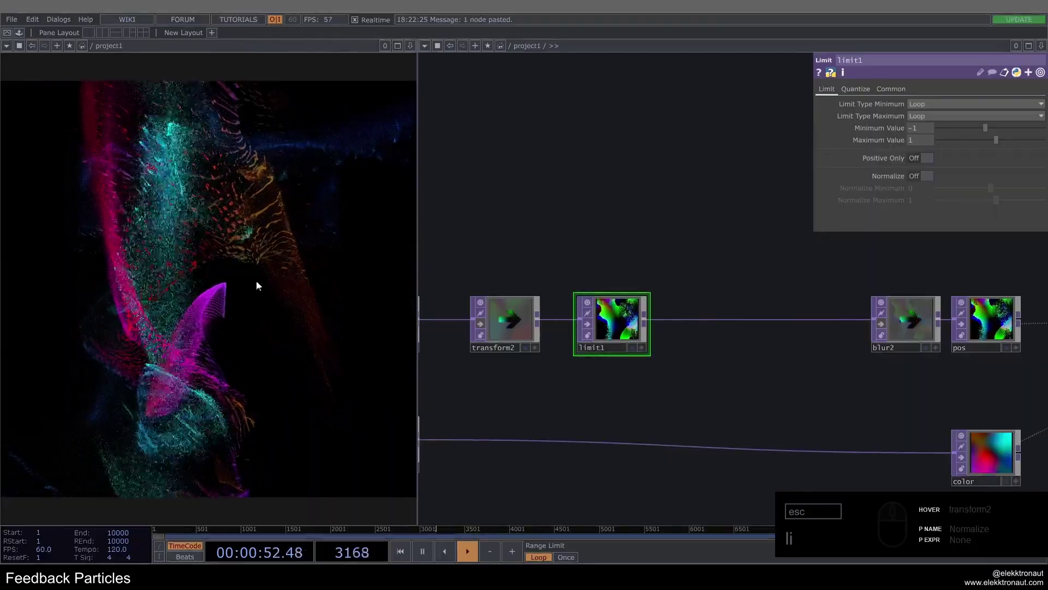
left_click_drag(597, 323, 589, 322)
left_click(590, 323)
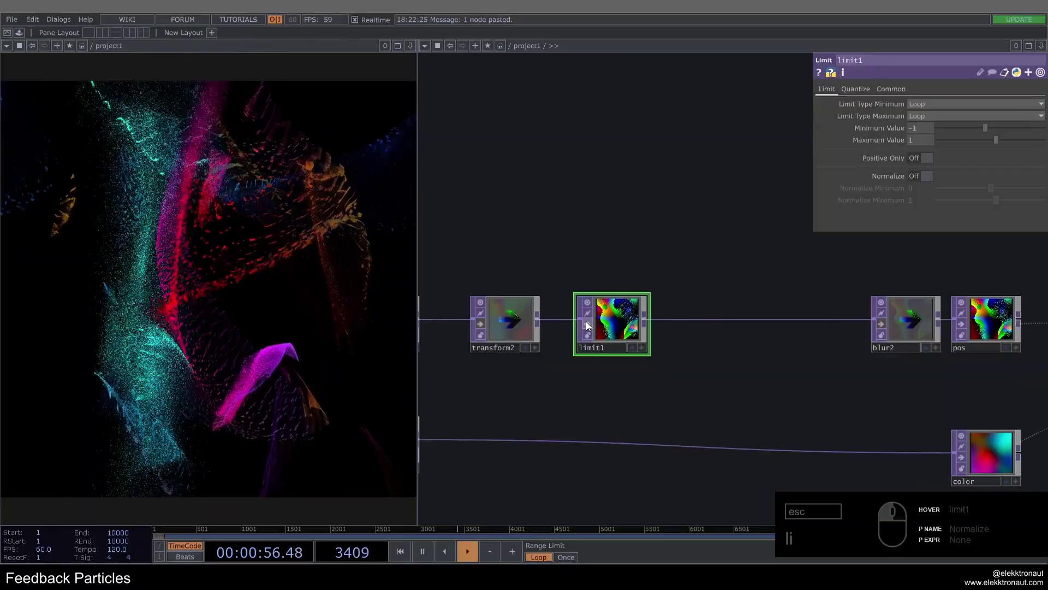
Switch limit1's minimum and maximum limit types to Zig Zag between -1 and 1.
left_click(942, 113)
left_click(928, 158)
left_click(929, 104)
left_click(926, 136)
left_click(929, 149)
left_click(659, 197)
left_click_drag(209, 313, 205, 465)
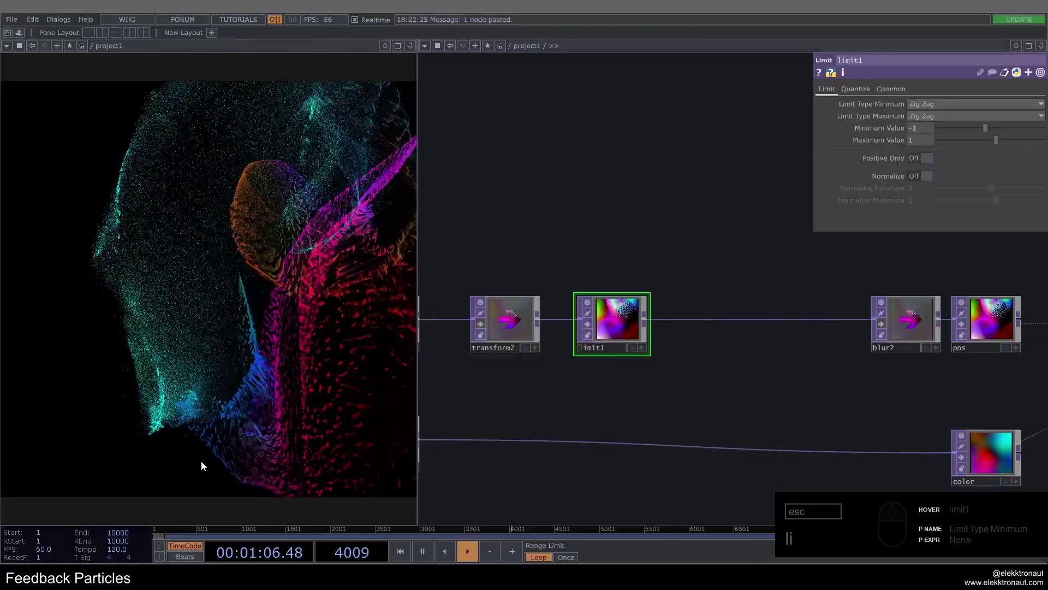
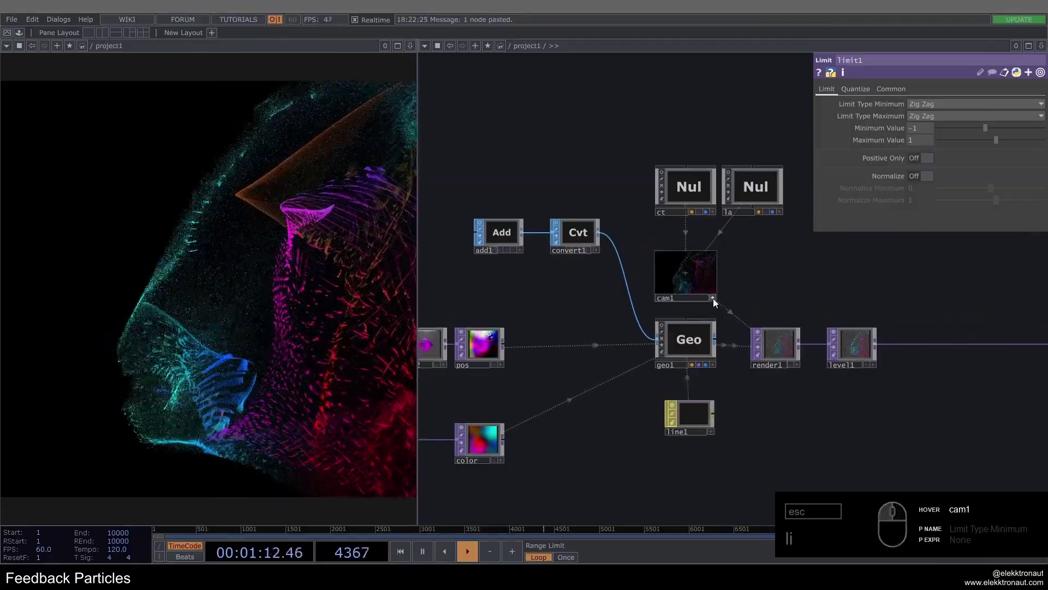
Give the ct null a Rotate Y expression absTime.frame*2 so the camera spins over time.
left_click(719, 302)
left_click(702, 288)
left_click_drag(1021, 130, 605, 124)
key("4")
left_click(1016, 134)
left_click(688, 195)
left_click(965, 143)
left_click(903, 141)
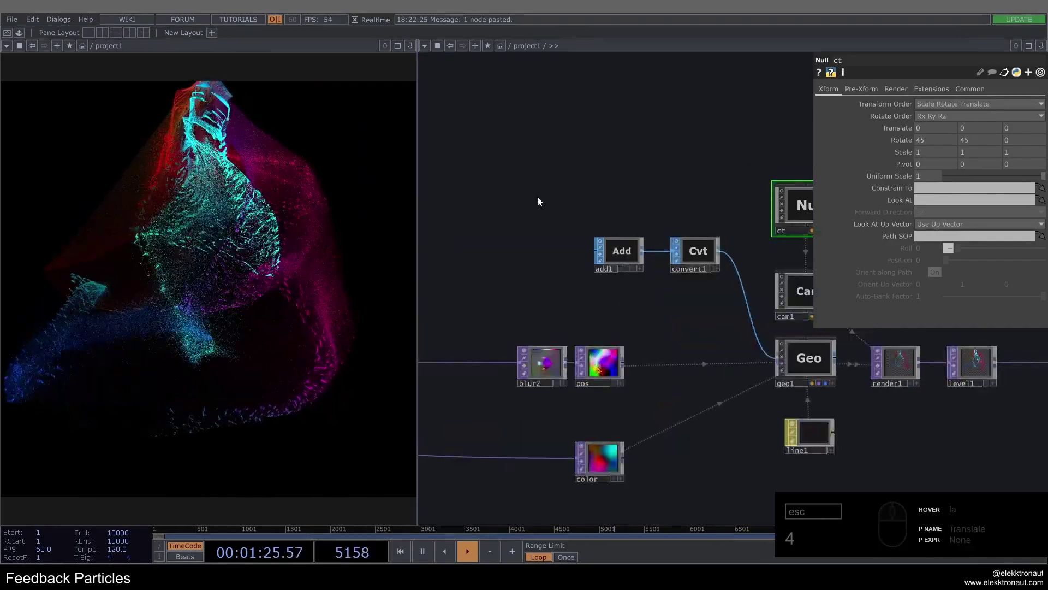
left_click_drag(541, 201, 543, 230)
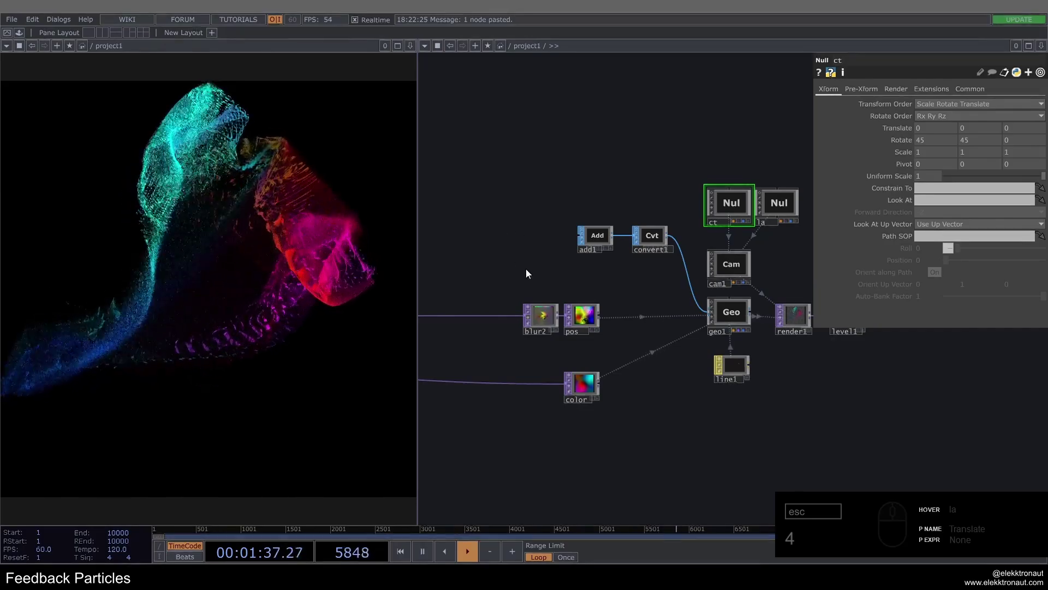
left_click(534, 270)
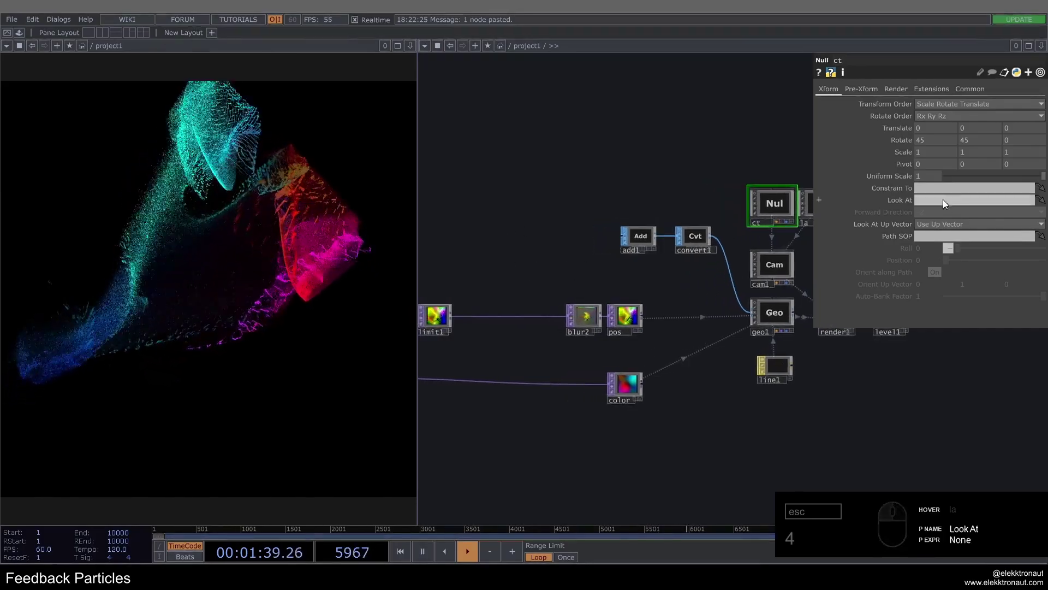
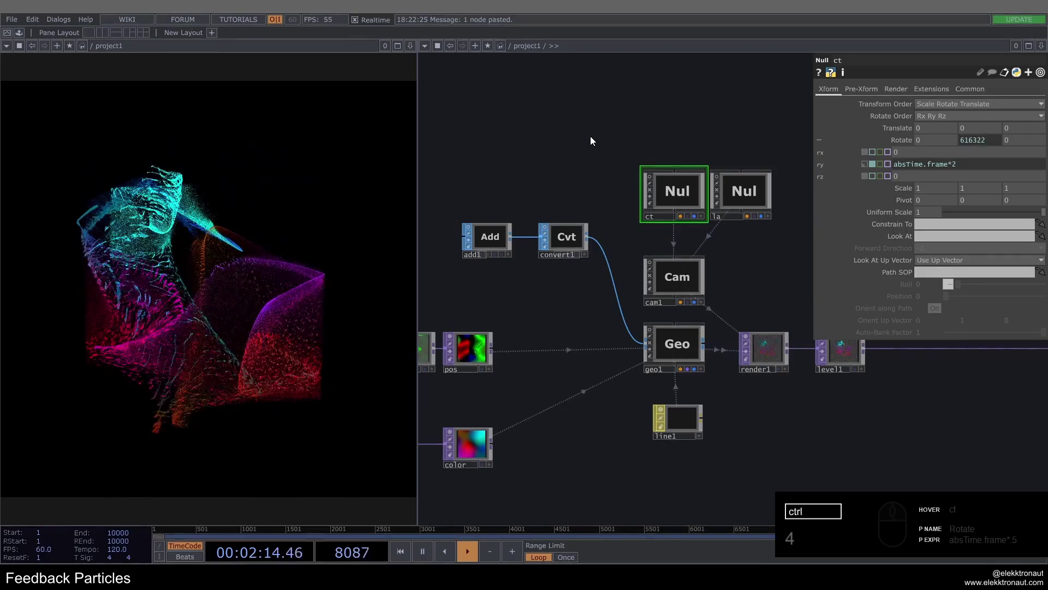
On limit1's Quantize page set Quantize Value to Round and start adjusting Value Step.
key("ctrl+z")
left_click(520, 136)
left_click(624, 247)
left_click_drag(593, 286, 965, 115)
left_click(944, 103)
left_click(931, 152)
left_click_drag(928, 150, 917, 105)
left_click_drag(923, 101, 930, 194)
left_click(929, 194)
key("1")
Set limit1's value step to 0.036 and value offset to -0.54.
left_click_drag(950, 159, 940, 128)
type("11")
left_click_drag(948, 116, 990, 127)
left_click(989, 127)
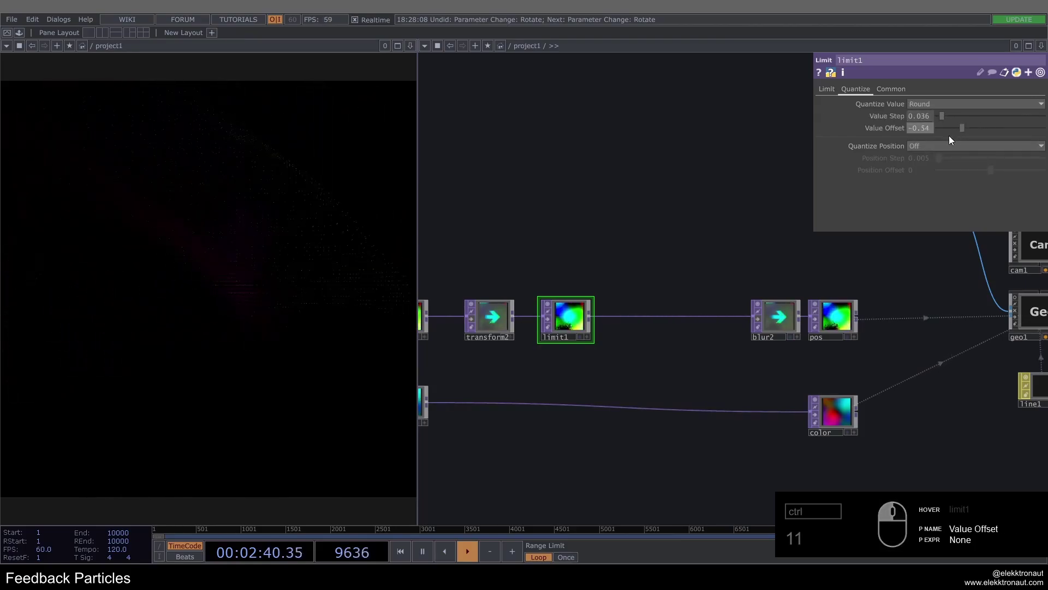
Reset limit1's value offset to 0 and bring the value step through 0.14 down to 0.025.
middle_click(546, 307)
left_click(907, 365)
left_click_drag(972, 131, 947, 166)
left_click(572, 313)
left_click(954, 118)
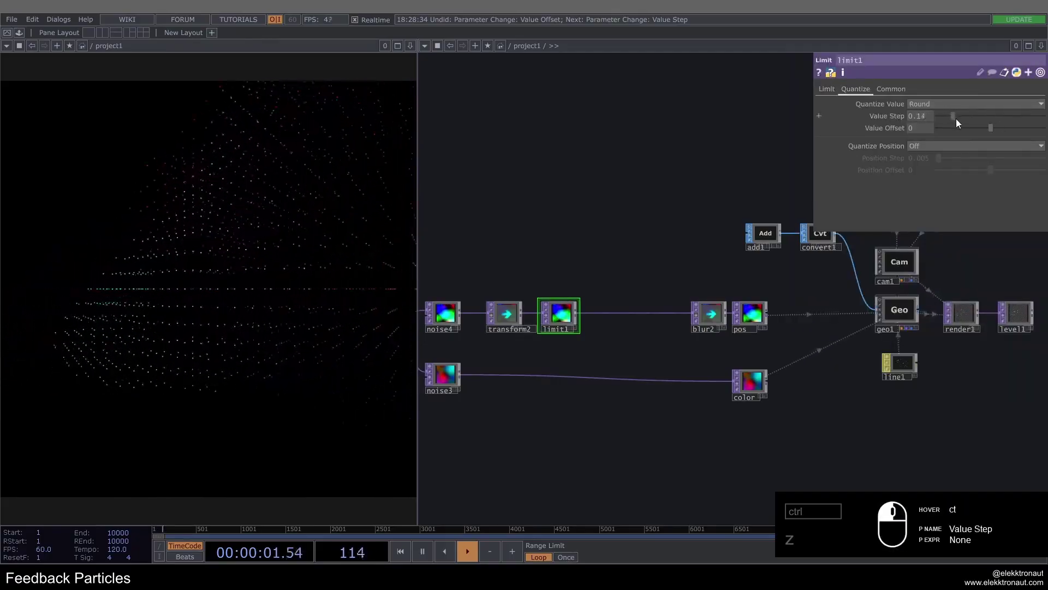
left_click_drag(946, 121, 873, 118)
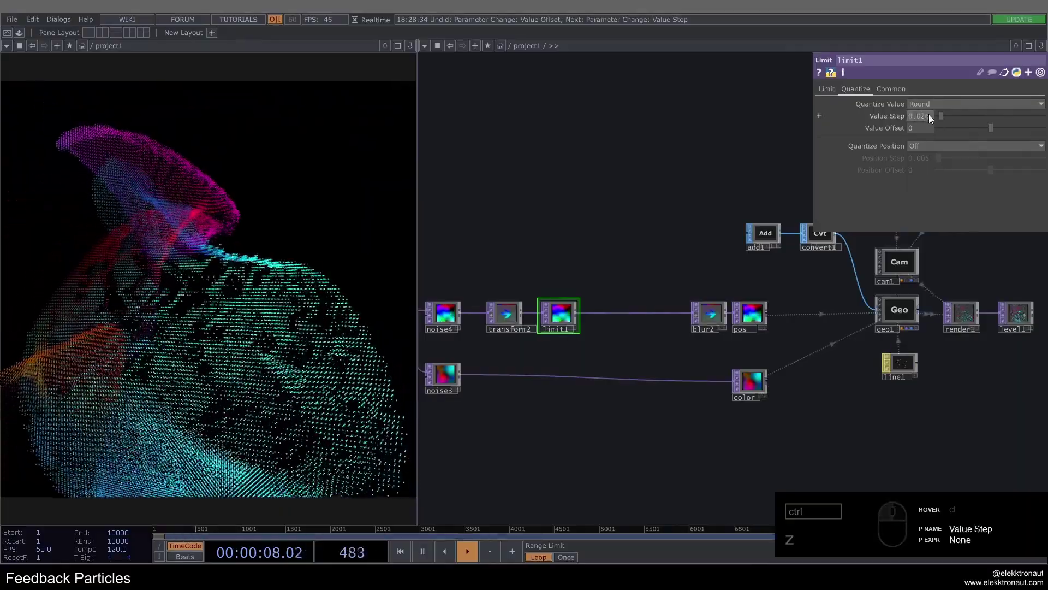
left_click(928, 116)
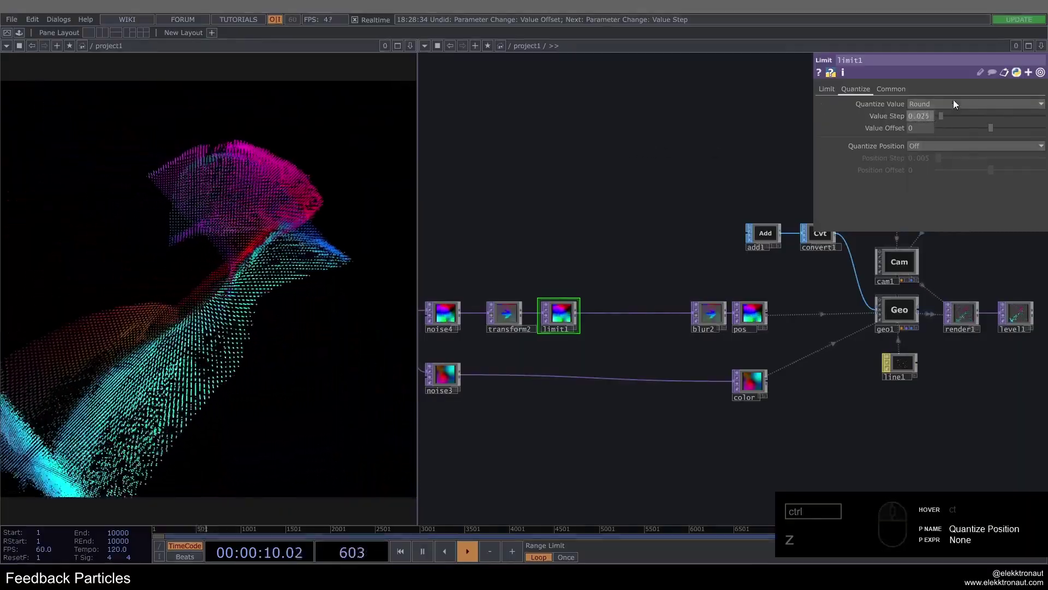
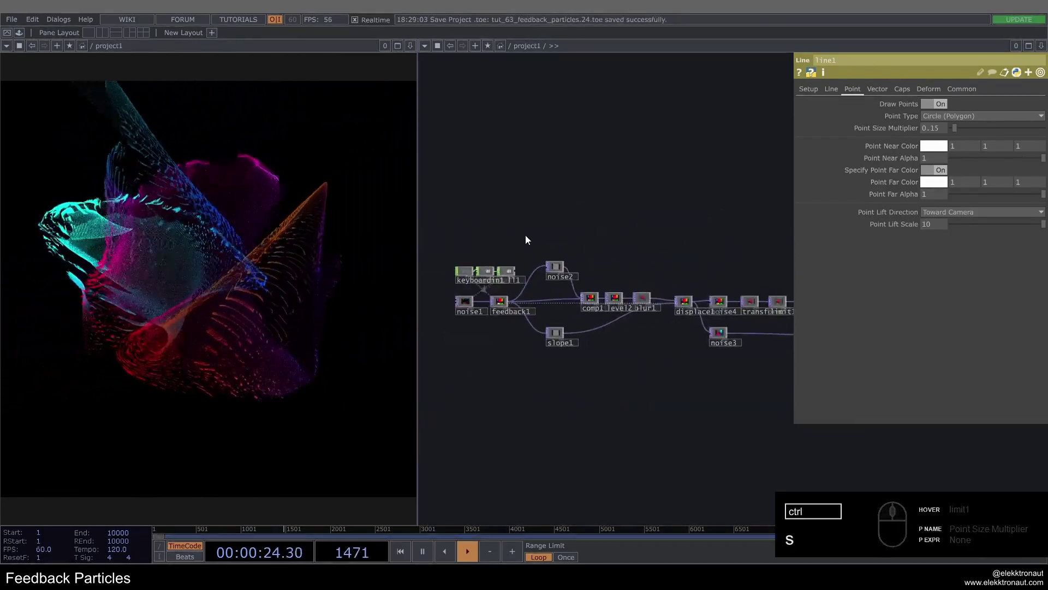
Save the project and pan to the render1, level1, transform1 and bg null chain.
left_click(633, 253)
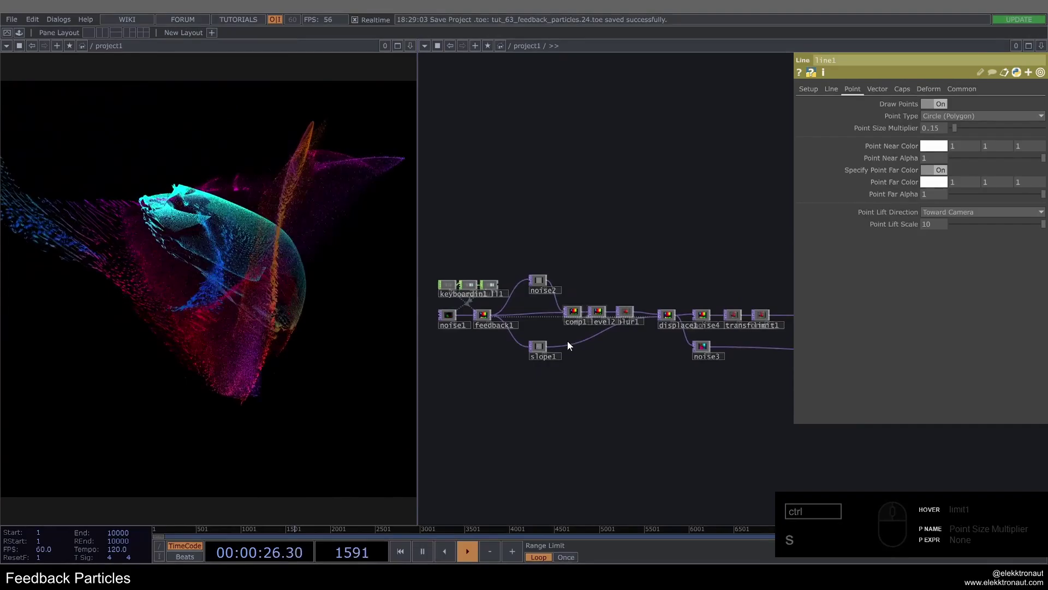
left_click(546, 346)
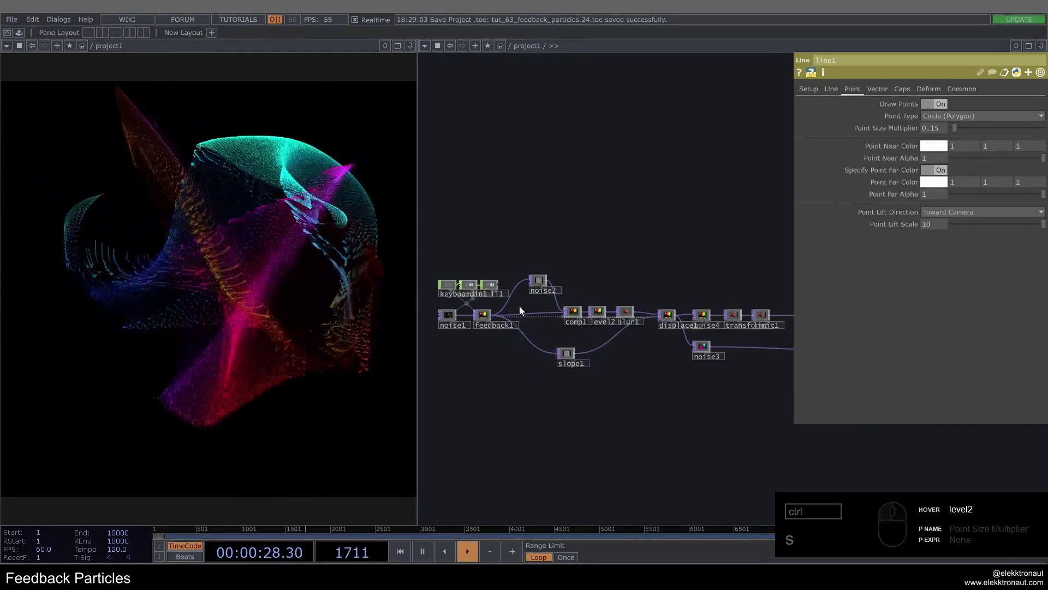
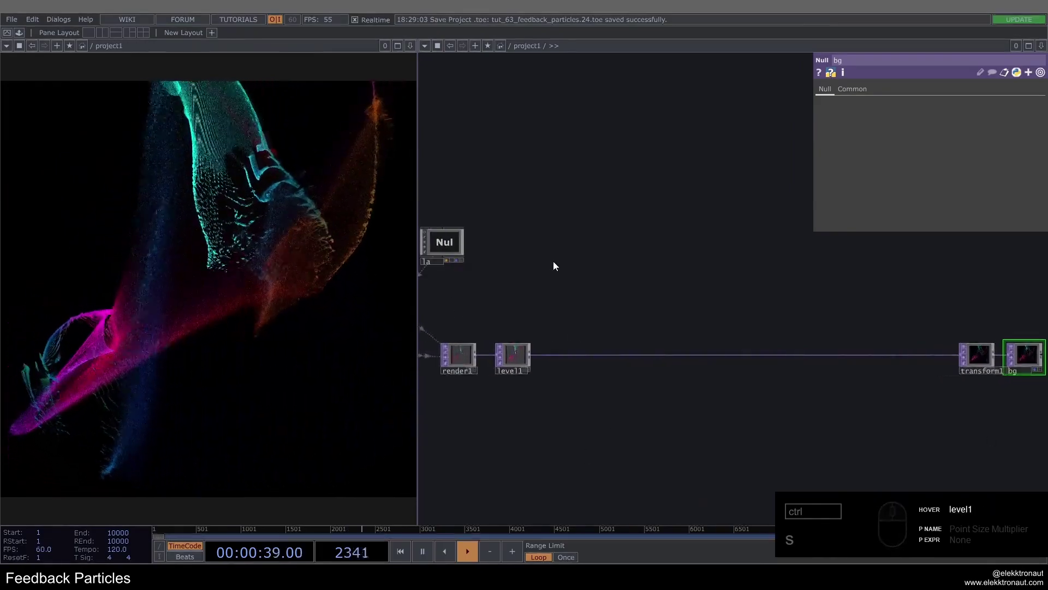
Drop a bloom component from the Palette's ImageFilters after level1, wired in, with intensity 0.5.
left_click(24, 36)
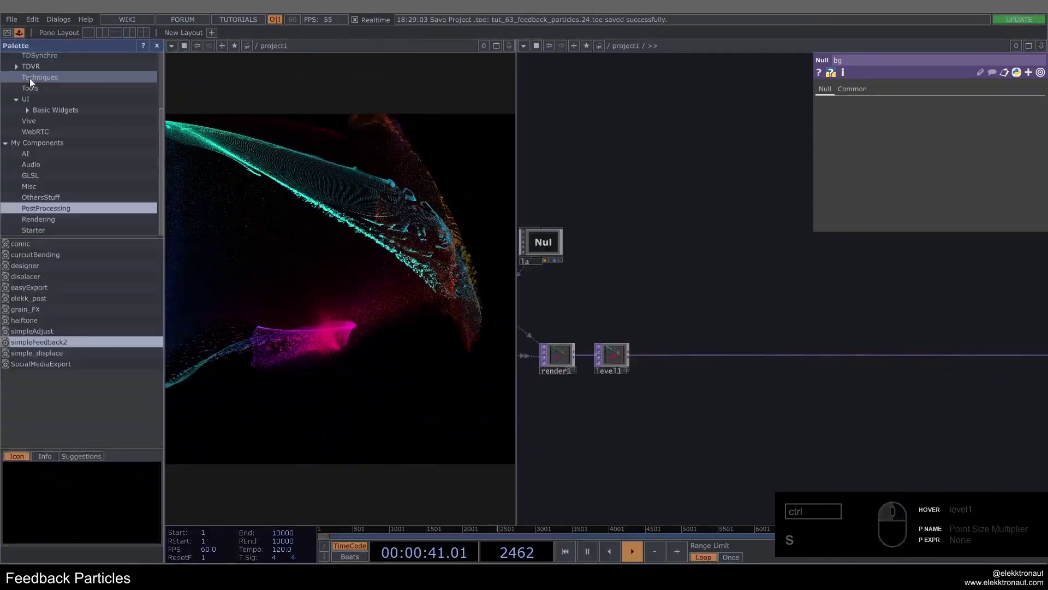
middle_click(71, 85)
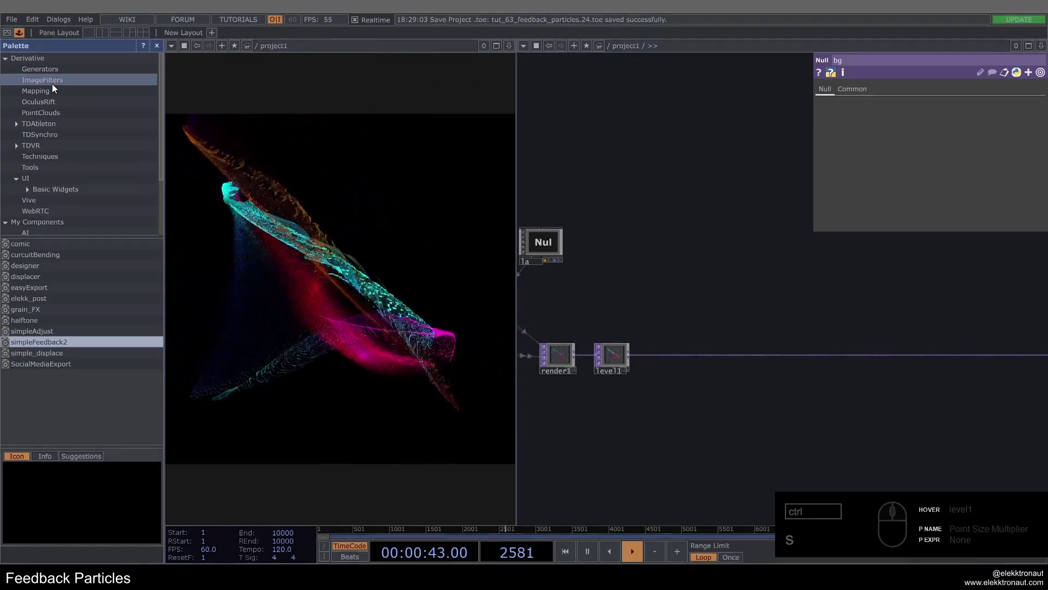
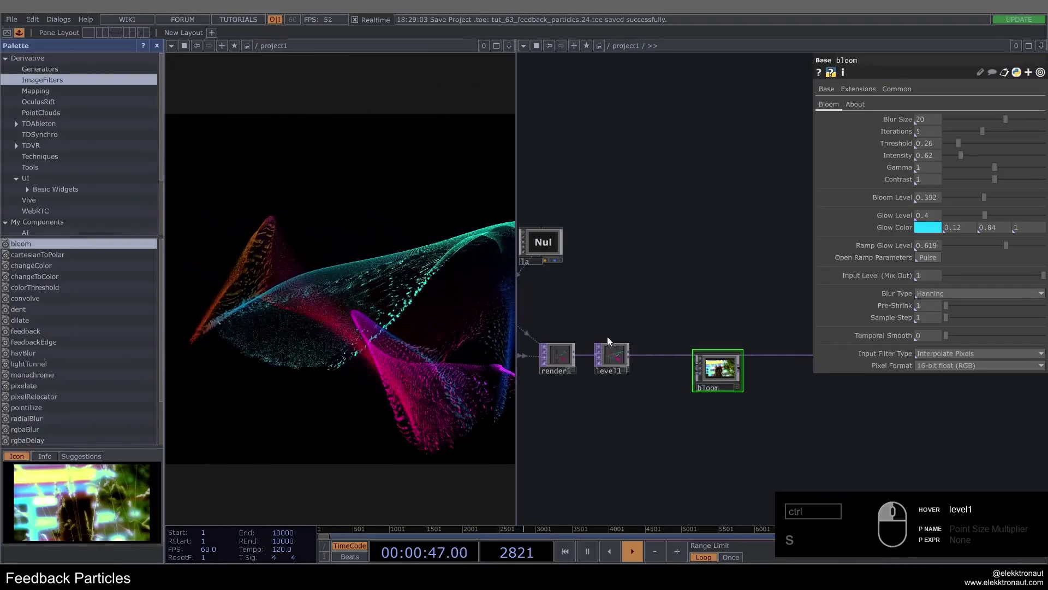
left_click(158, 51)
middle_click(517, 377)
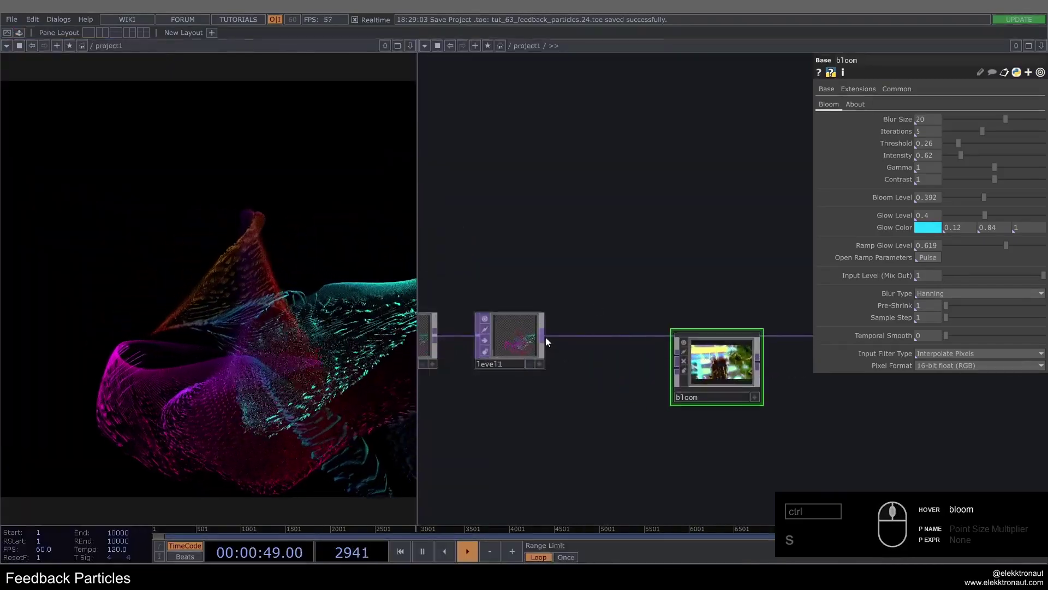
left_click_drag(561, 339, 625, 399)
left_click(595, 398)
left_click(686, 351)
left_click_drag(634, 356, 639, 337)
middle_click(641, 335)
Tune bloom to threshold 0.05, glow level 0.821 with cyan glow, and adjust the bloom level.
left_click(931, 161)
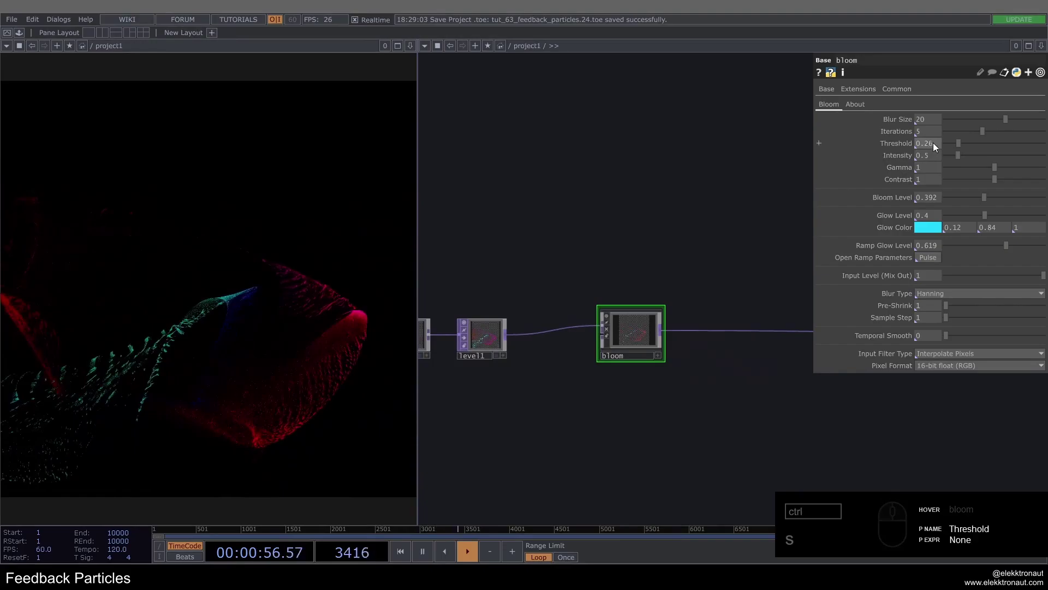
left_click_drag(928, 147, 583, 182)
left_click(573, 188)
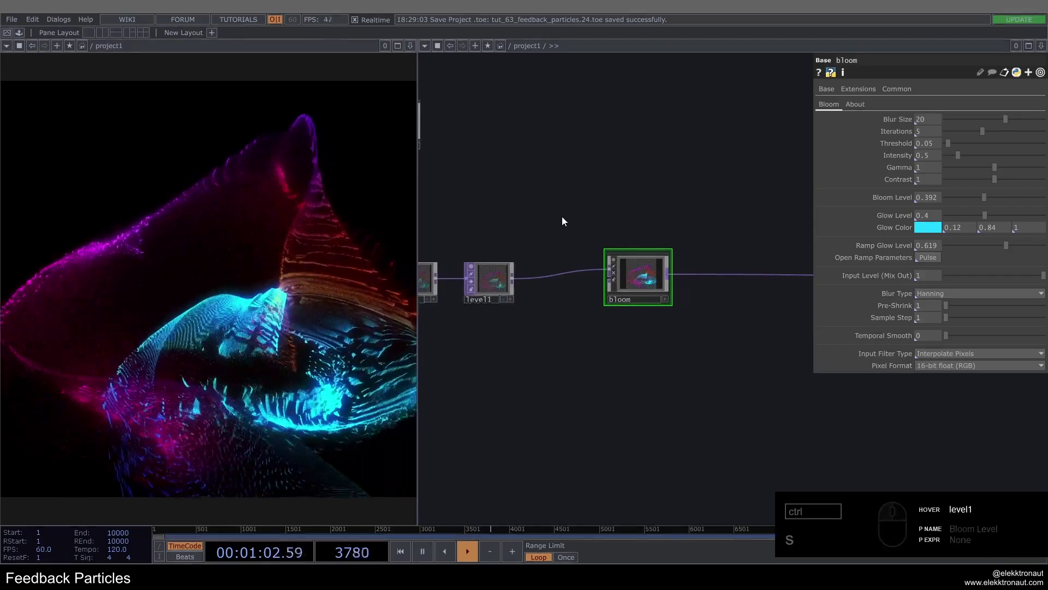
left_click_drag(548, 280, 722, 293)
left_click_drag(646, 280, 993, 199)
left_click_drag(999, 203, 997, 216)
left_click_drag(1001, 214, 929, 229)
left_click(930, 228)
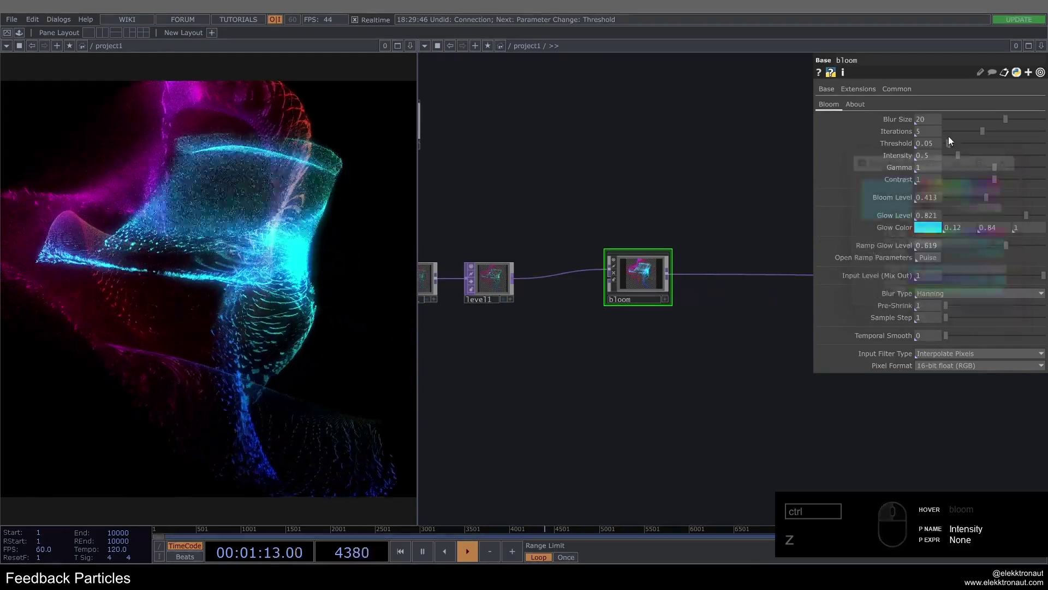
left_click_drag(967, 161, 983, 172)
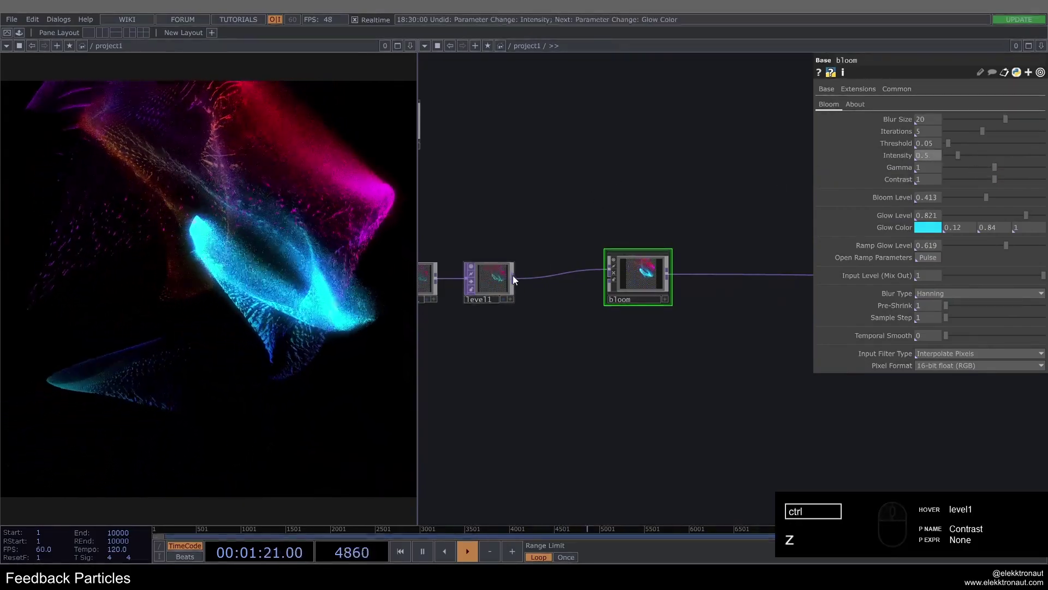
left_click_drag(518, 280, 714, 305)
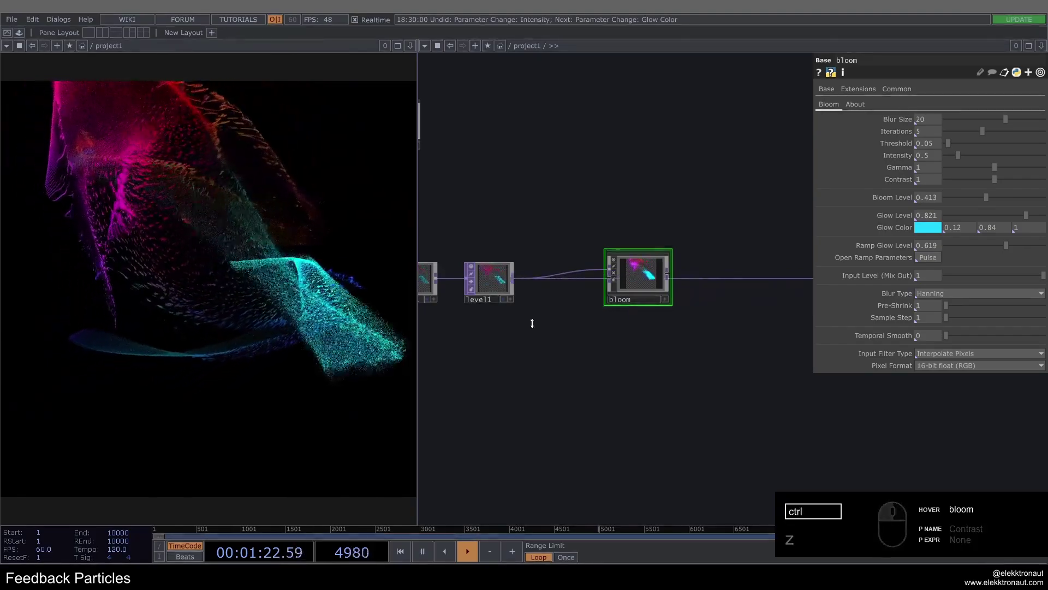
key("ctrl+z")
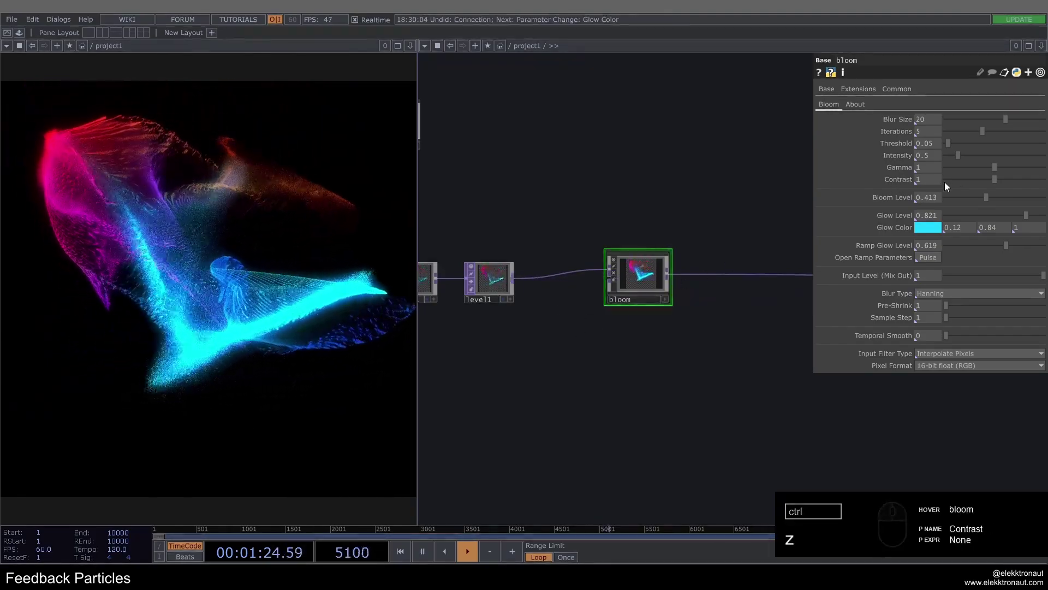
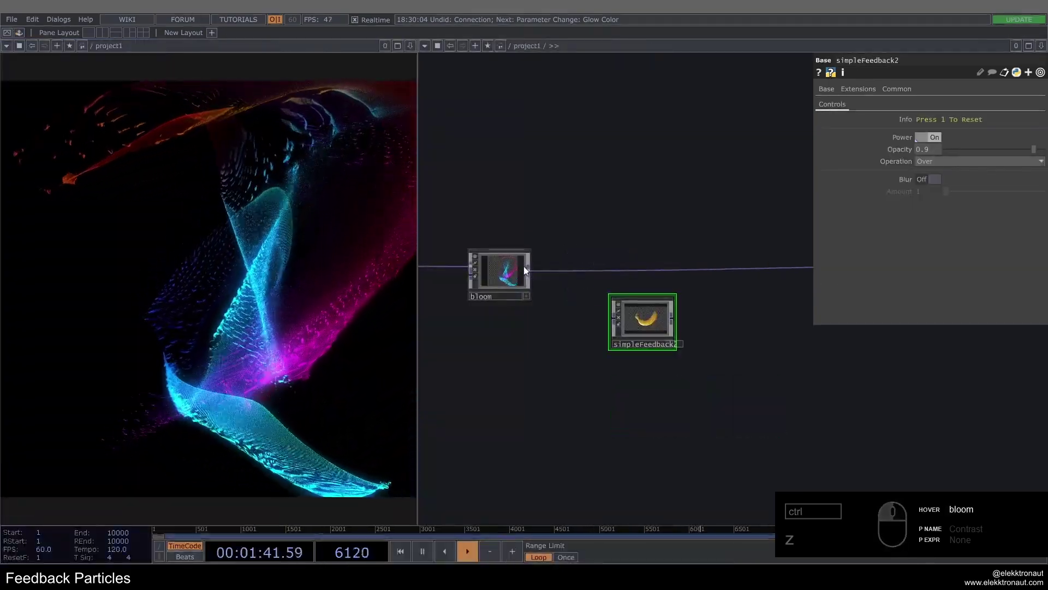
Add simpleFeedback2 from the Palette after bloom and set its opacity to 0.7 in Over mode.
right_click(535, 272)
left_click_drag(705, 307, 696, 313)
left_click(673, 319)
key("1")
left_click(668, 277)
left_click(927, 154)
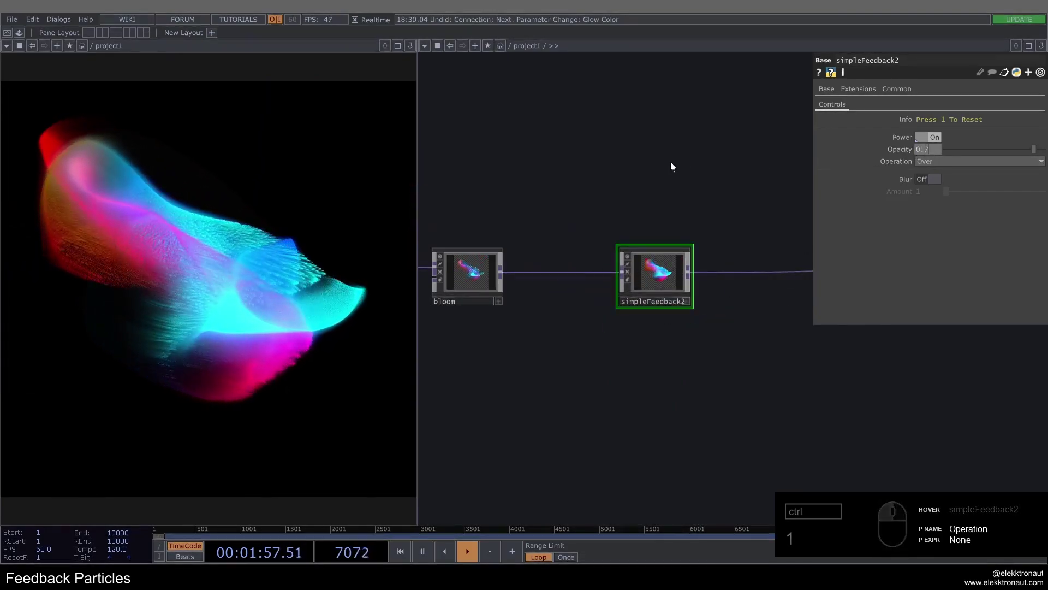
key("1")
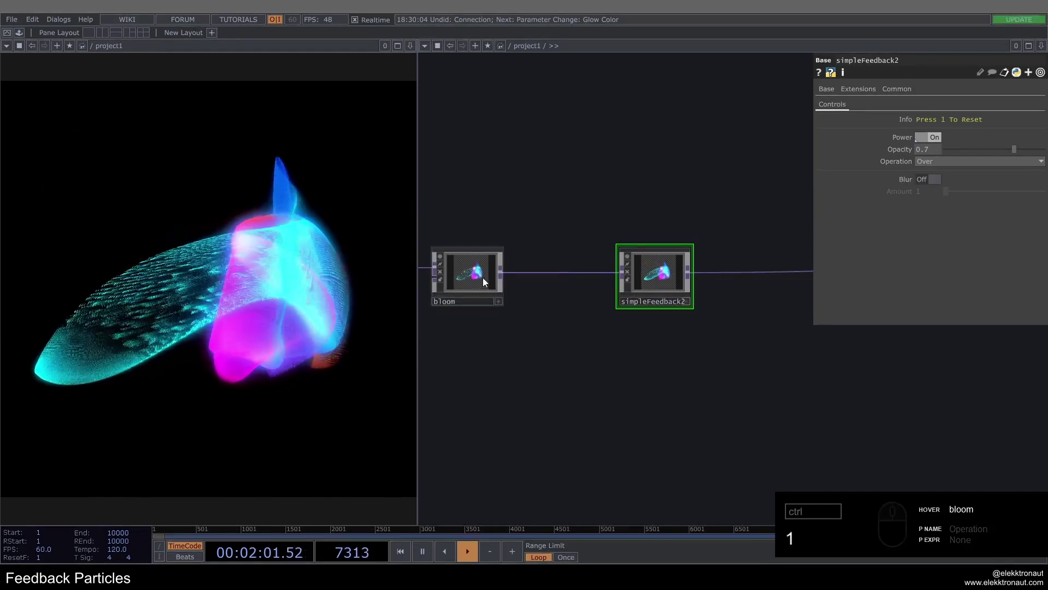
Review the feedback chain and switch simpleFeedback2's power off.
left_click(491, 280)
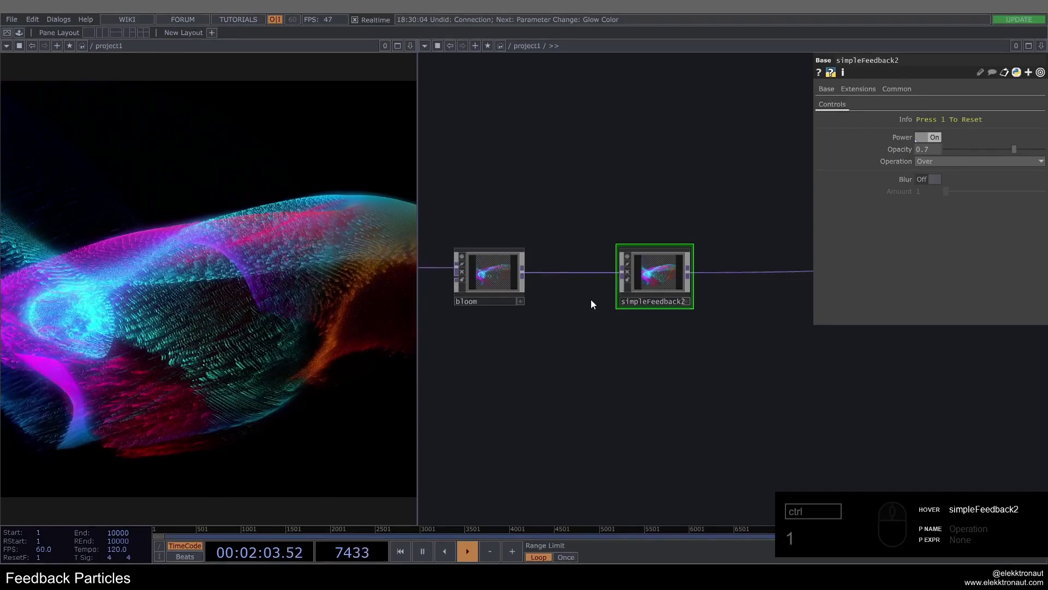
middle_click(592, 305)
left_click(584, 319)
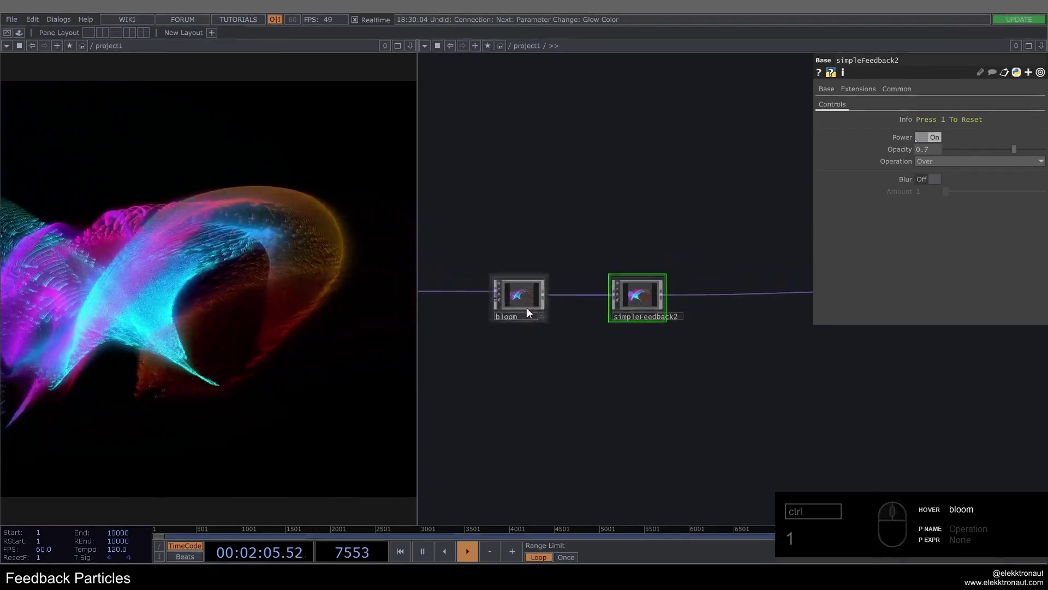
left_click(529, 298)
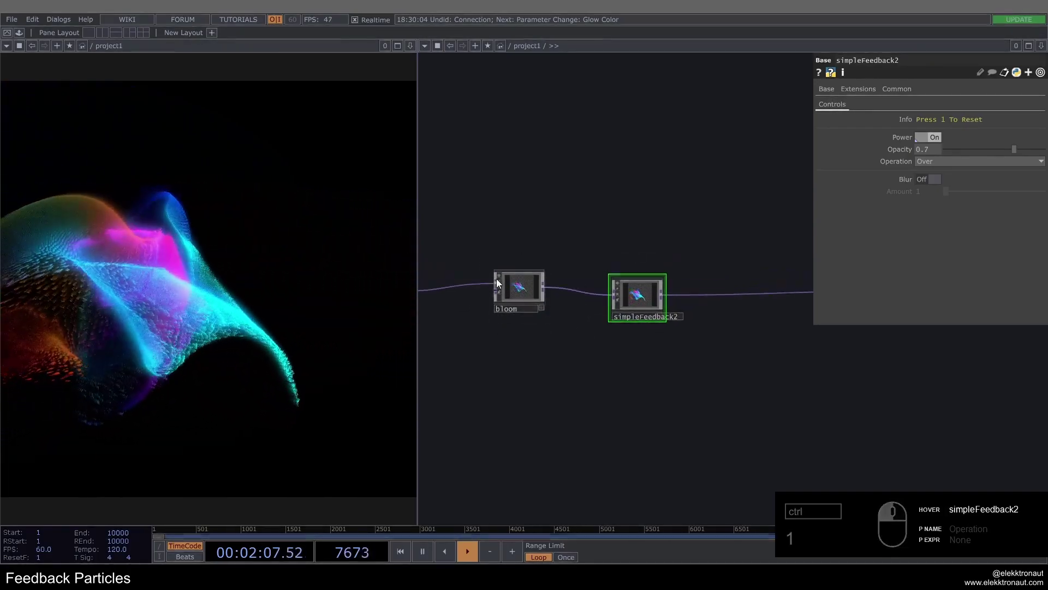
left_click(525, 290)
left_click(932, 136)
left_click(932, 136)
left_click(931, 135)
left_click(746, 361)
key("1")
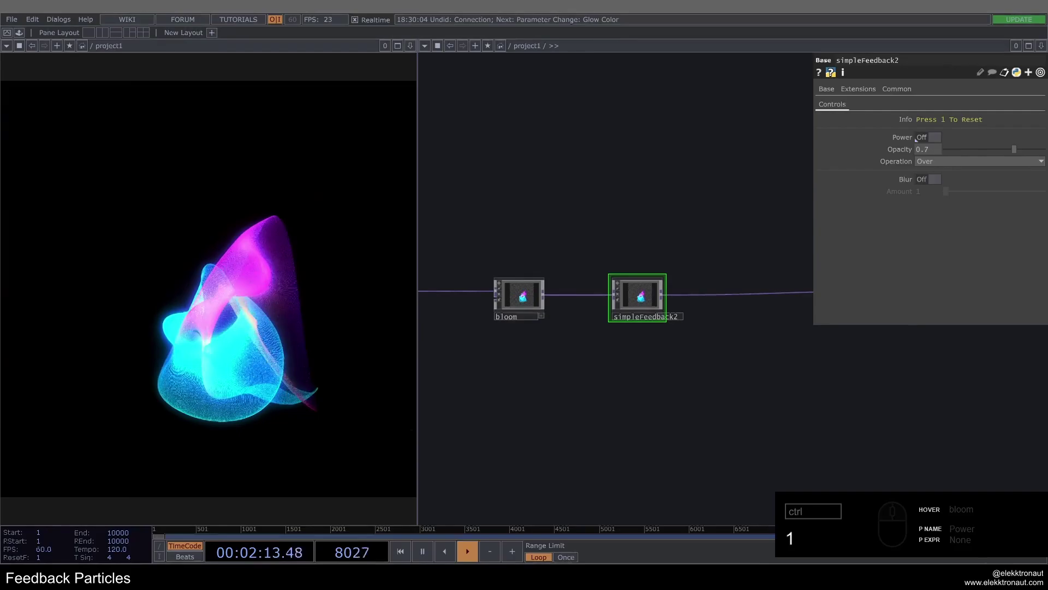